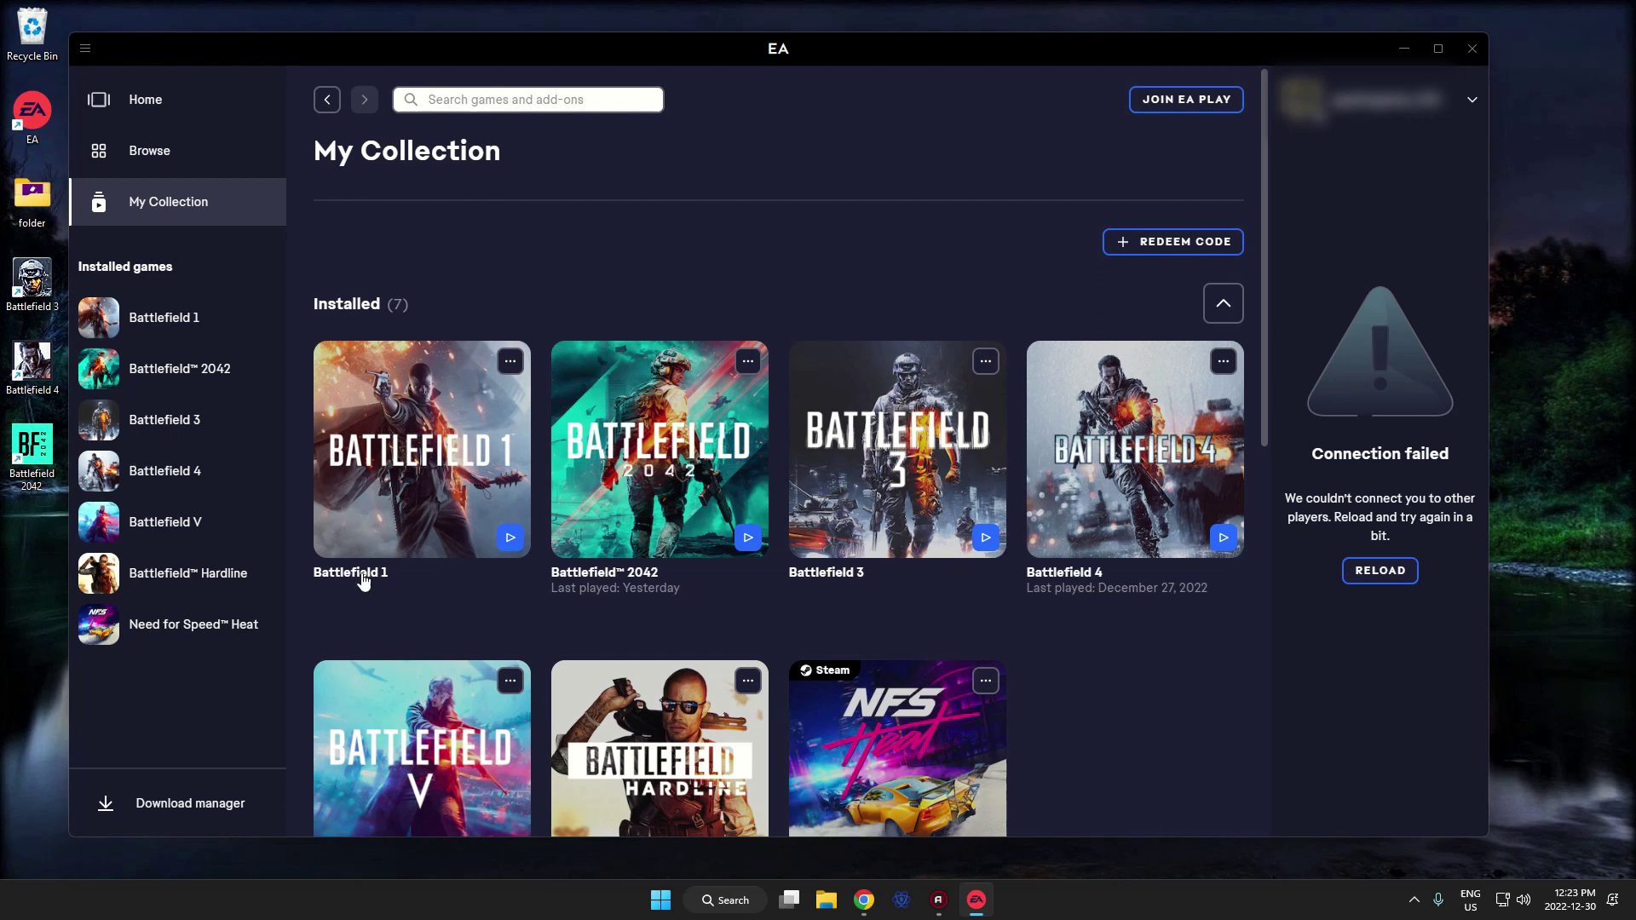
# Show Battlefield 1's Properties from its game page via Manage, revealing the E:\Origin Games install location.
pyautogui.click(414, 529)
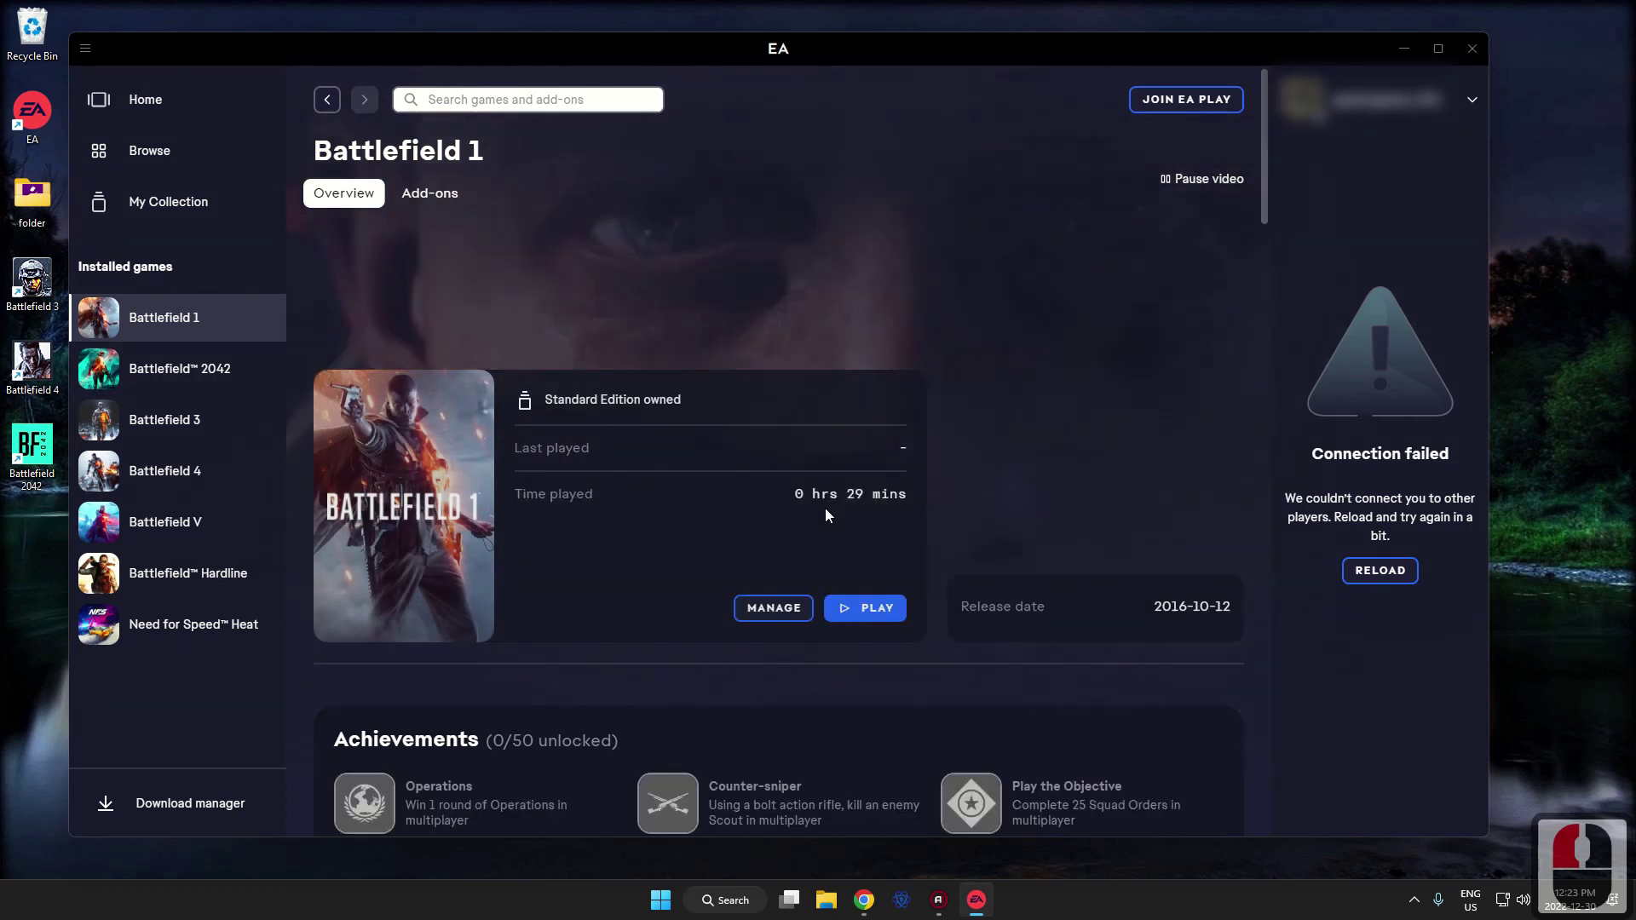
pyautogui.click(780, 612)
pyautogui.click(781, 660)
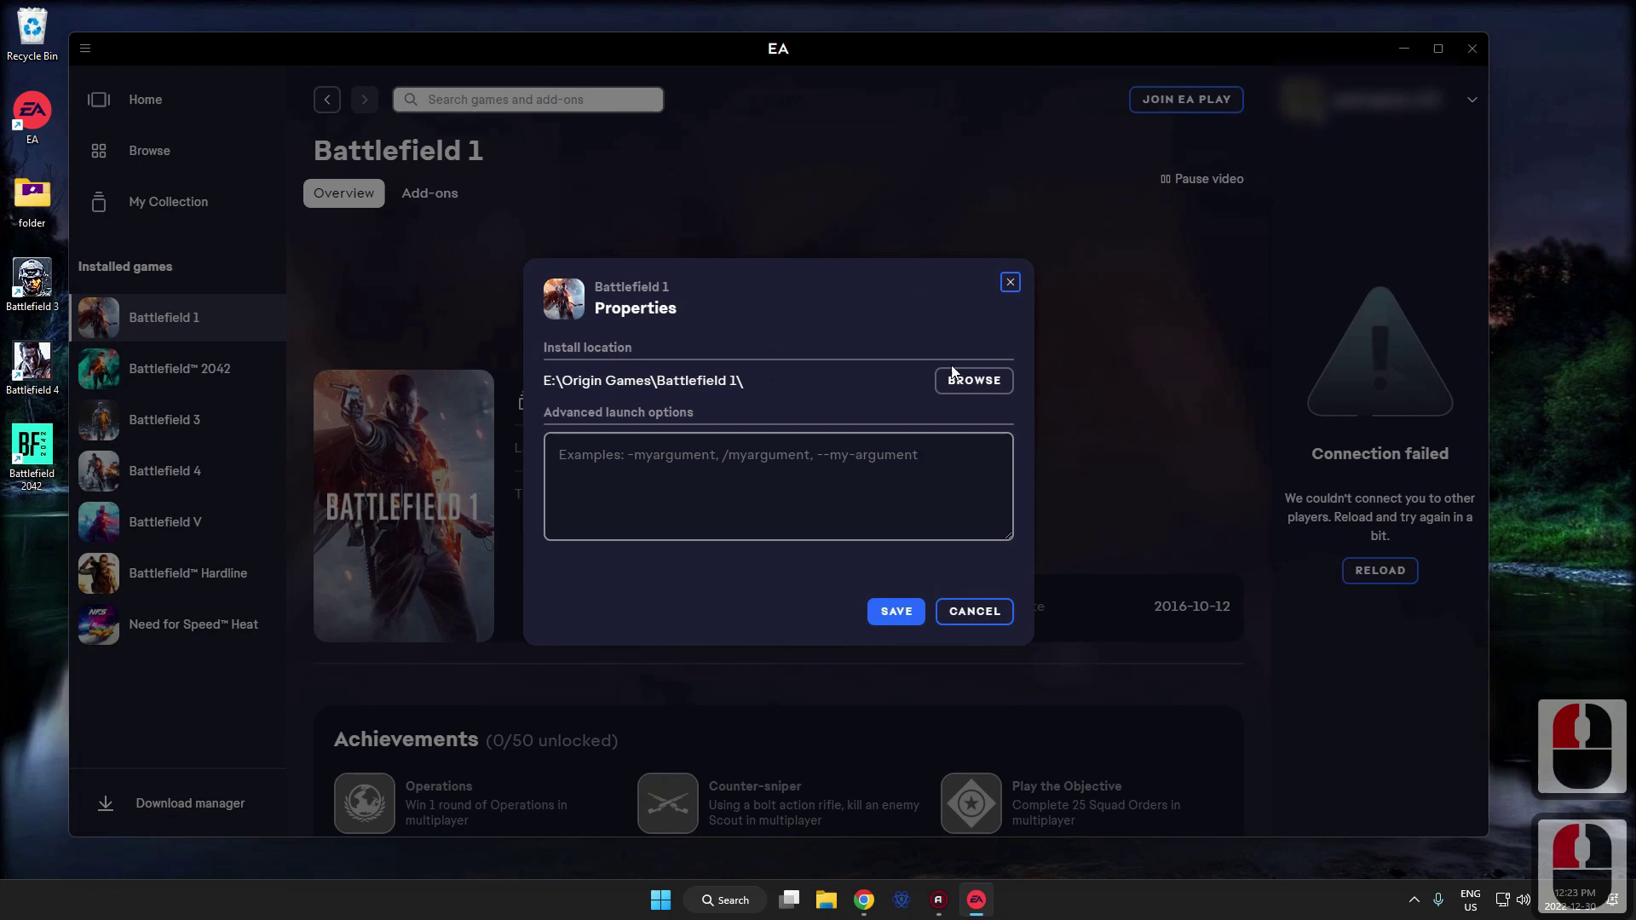
# Browse to the install folder, go up to Origin Games and copy the Battlefield 1 folder.
pyautogui.click(974, 384)
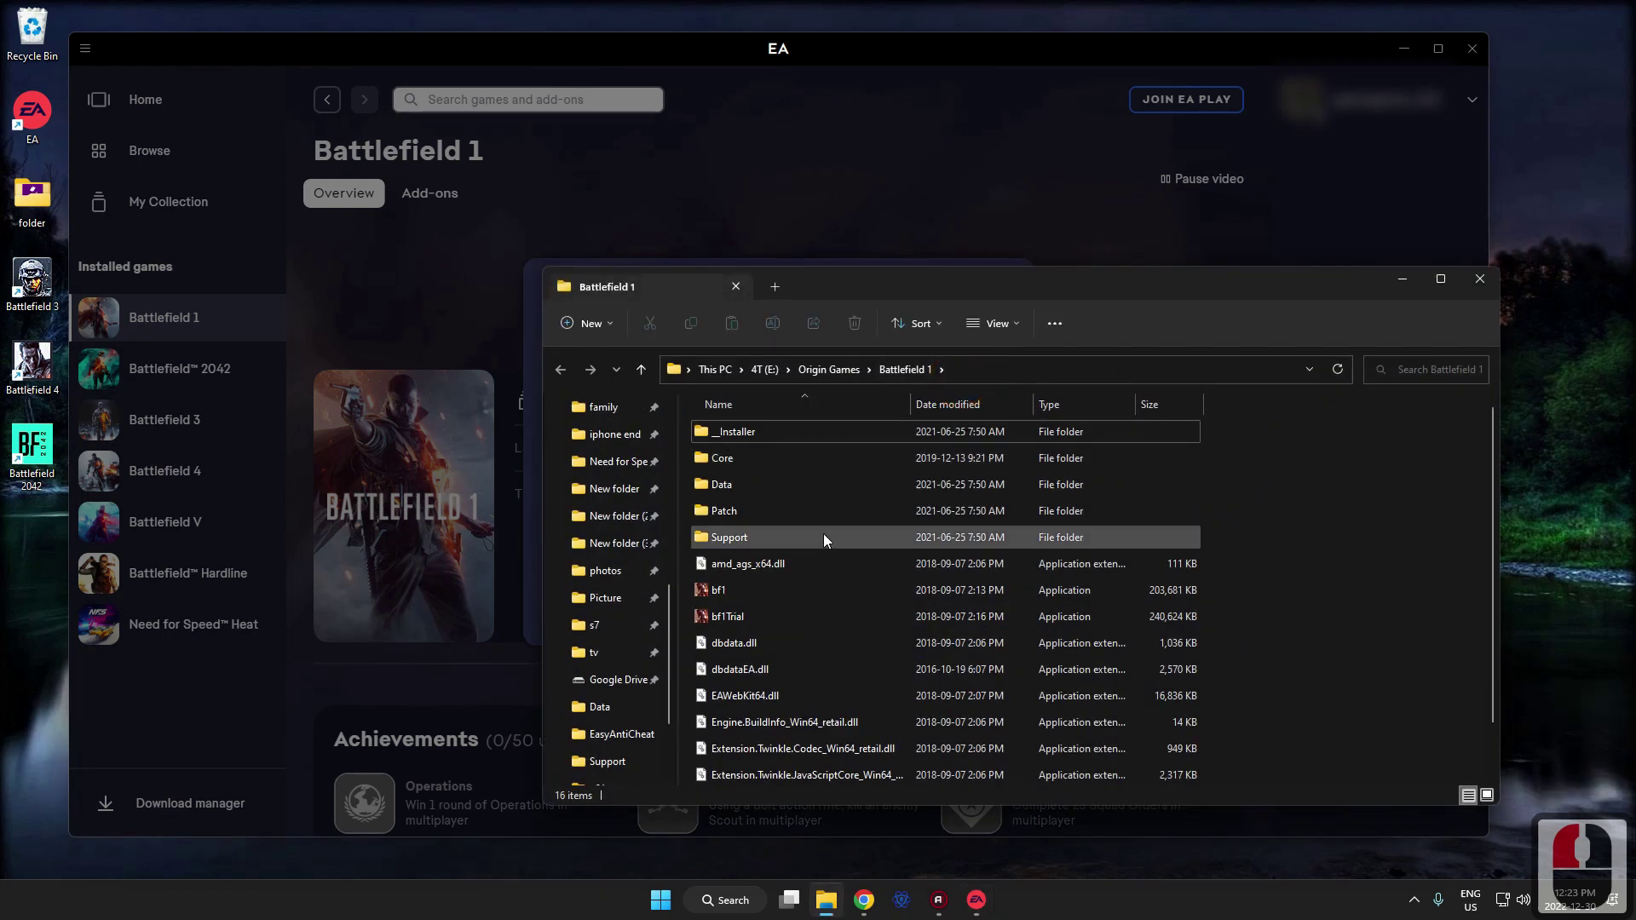
pyautogui.click(835, 381)
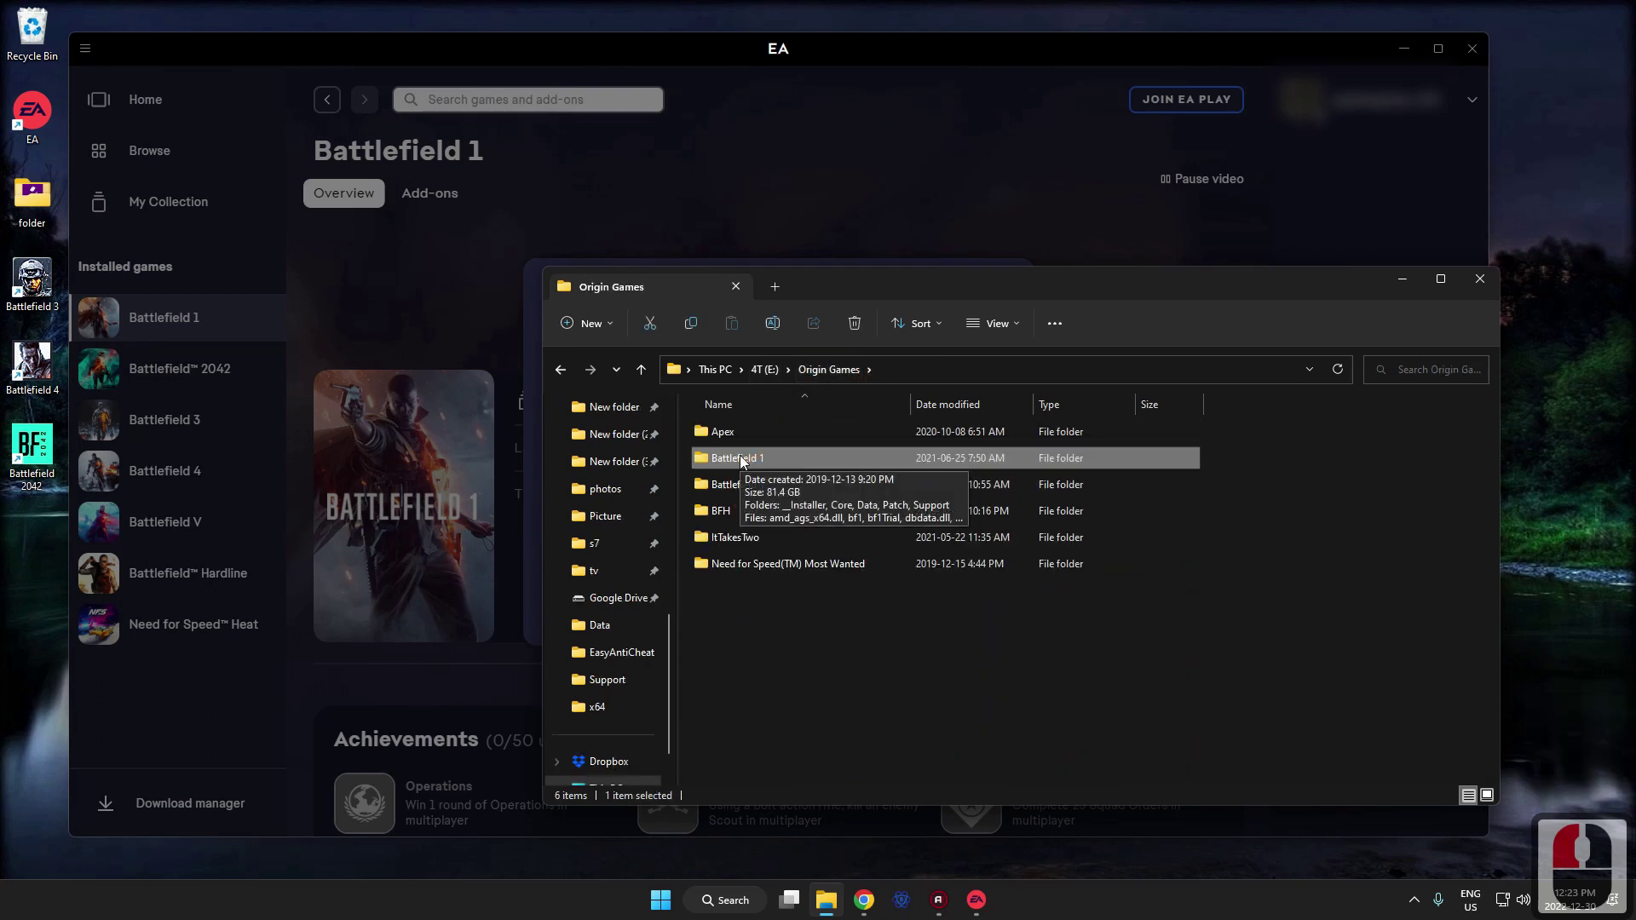
pyautogui.click(744, 461)
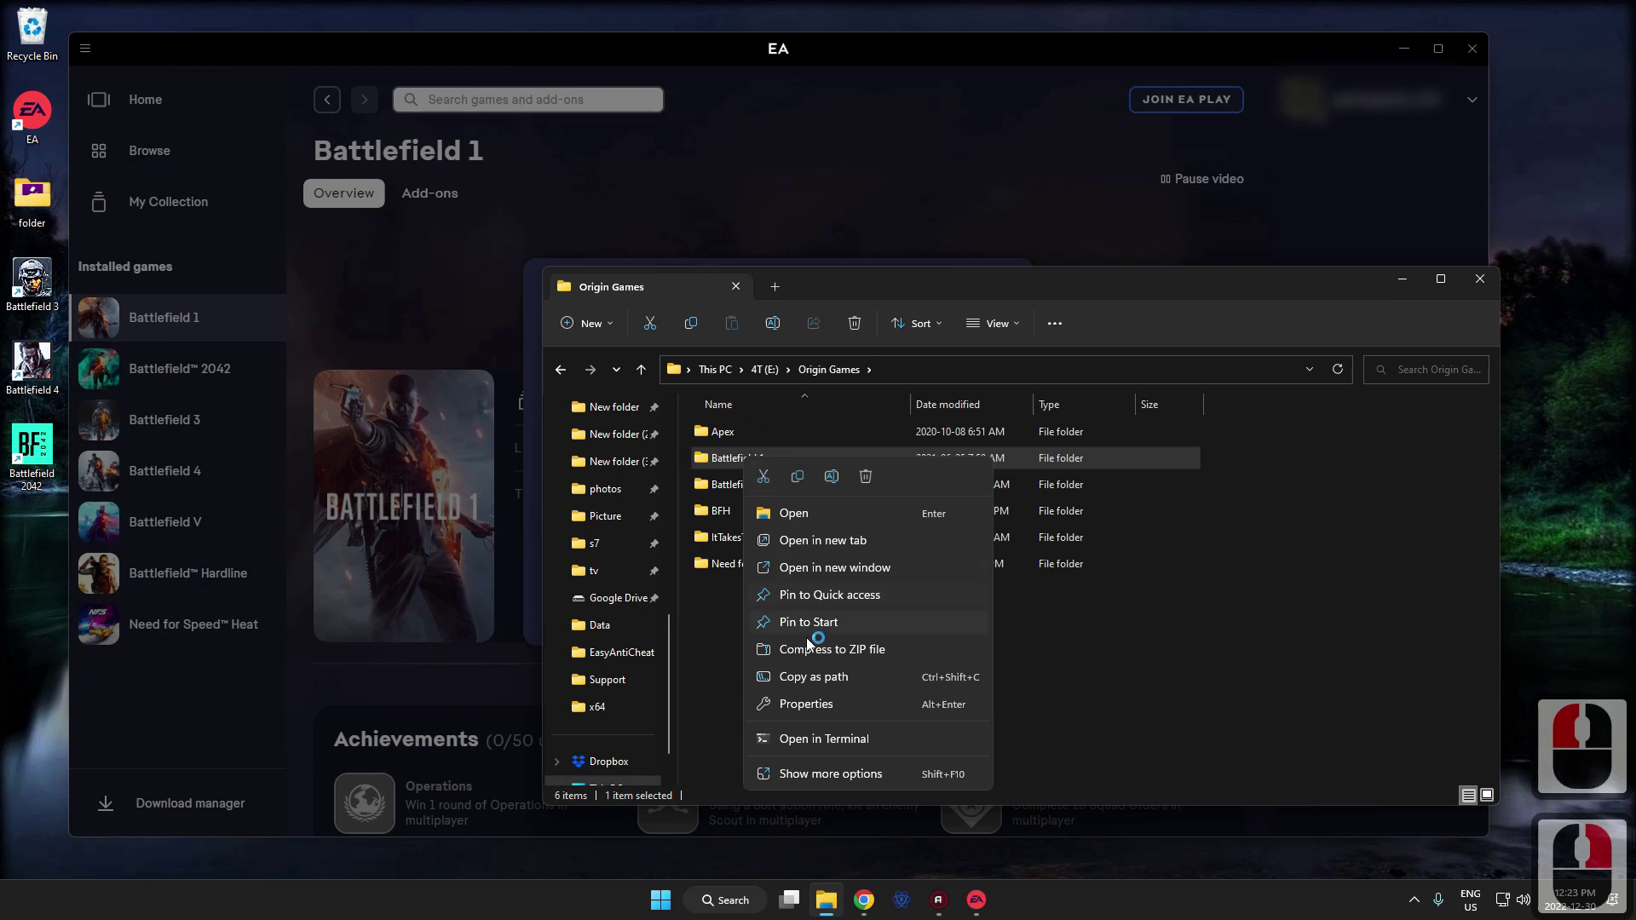
pyautogui.click(799, 486)
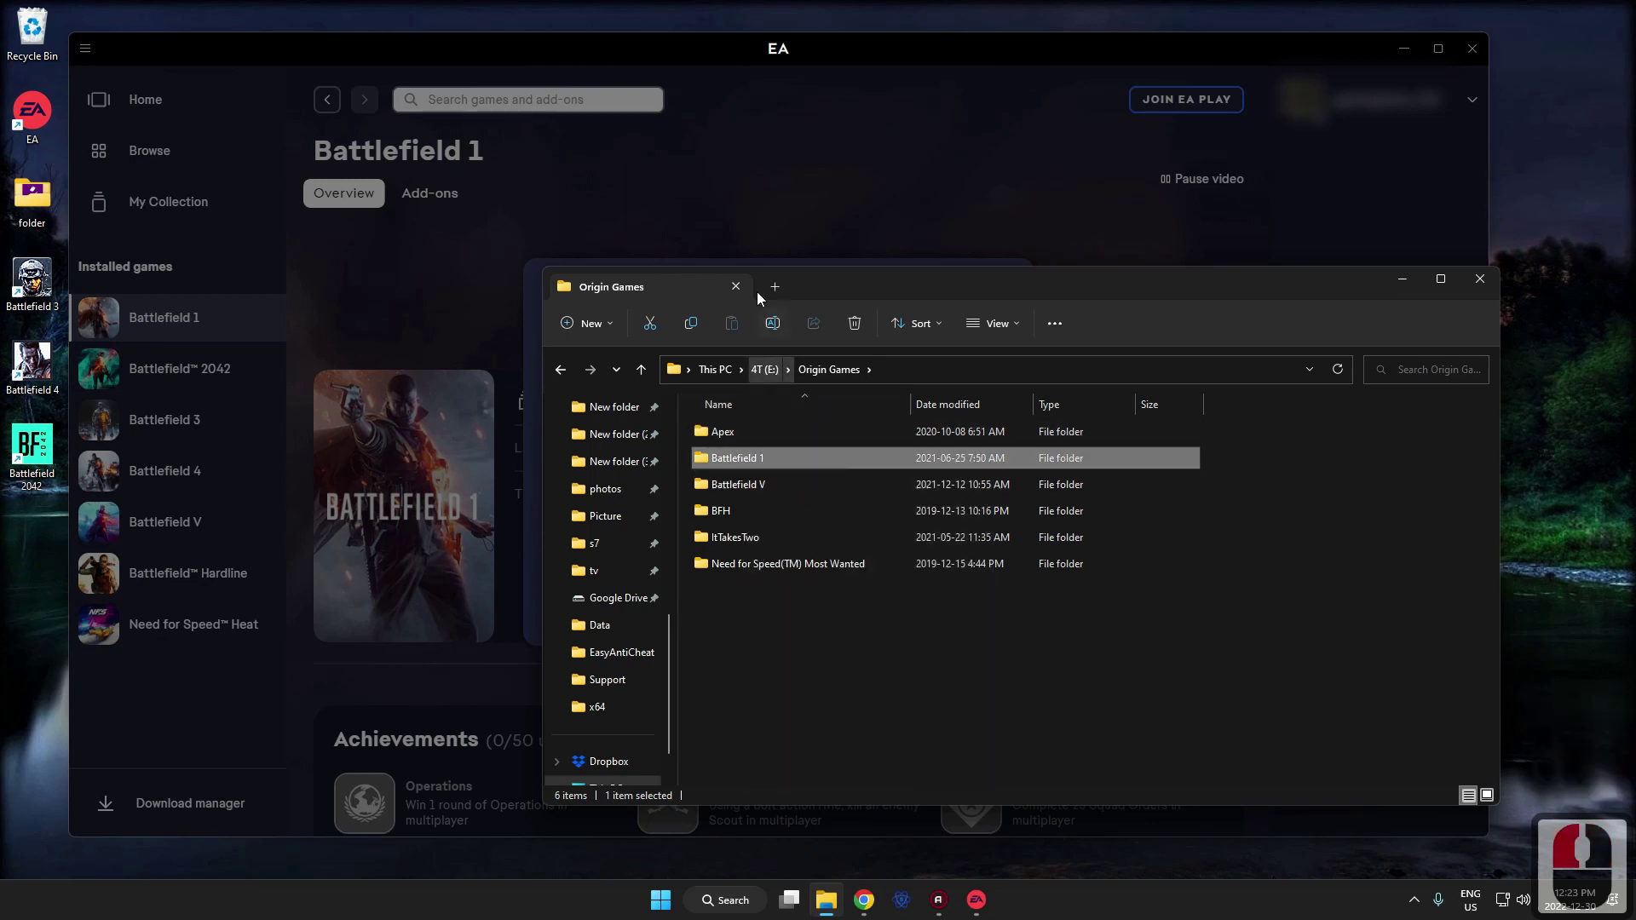
# In a second tab, navigate C:\Users\<user> to the Saved Games folder.
pyautogui.click(773, 286)
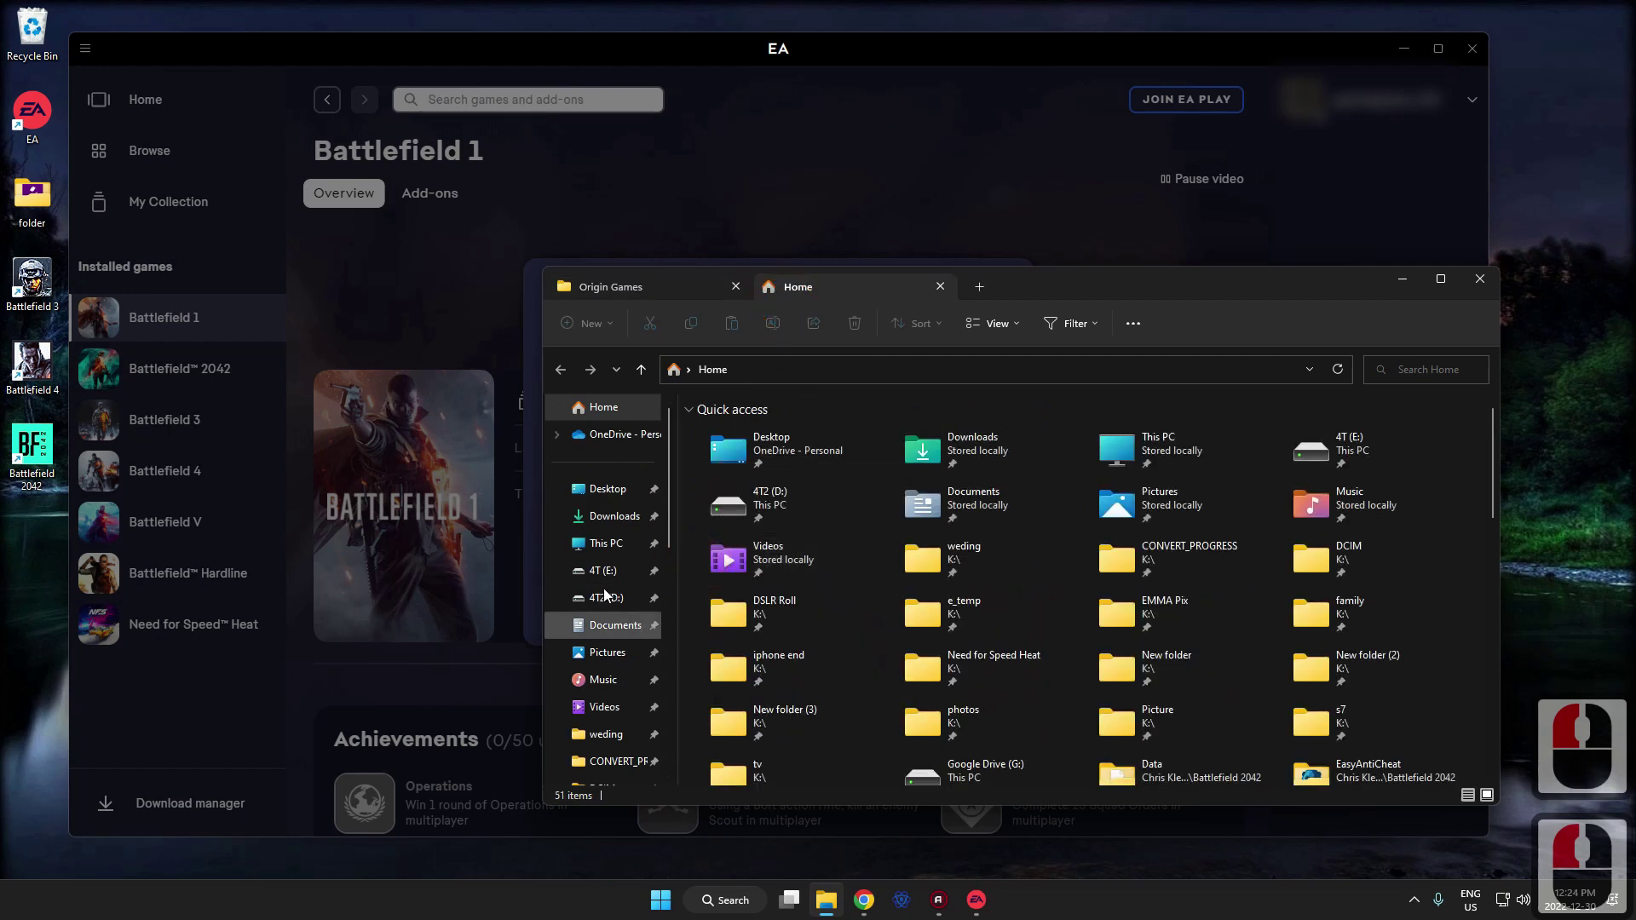
pyautogui.doubleClick(819, 455)
pyautogui.doubleClick(746, 602)
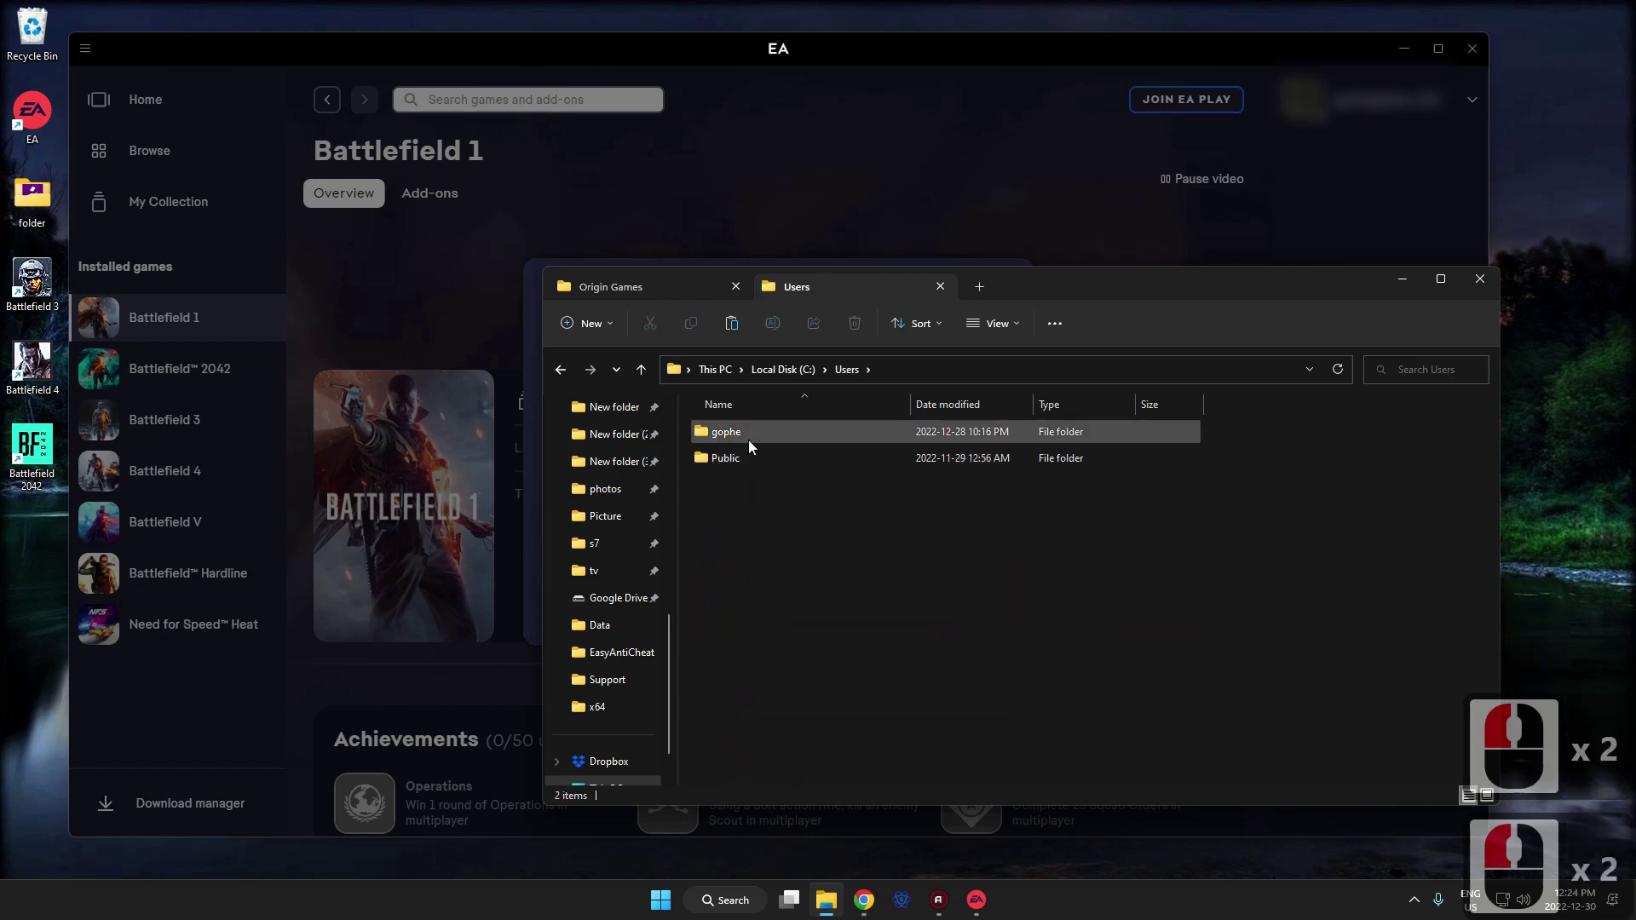
pyautogui.doubleClick(755, 447)
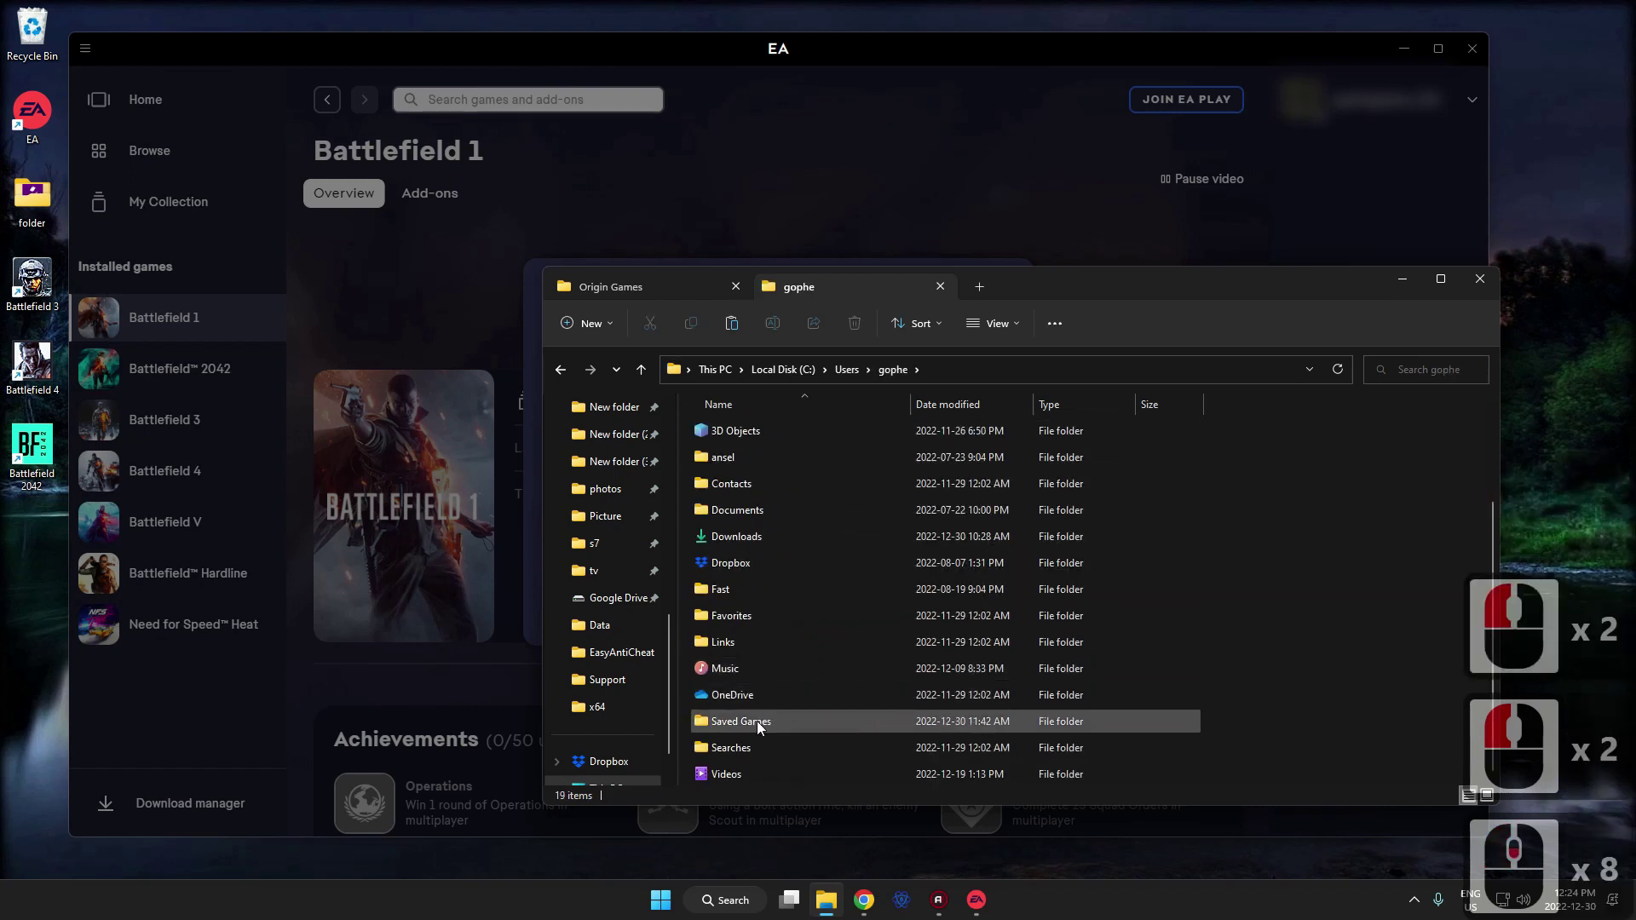
pyautogui.doubleClick(761, 728)
pyautogui.scroll(-3)
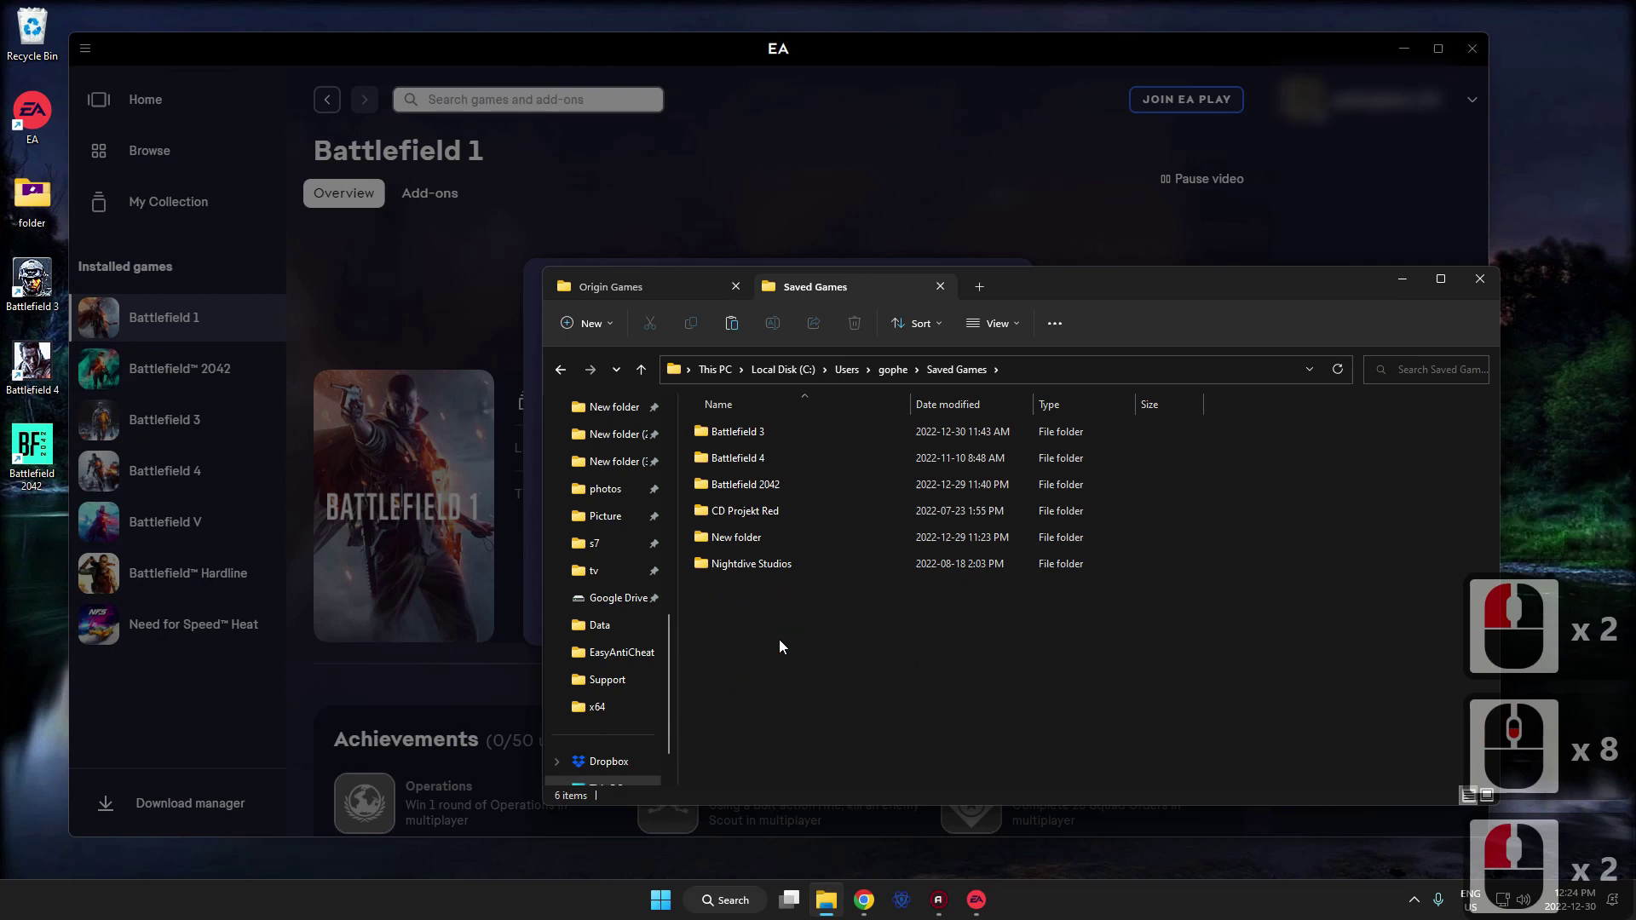
pyautogui.click(784, 646)
# Paste the Battlefield 1 folder into Saved Games, then close the Properties dialog and the EA app.
pyautogui.rightClick(760, 634)
pyautogui.rightClick(785, 658)
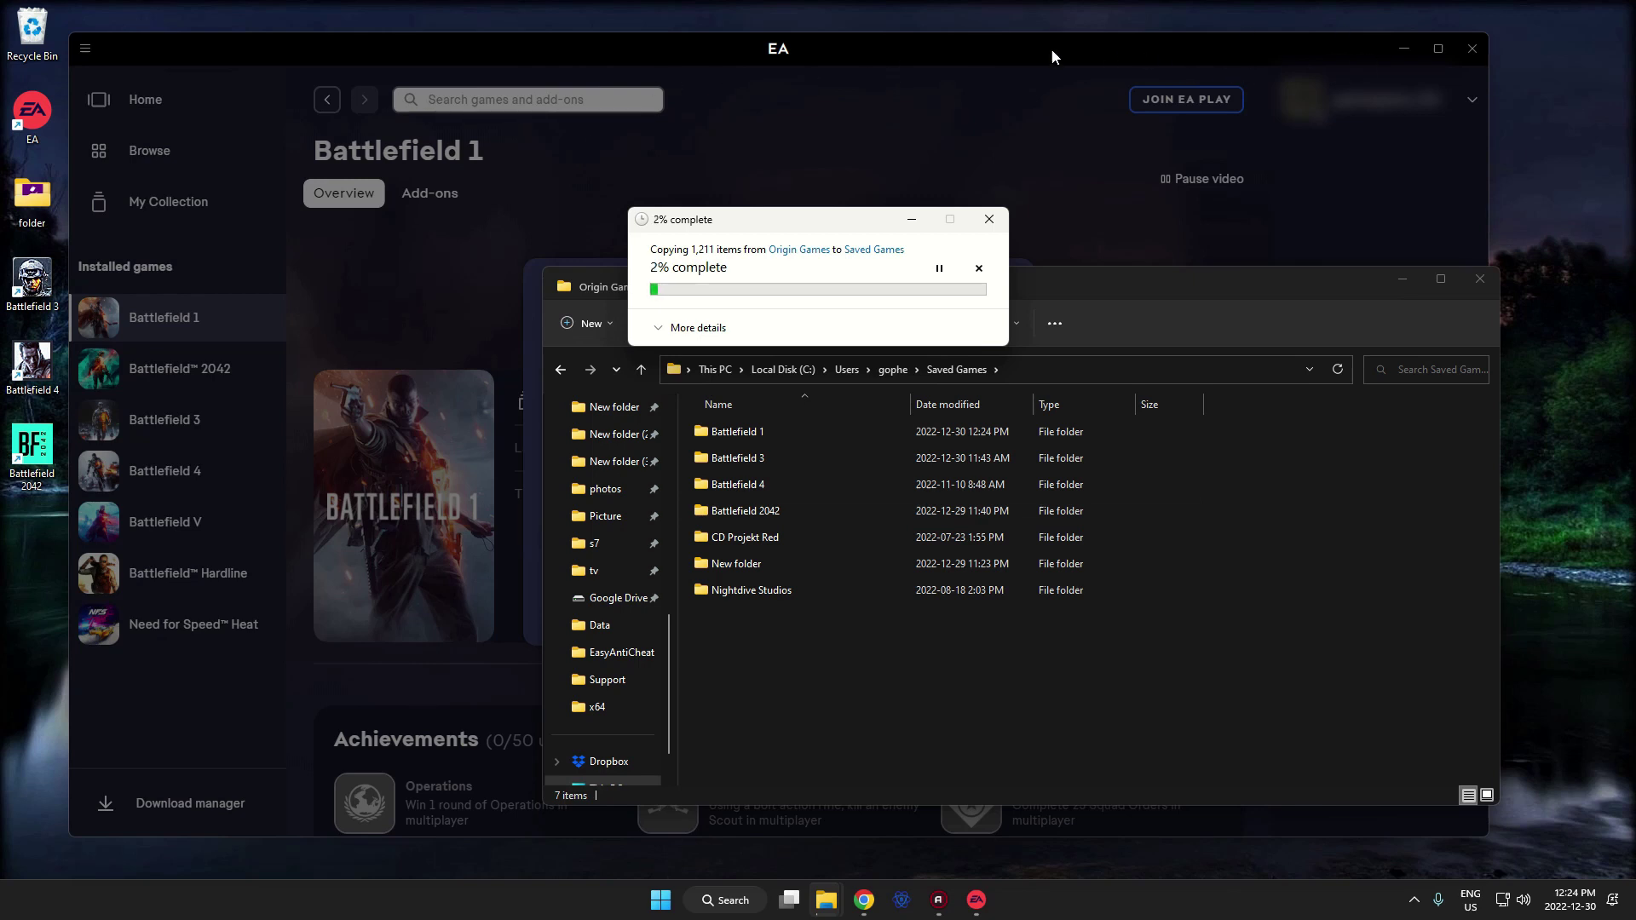
pyautogui.click(1057, 56)
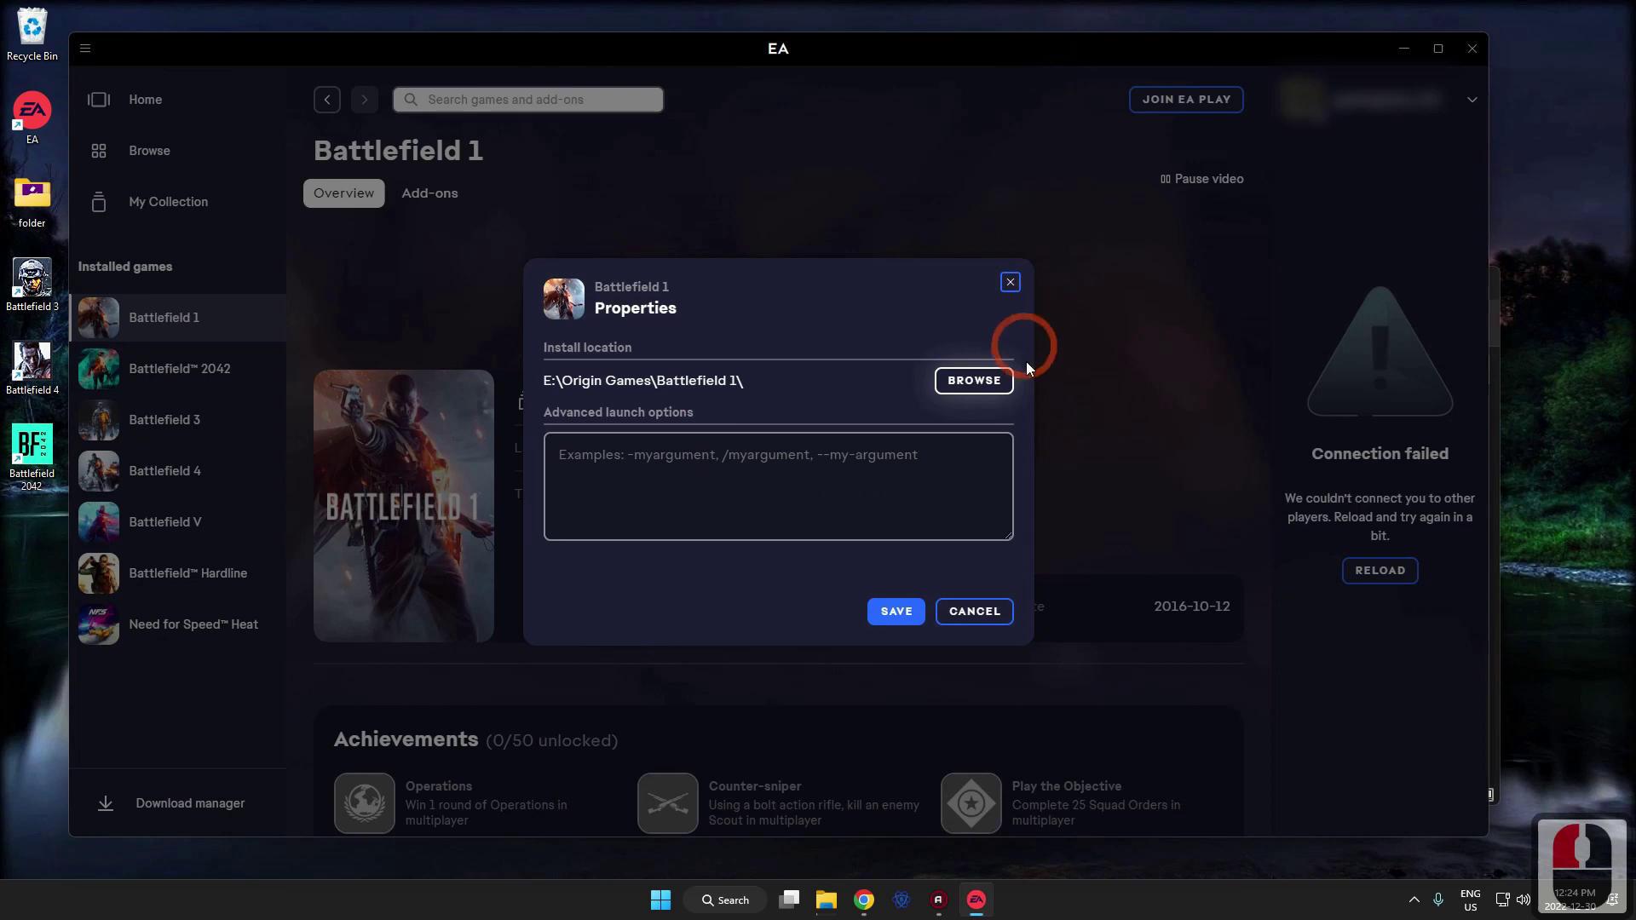
pyautogui.click(1012, 295)
pyautogui.click(1479, 58)
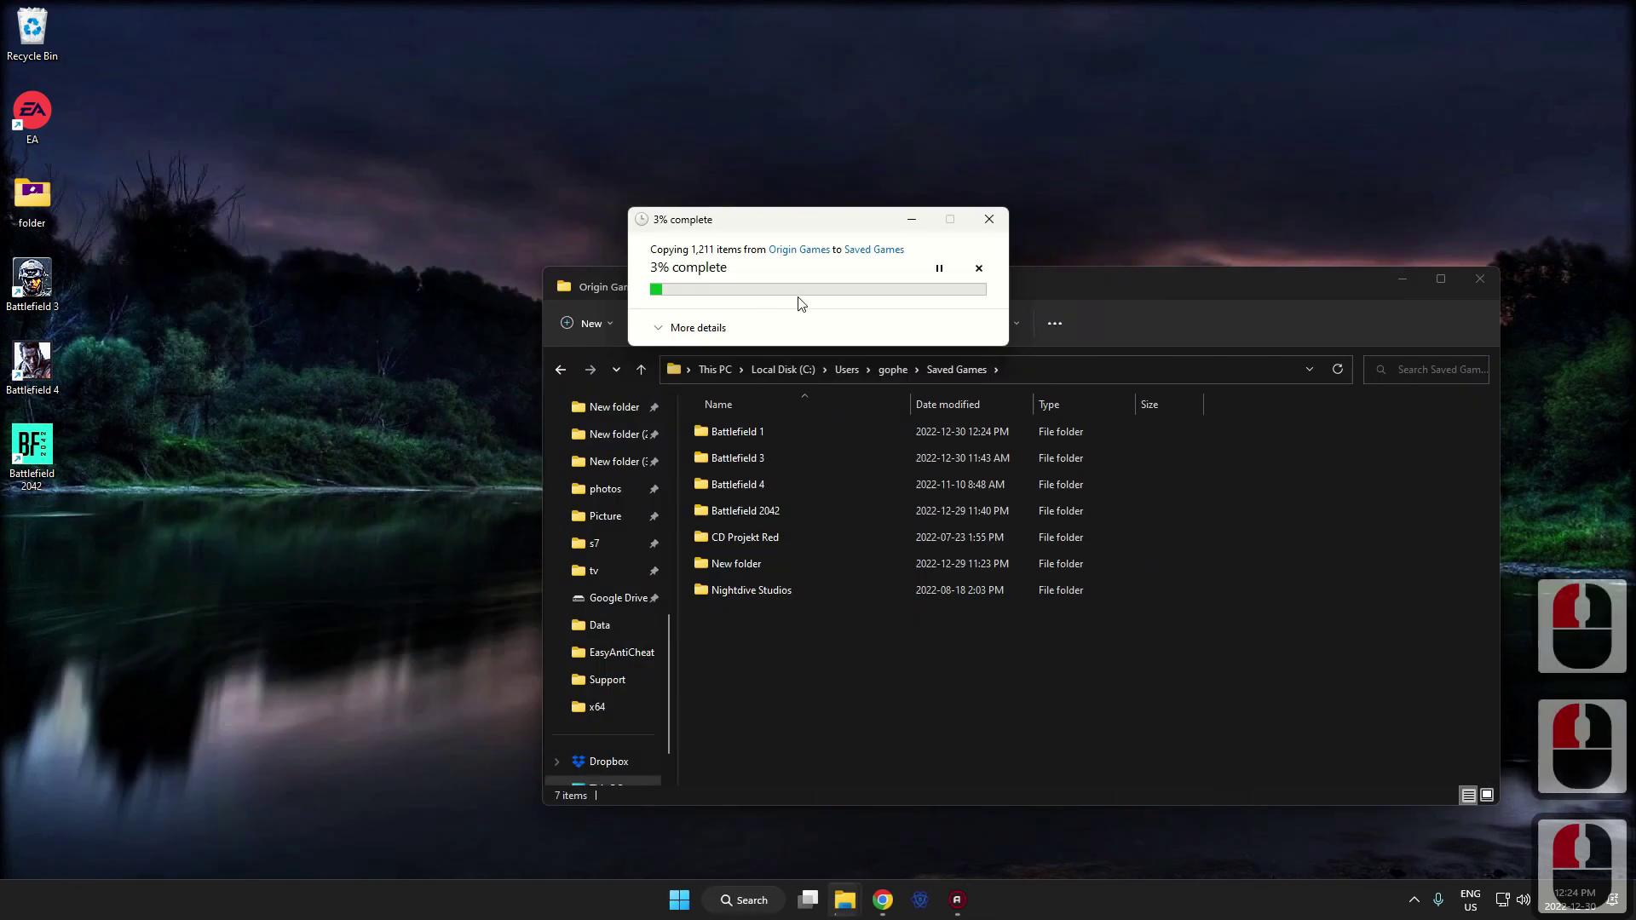
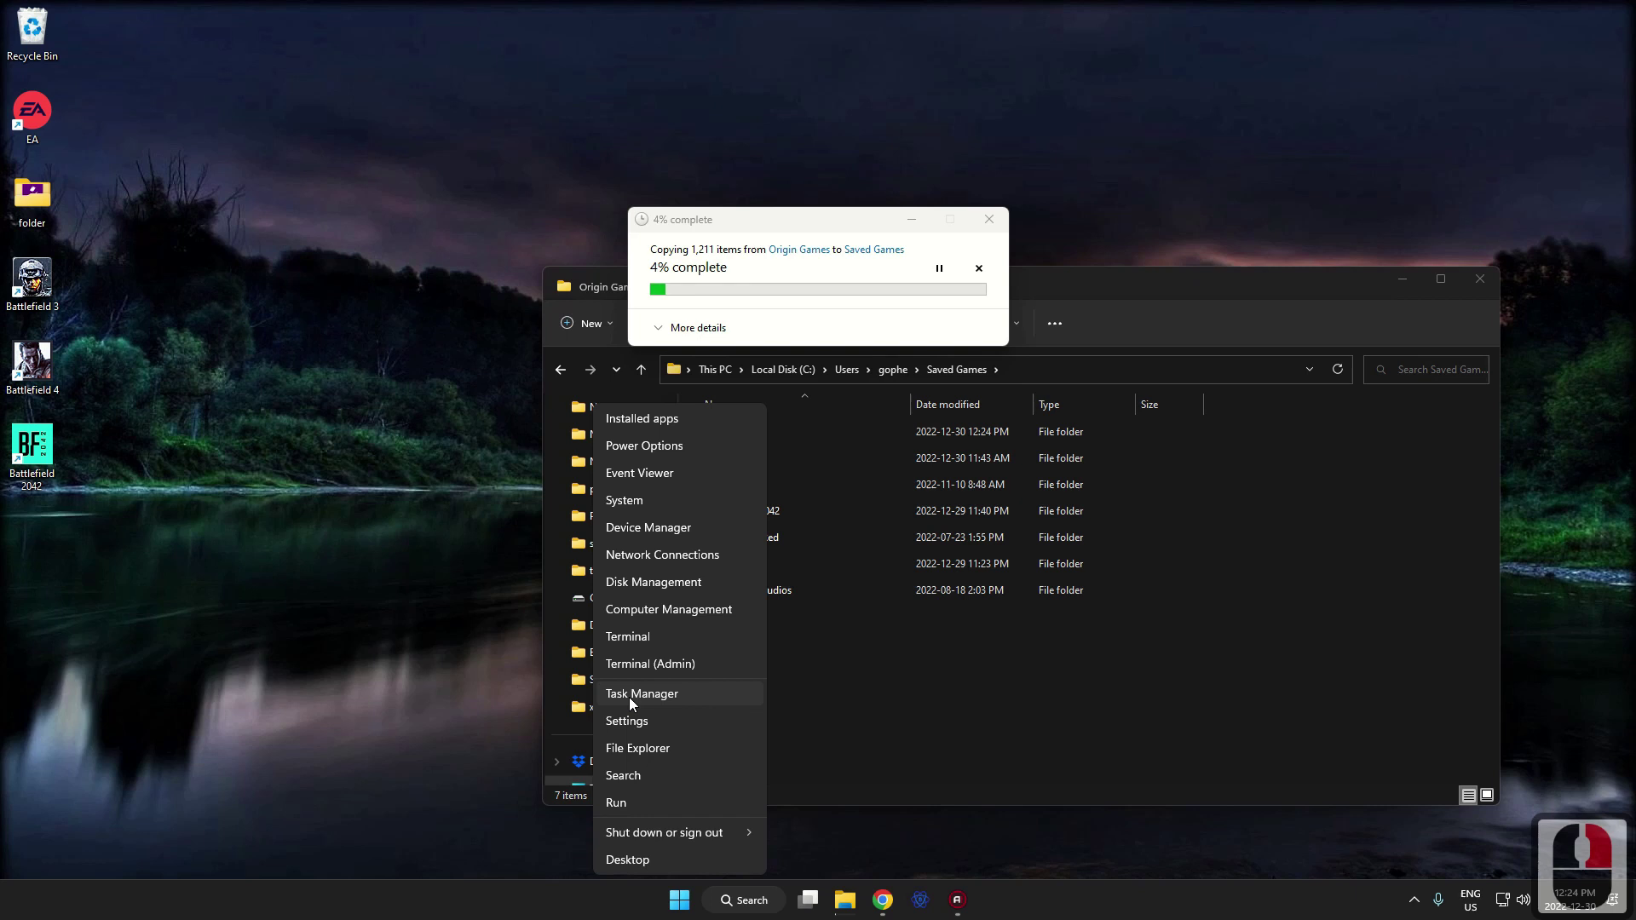
# Launch Task Manager to view running processes, then bring up the Start menu.
pyautogui.click(634, 704)
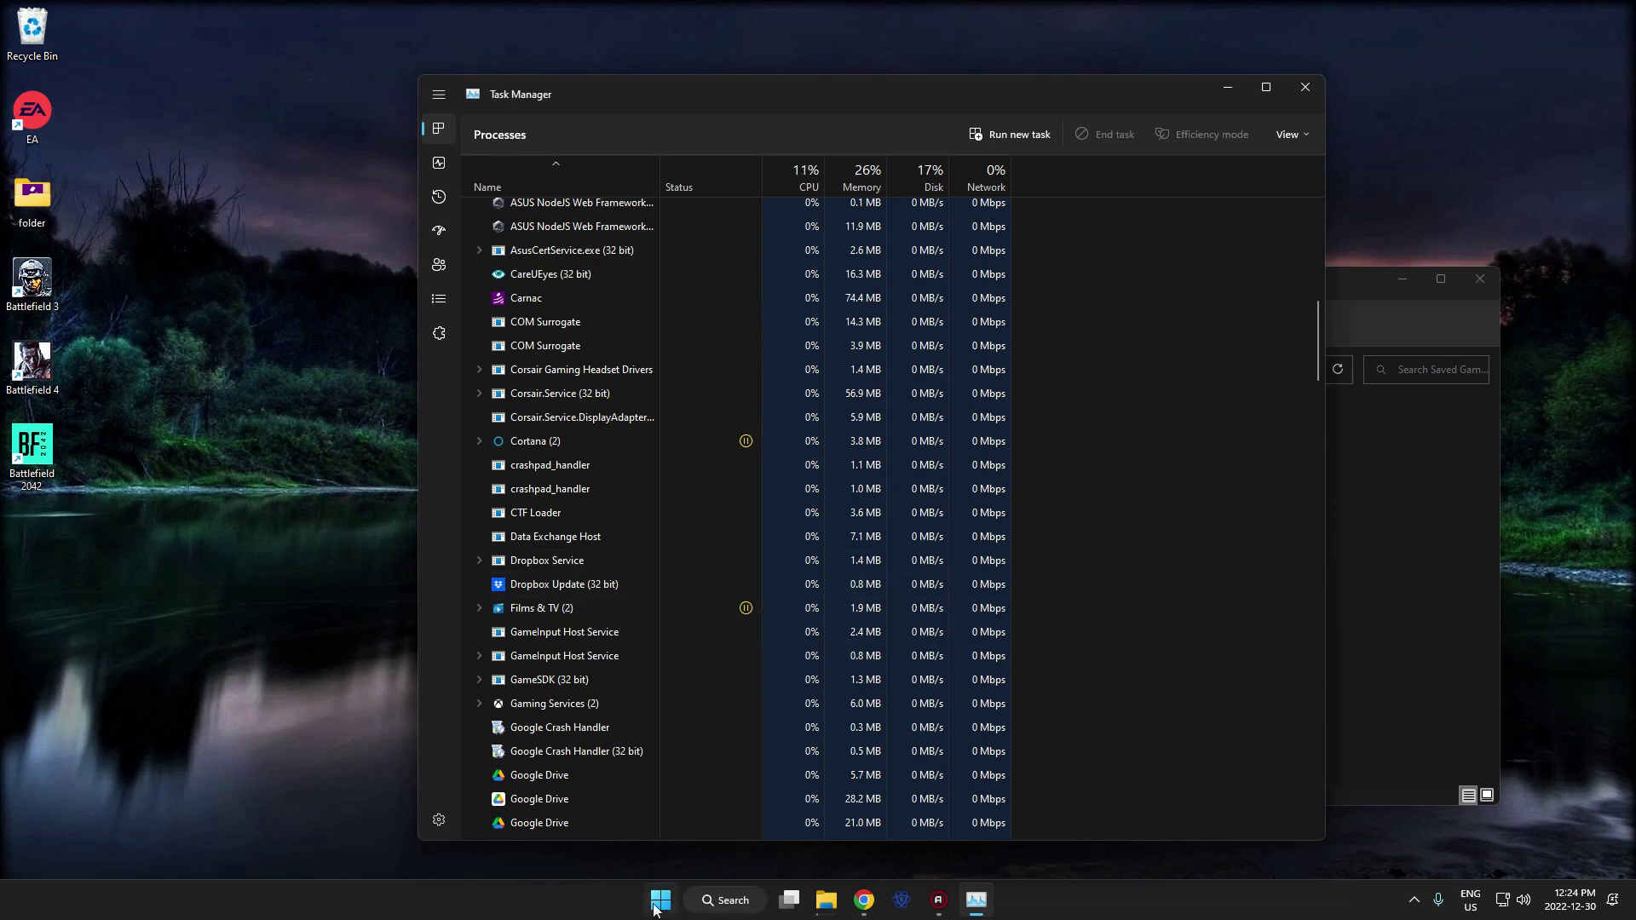
pyautogui.click(535, 908)
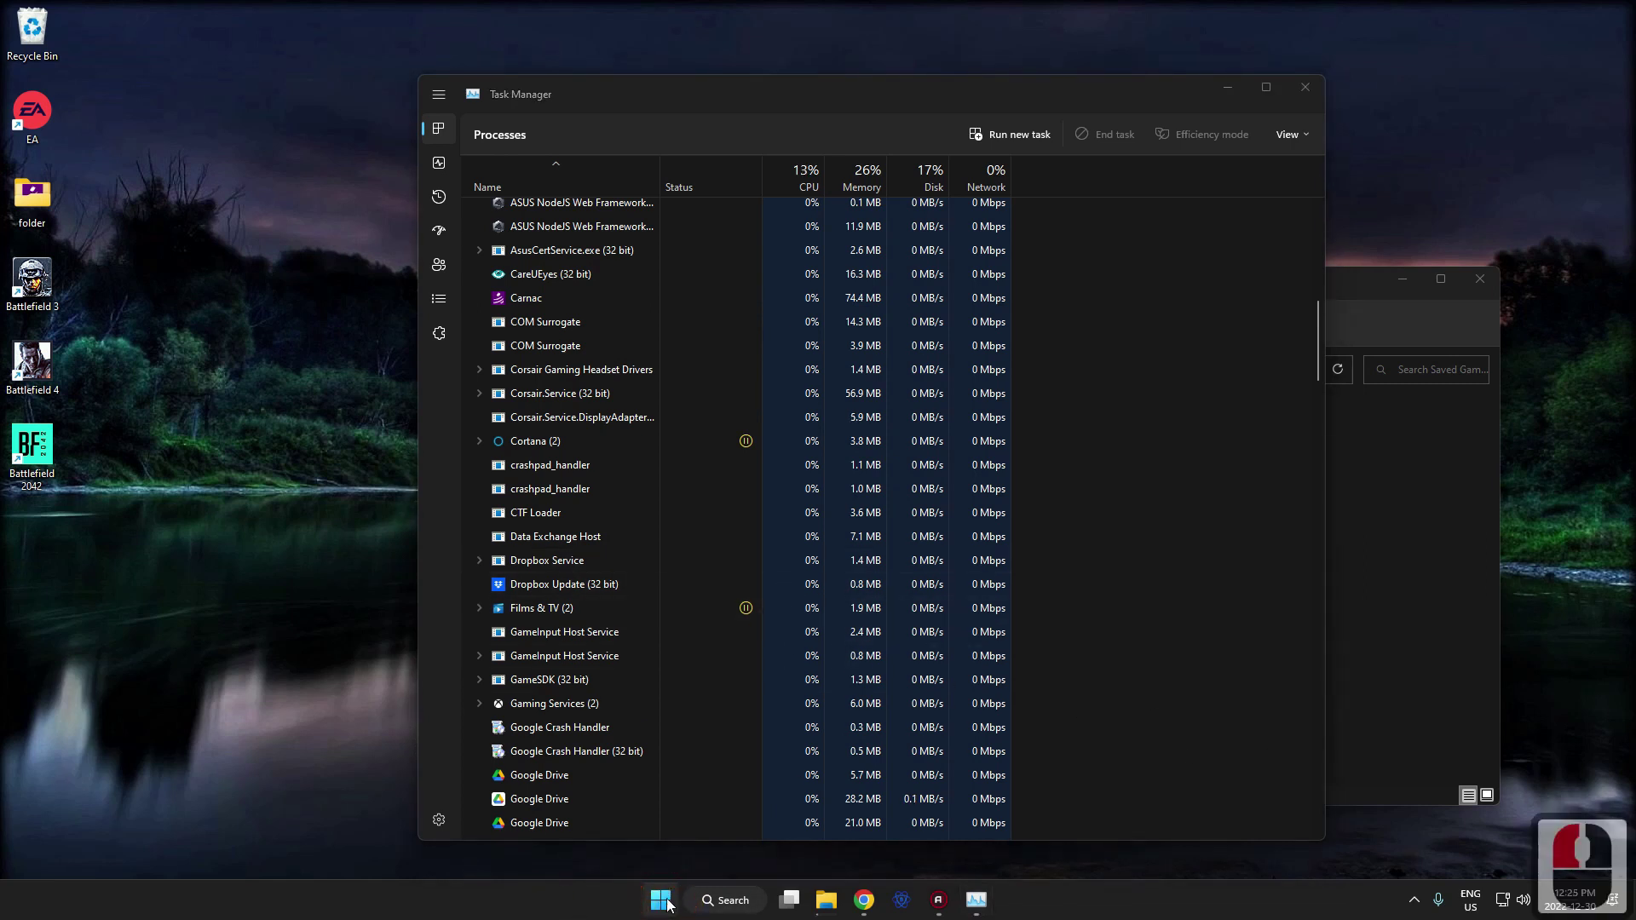
# Search 'reg' to launch Registry Editor and show the EA Games\Battlefield 1 key's values.
pyautogui.click(668, 905)
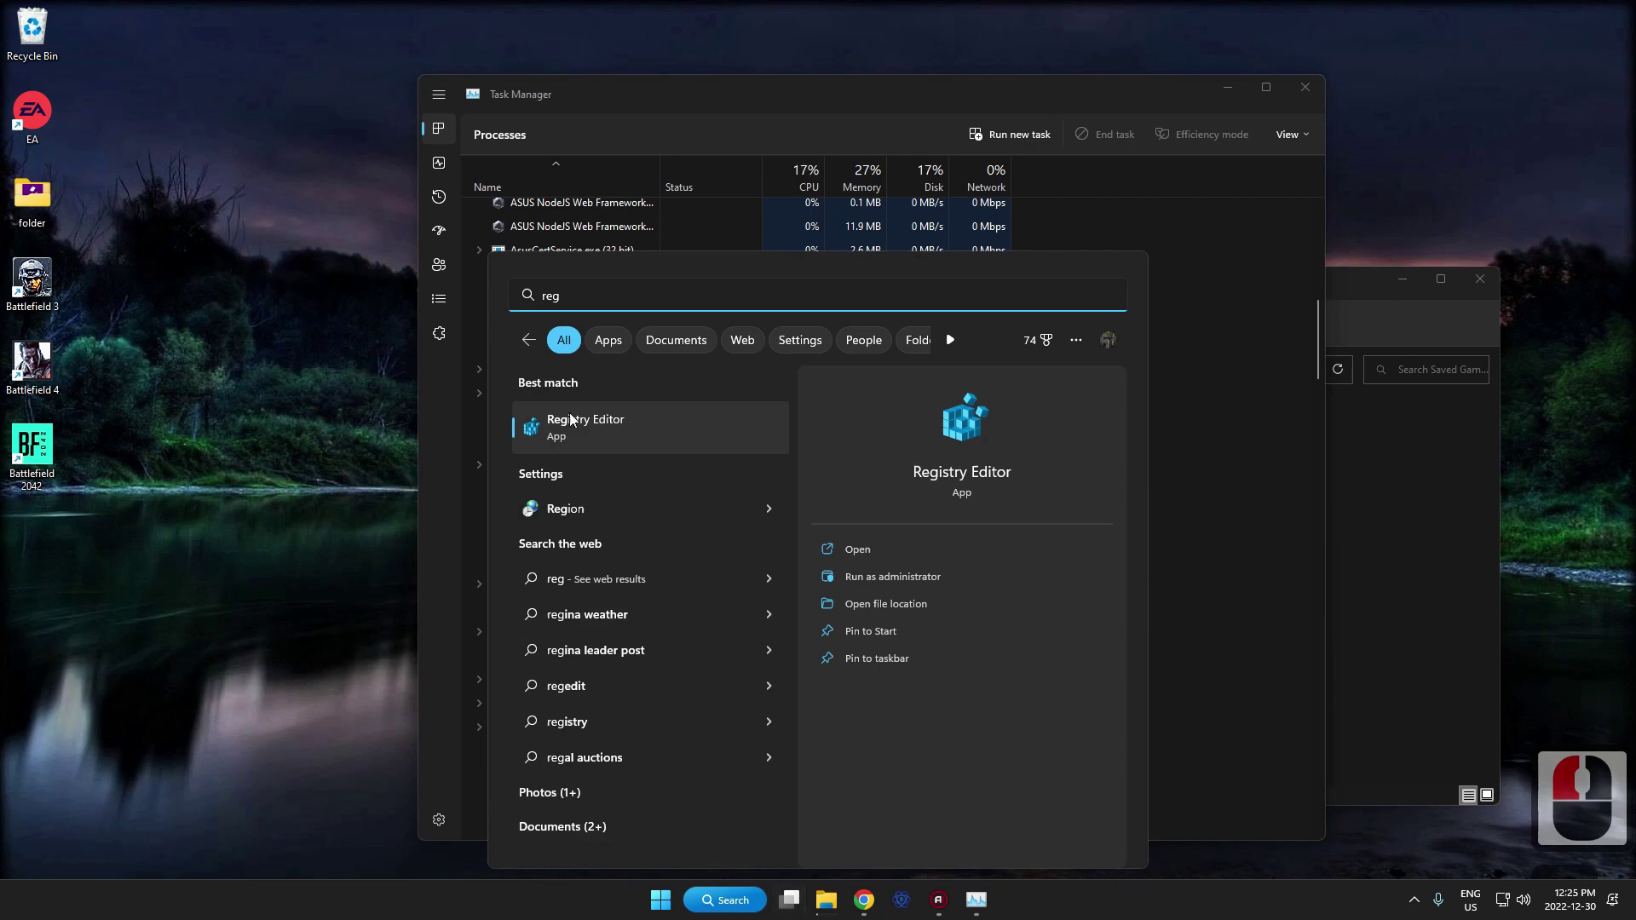
pyautogui.write('reg')
pyautogui.click(565, 441)
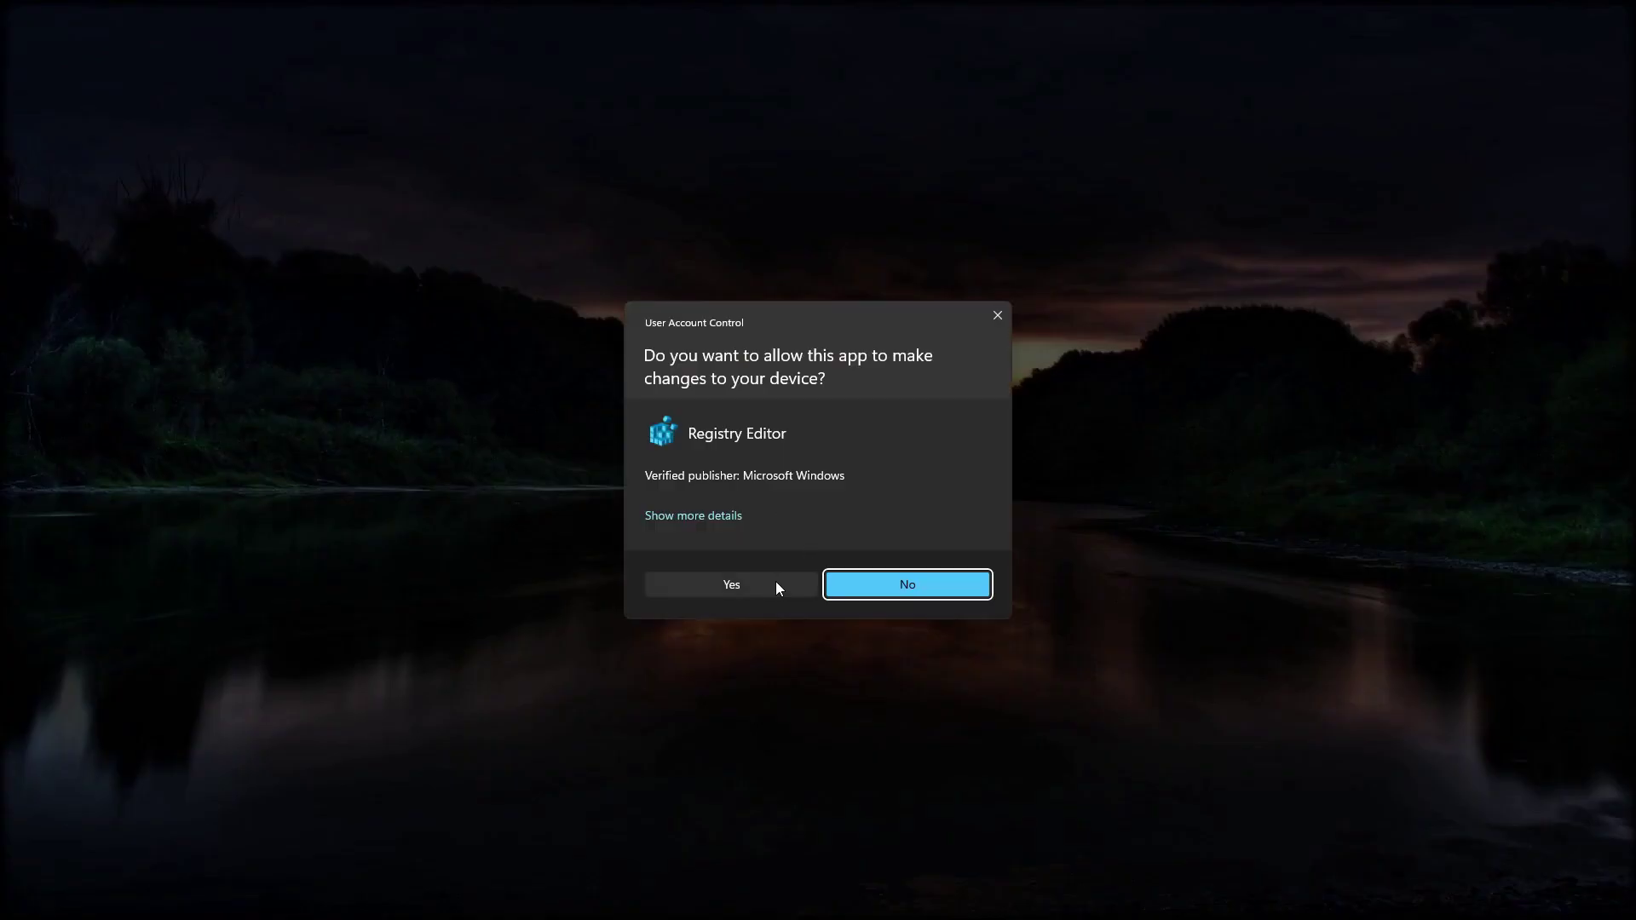
pyautogui.write('reg')
pyautogui.click(778, 589)
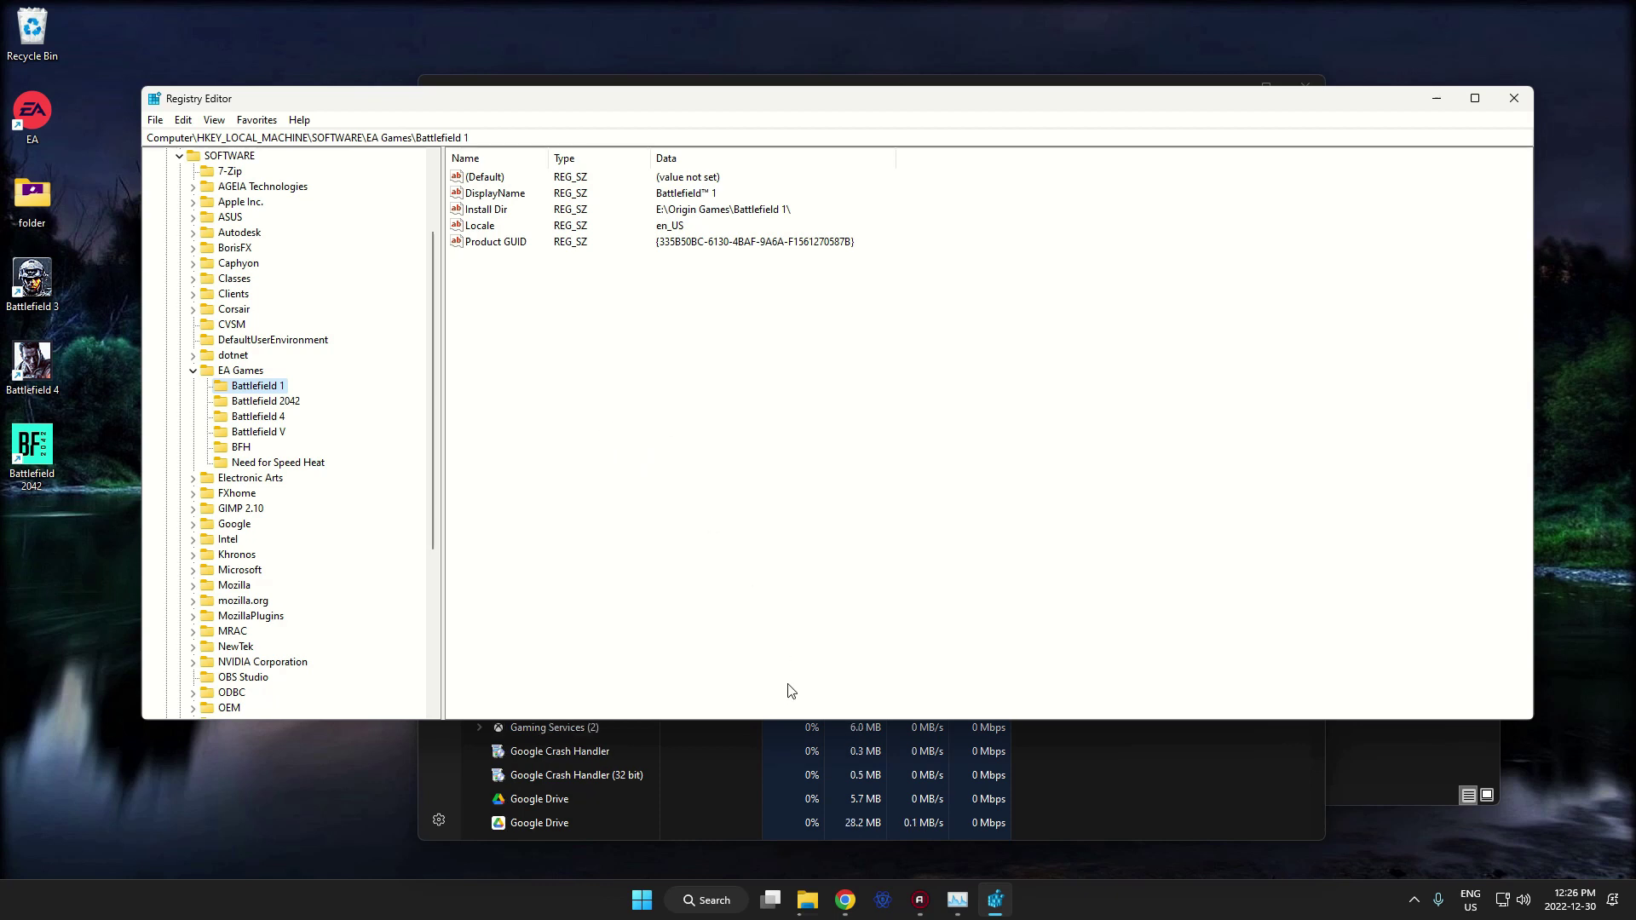
# Switch to File Explorer and show the Documents folder in a new tab.
pyautogui.click(817, 903)
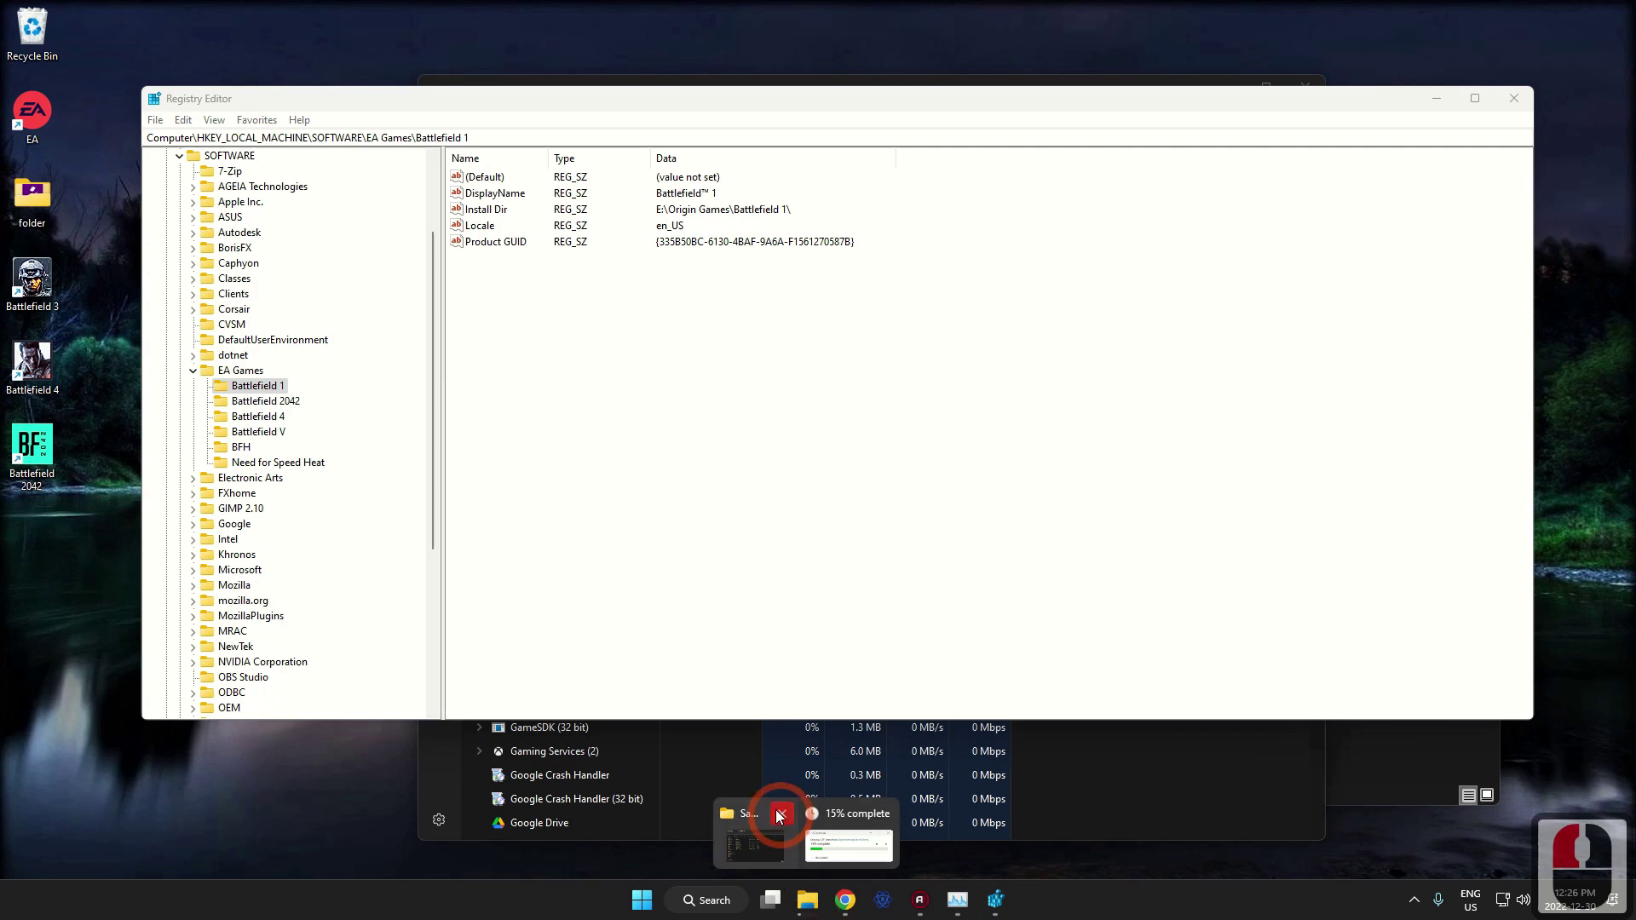
pyautogui.click(763, 787)
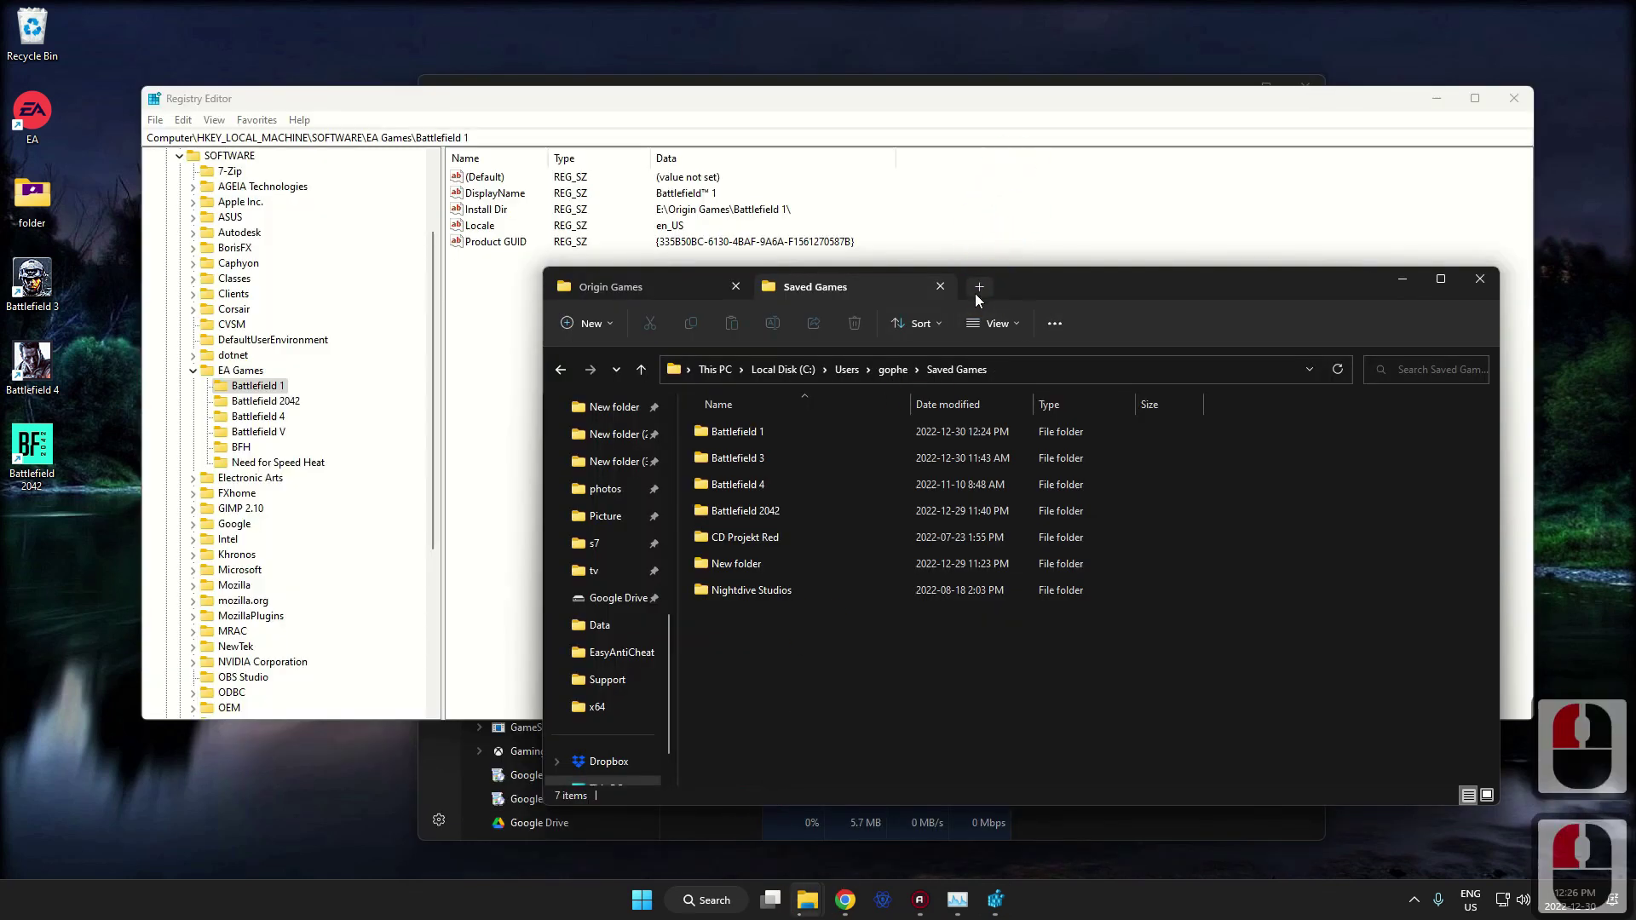
pyautogui.click(980, 296)
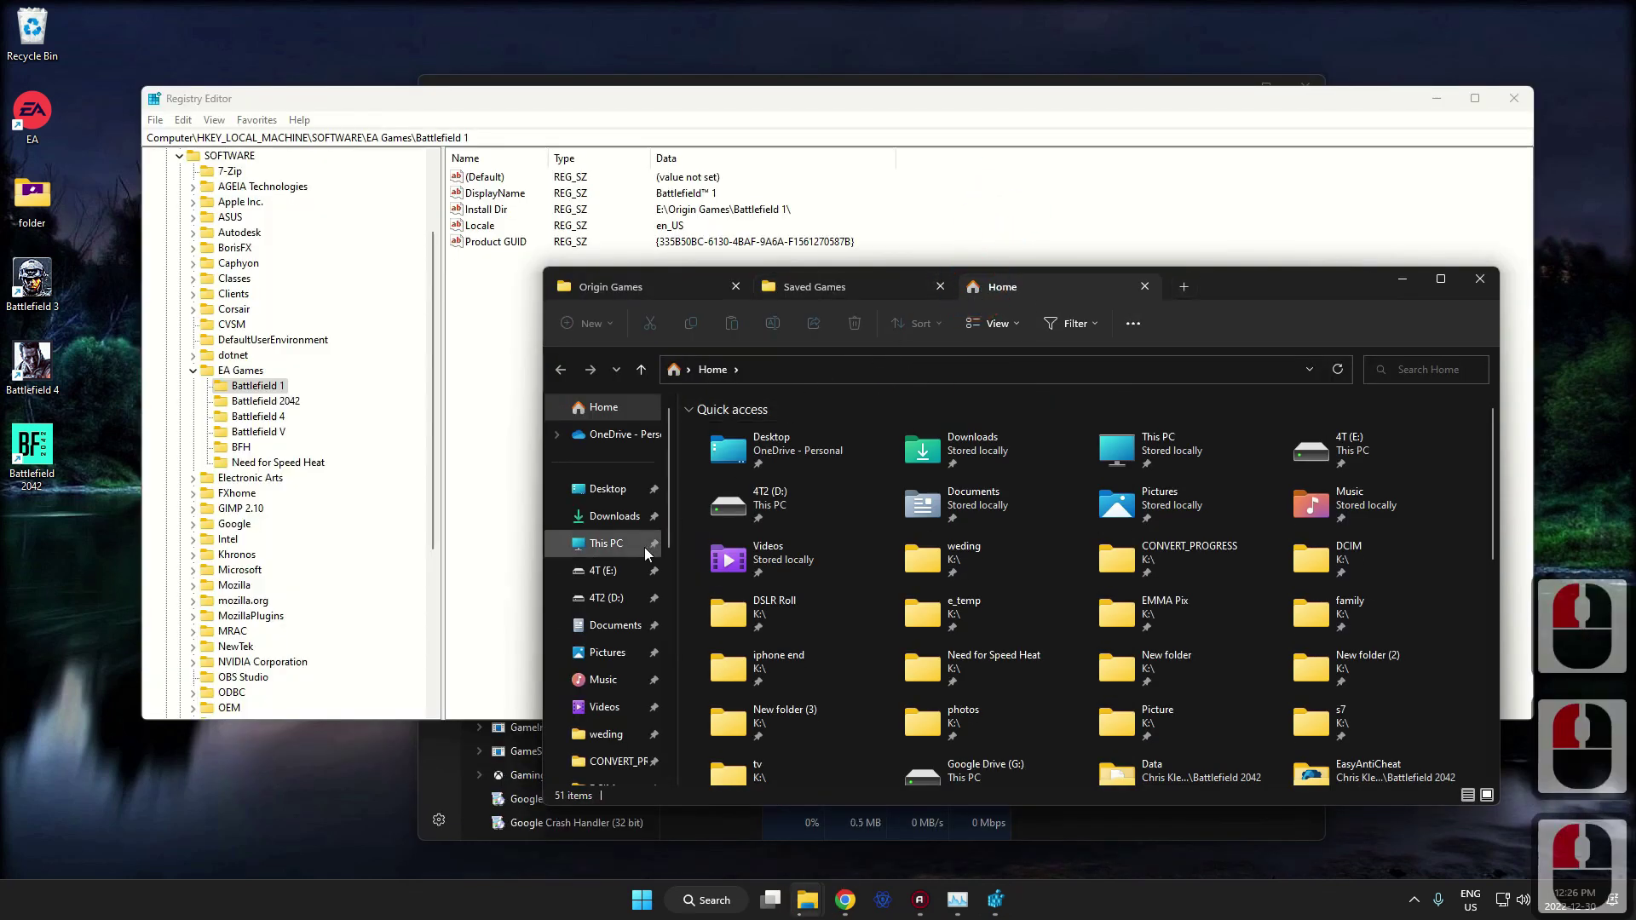
pyautogui.click(619, 636)
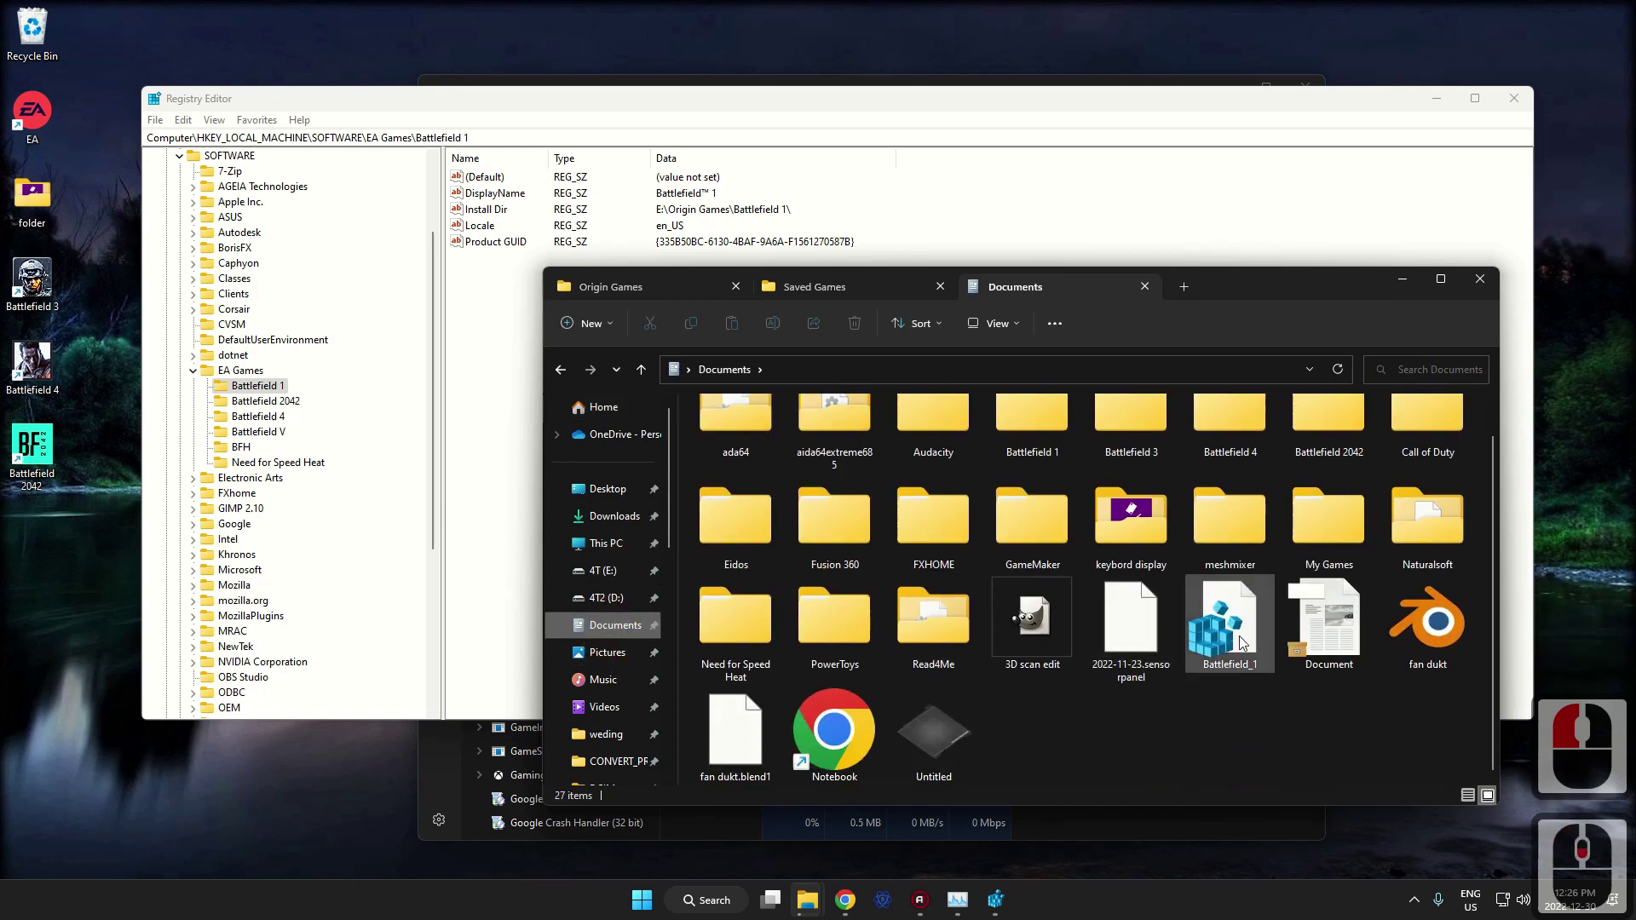
# Open the Battlefield_1.reg file in Notepad via Show more options > Open with.
pyautogui.rightClick(1244, 643)
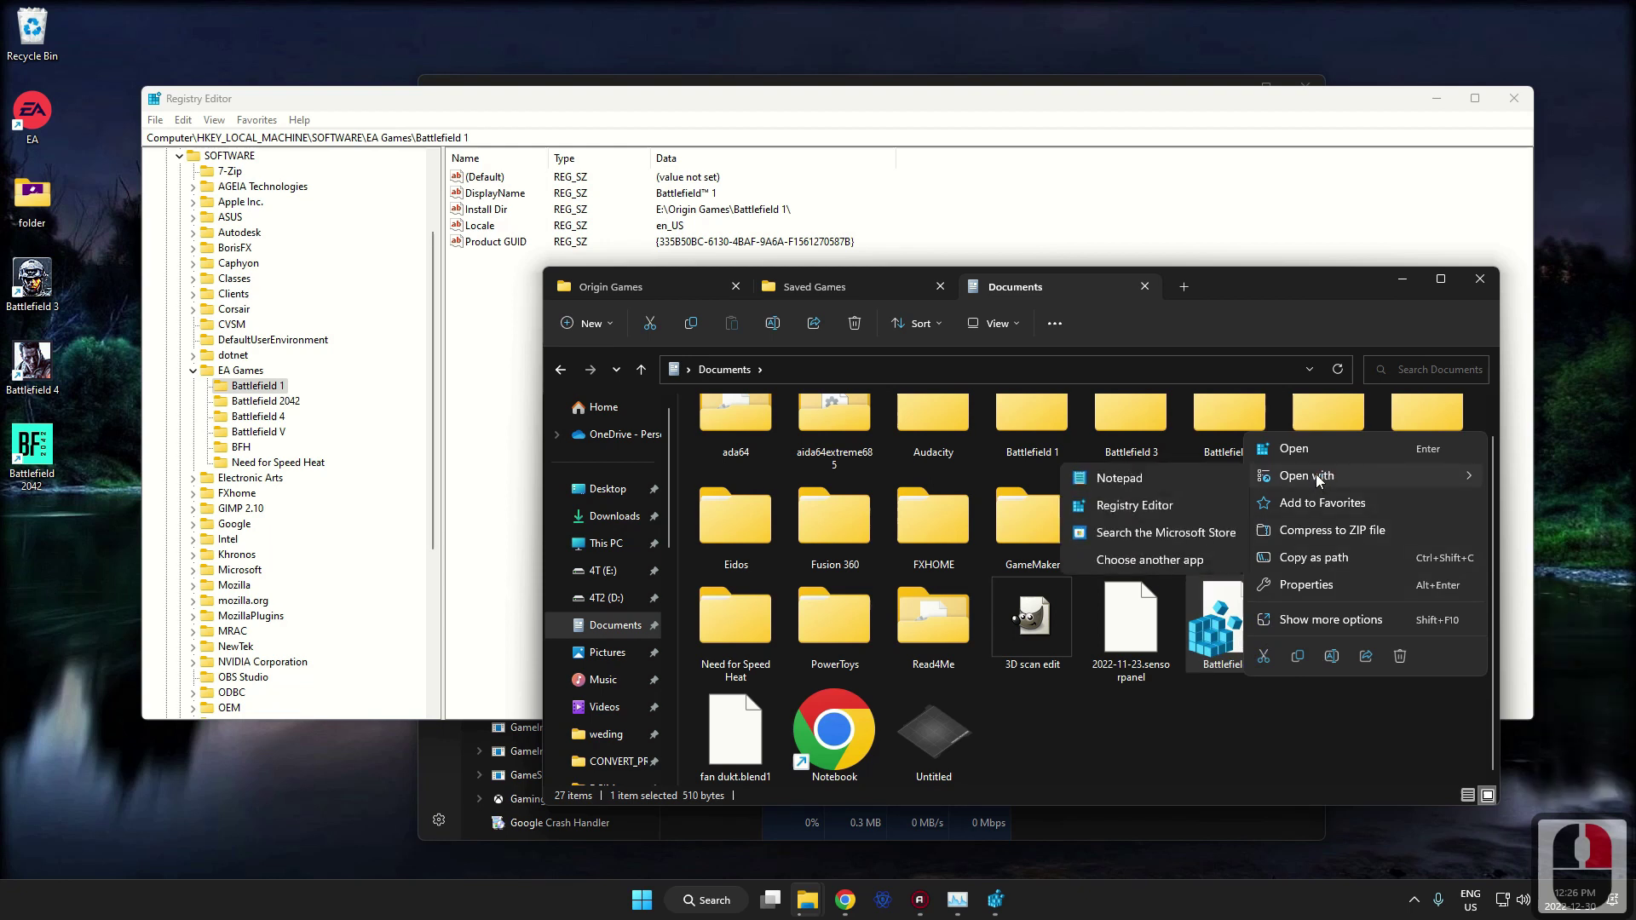
pyautogui.moveTo(1326, 476); pyautogui.dragTo(1315, 476)
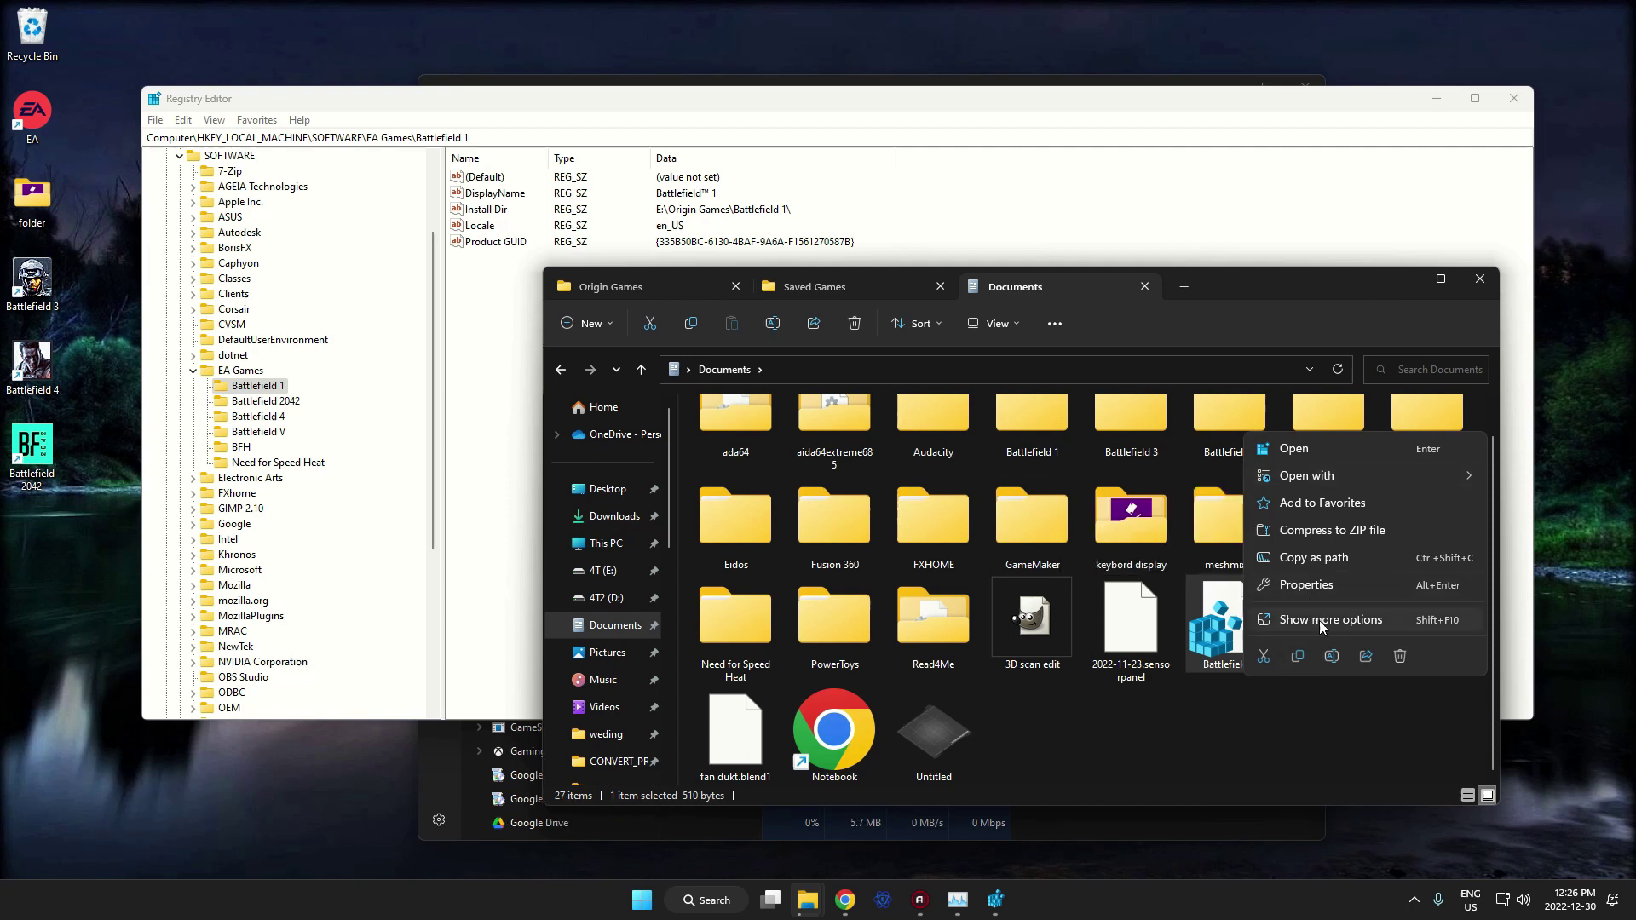
pyautogui.click(1328, 629)
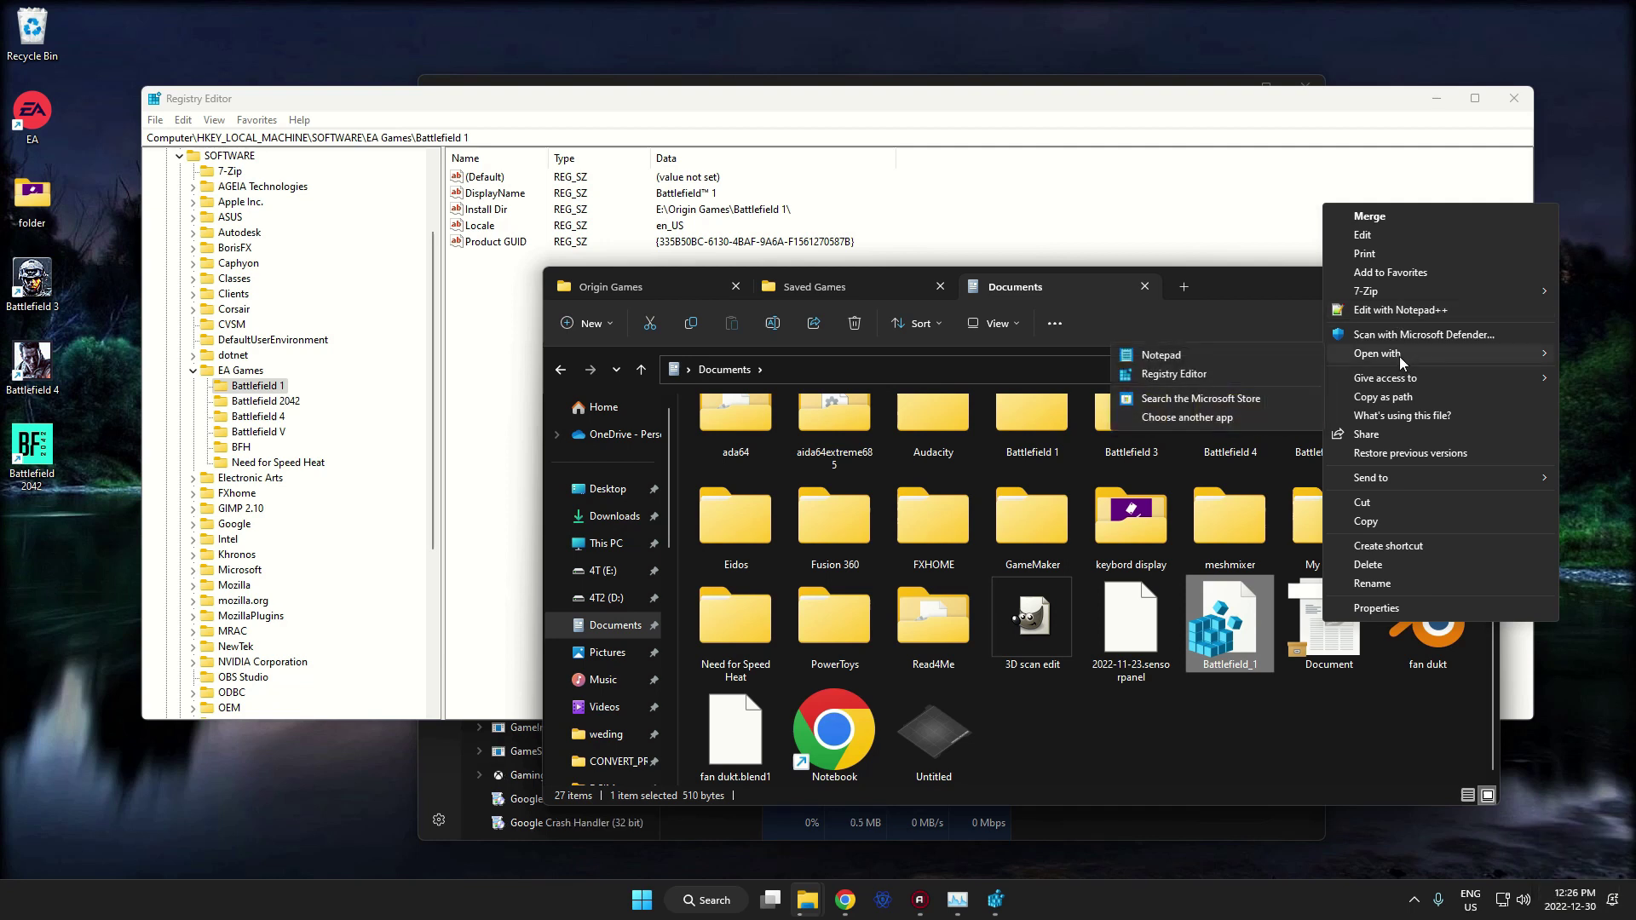
pyautogui.moveTo(1172, 363); pyautogui.dragTo(485, 284)
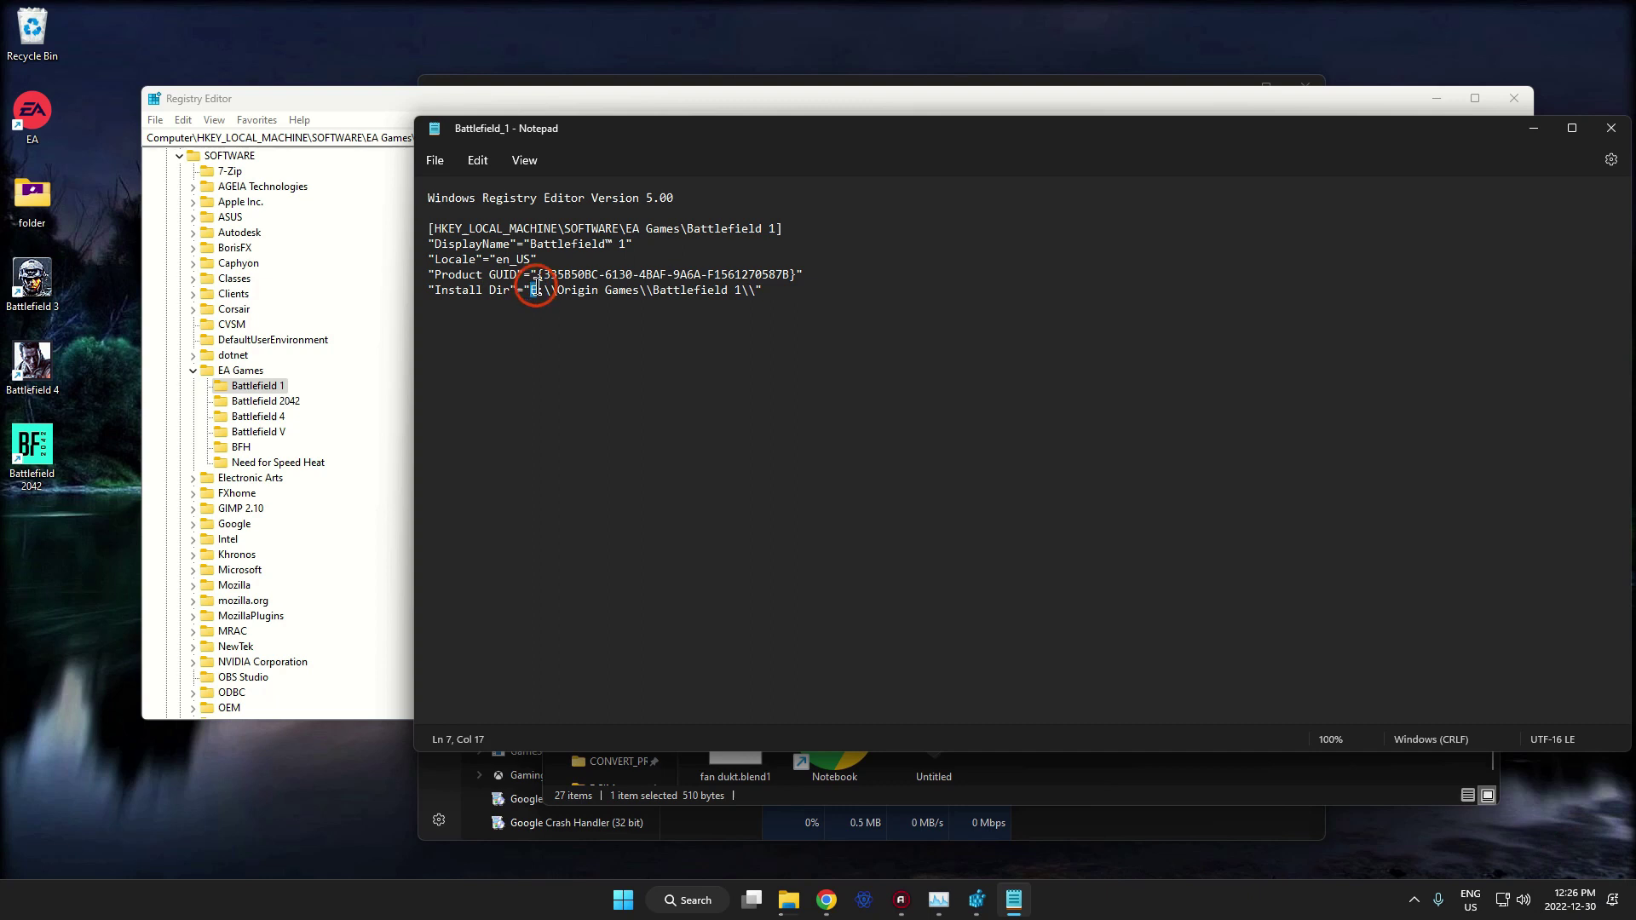
# Copy the Battlefield folder's location path from its Properties in Saved Games and return to Notepad.
pyautogui.click(748, 282)
pyautogui.click(726, 286)
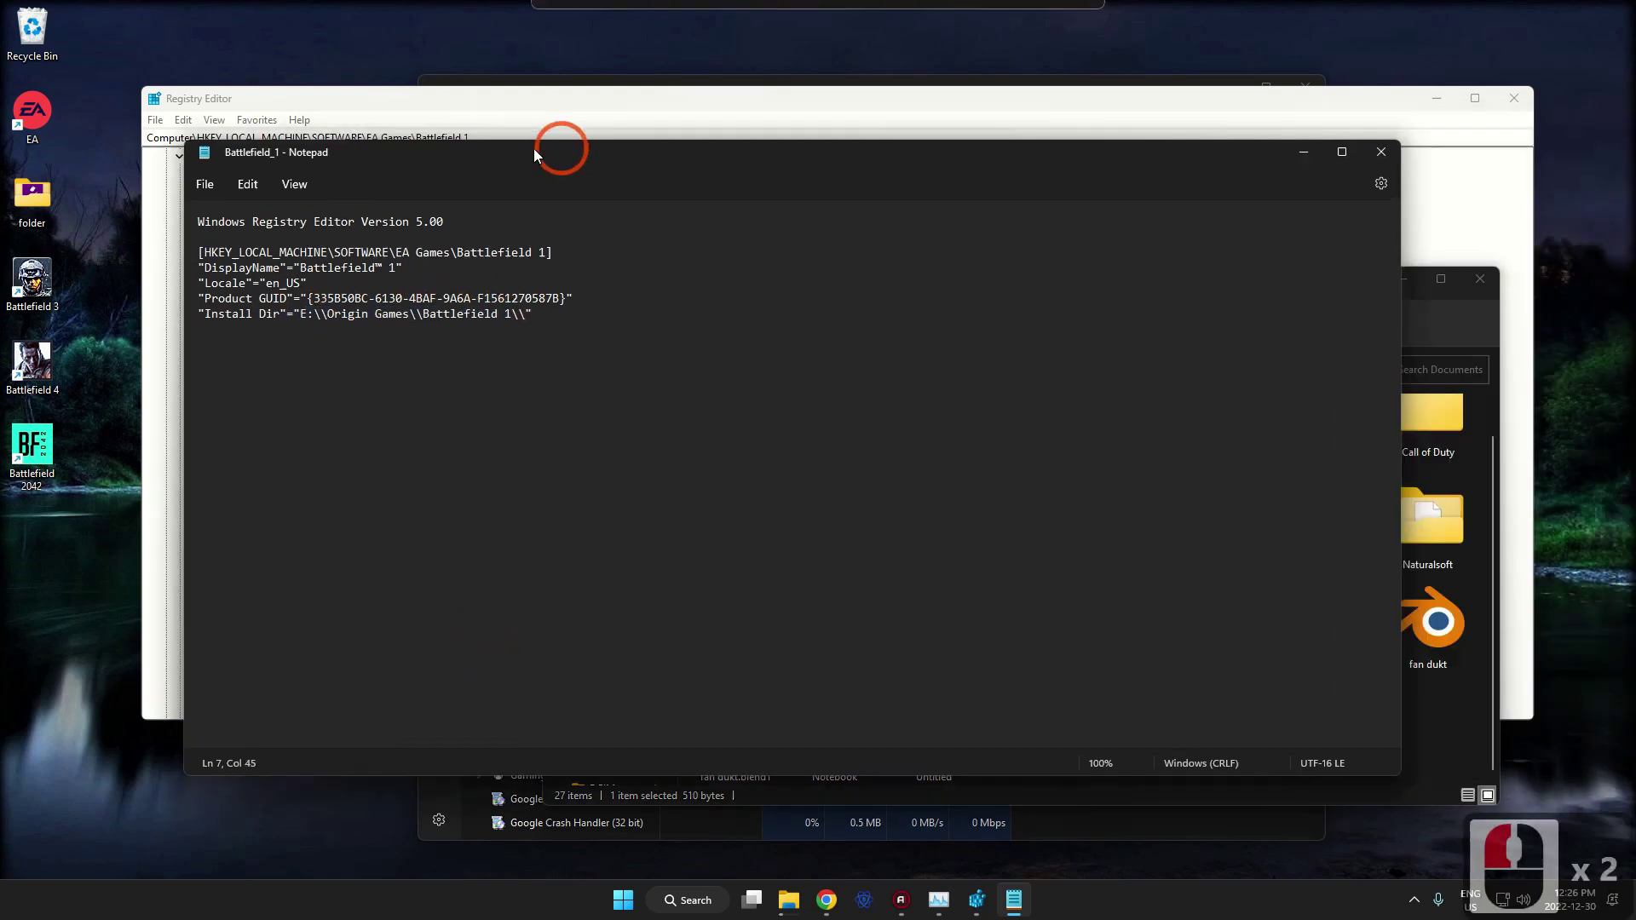
pyautogui.click(447, 238)
pyautogui.click(1344, 287)
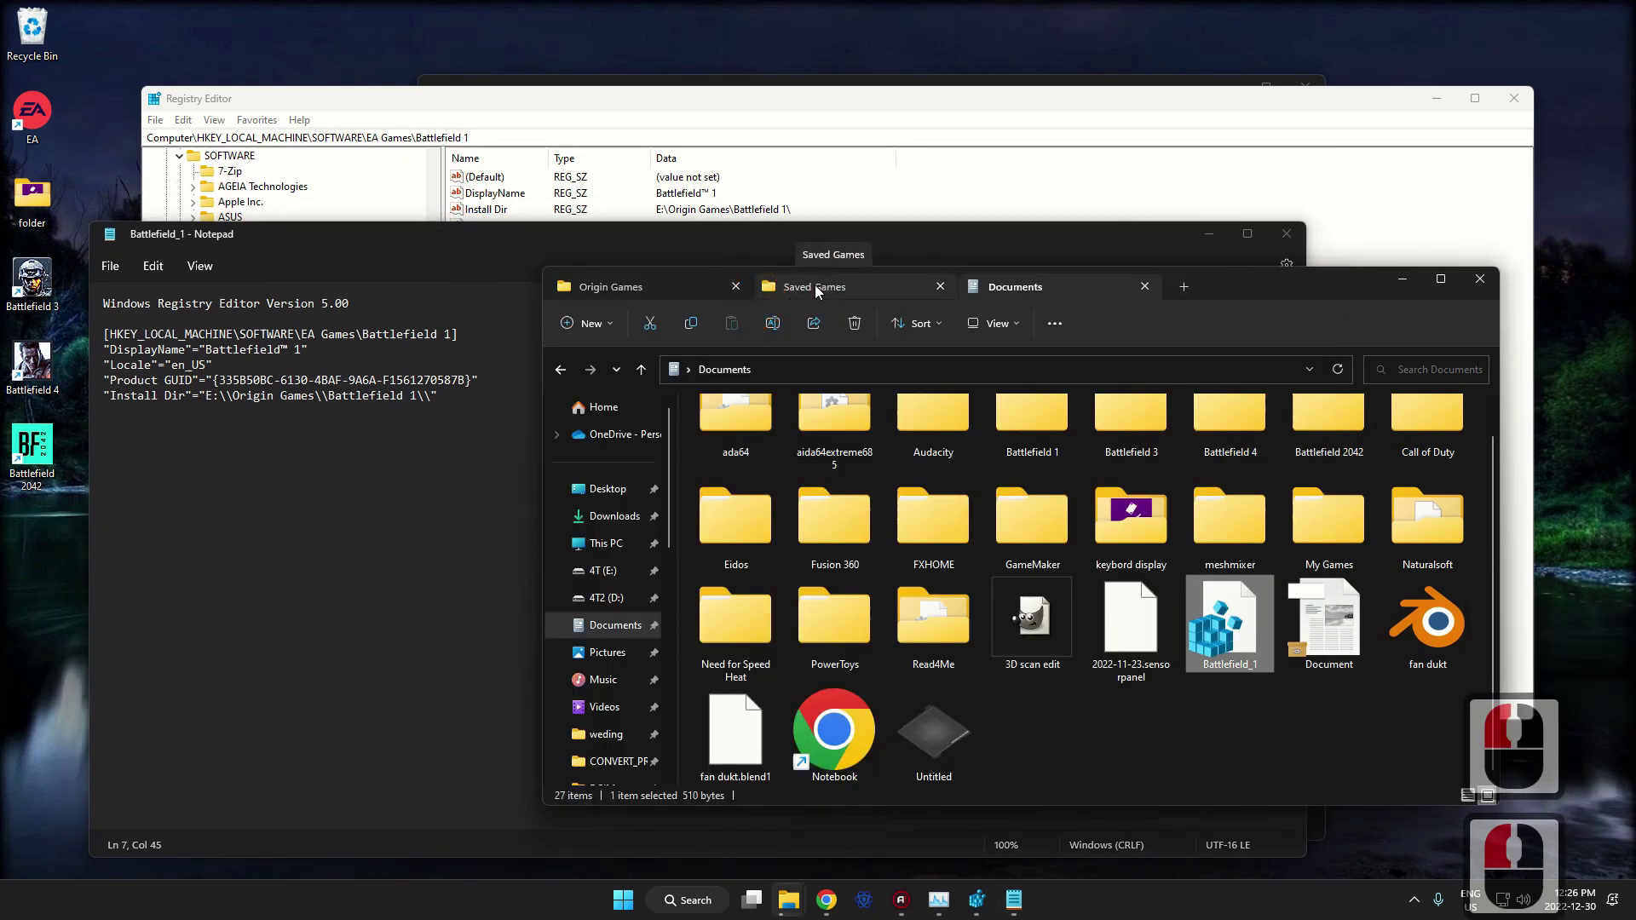
pyautogui.click(824, 292)
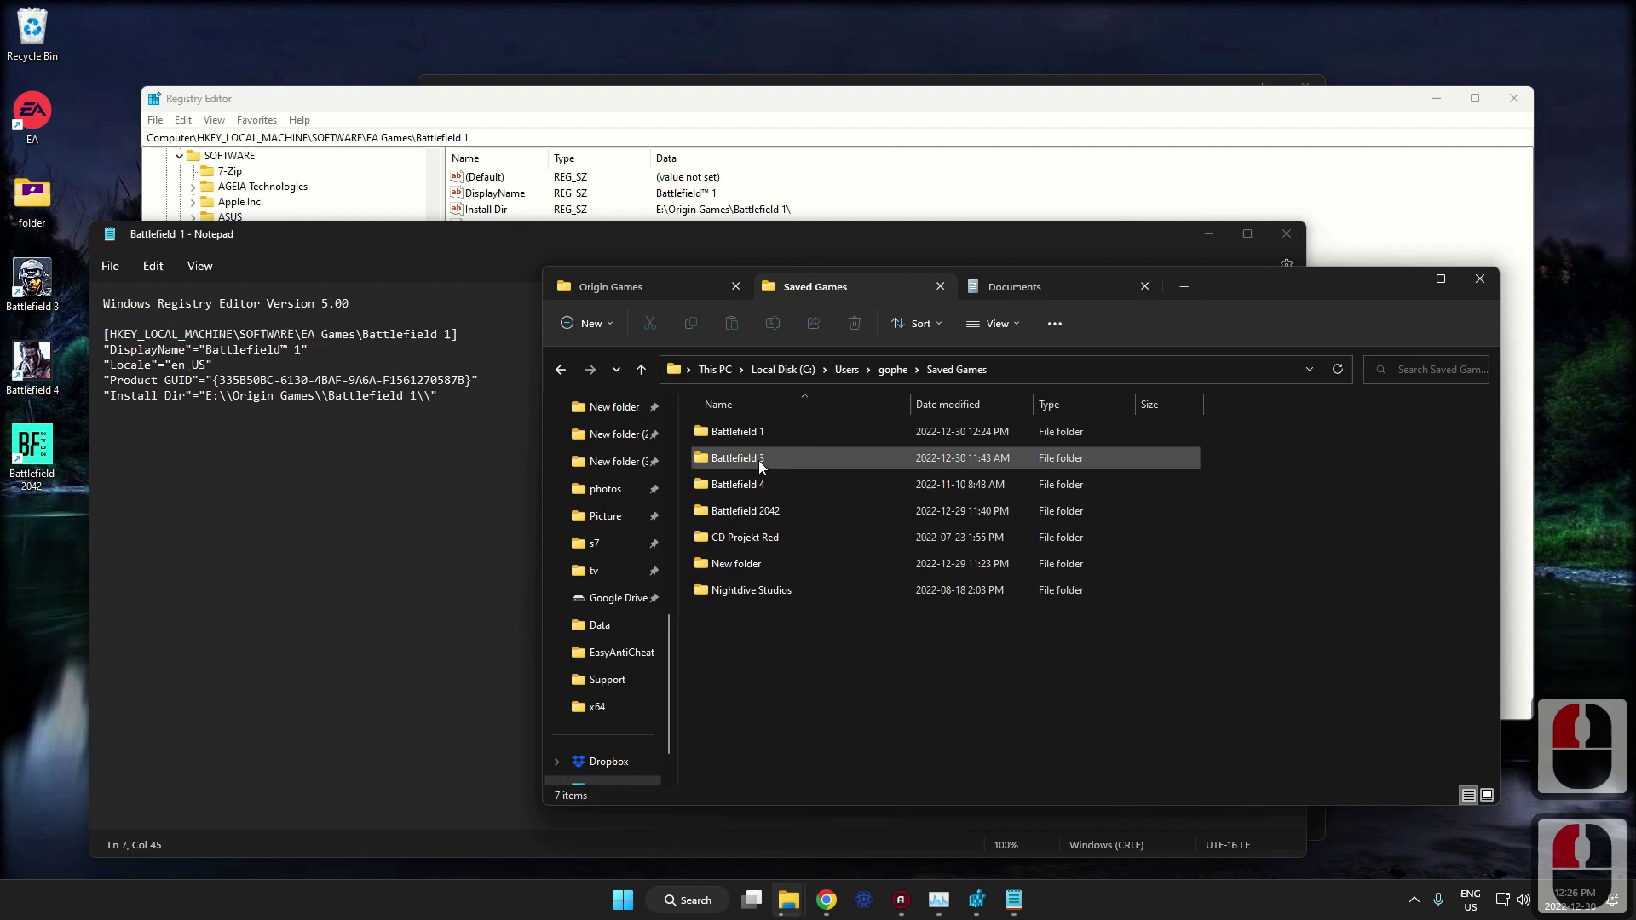
pyautogui.rightClick(750, 462)
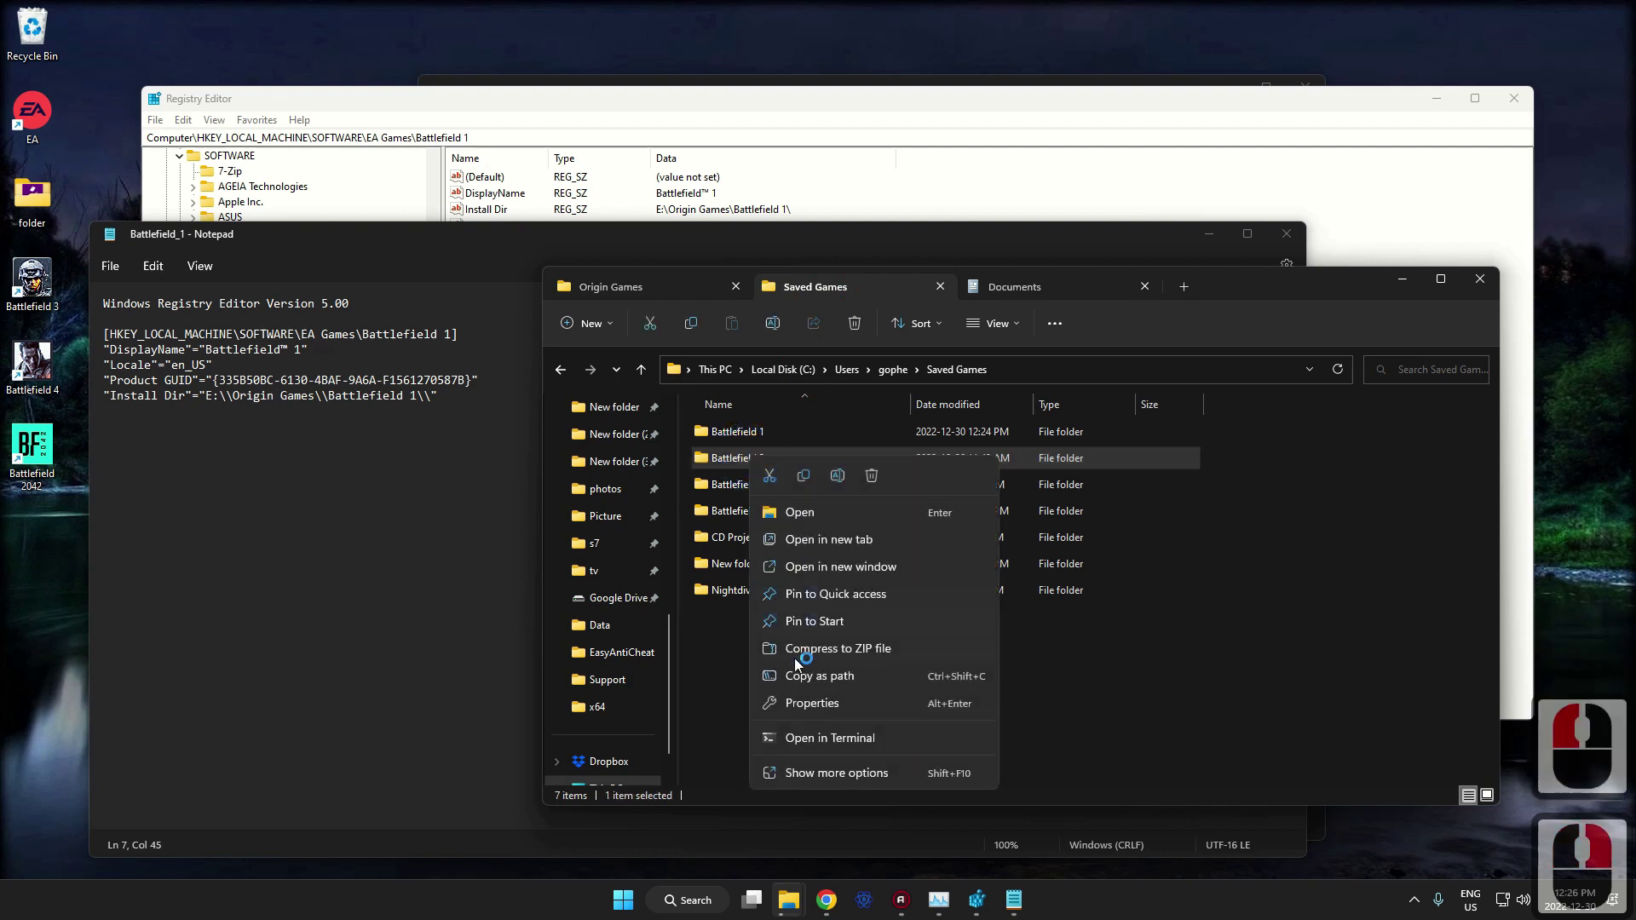
pyautogui.click(814, 710)
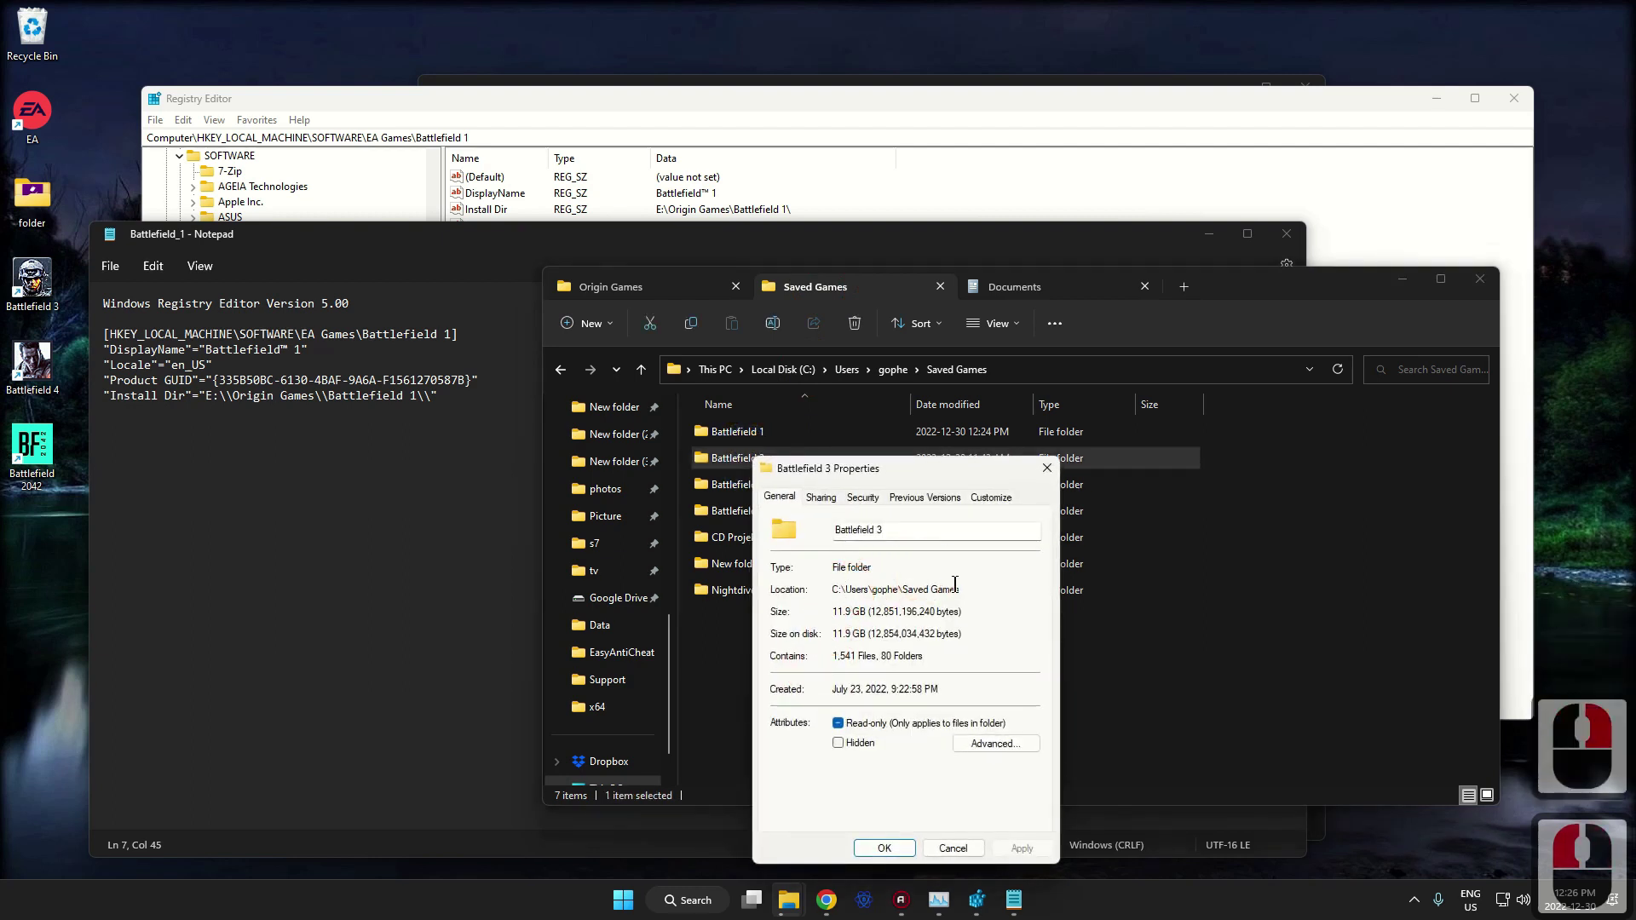
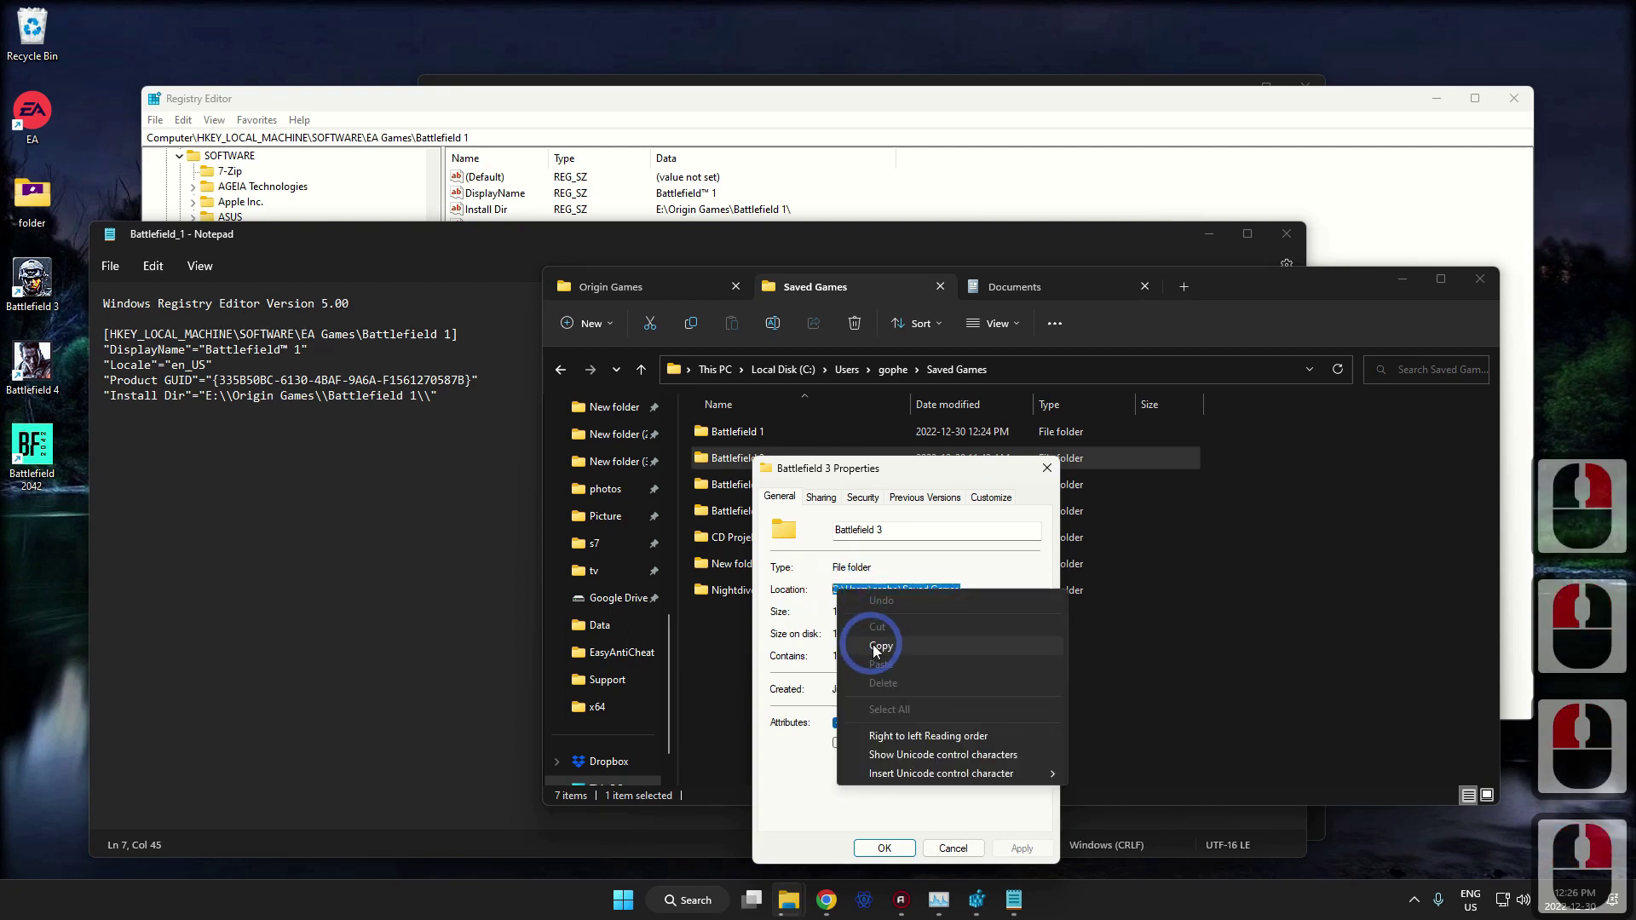
pyautogui.click(879, 651)
pyautogui.middleClick(880, 651)
pyautogui.click(1053, 474)
pyautogui.click(365, 252)
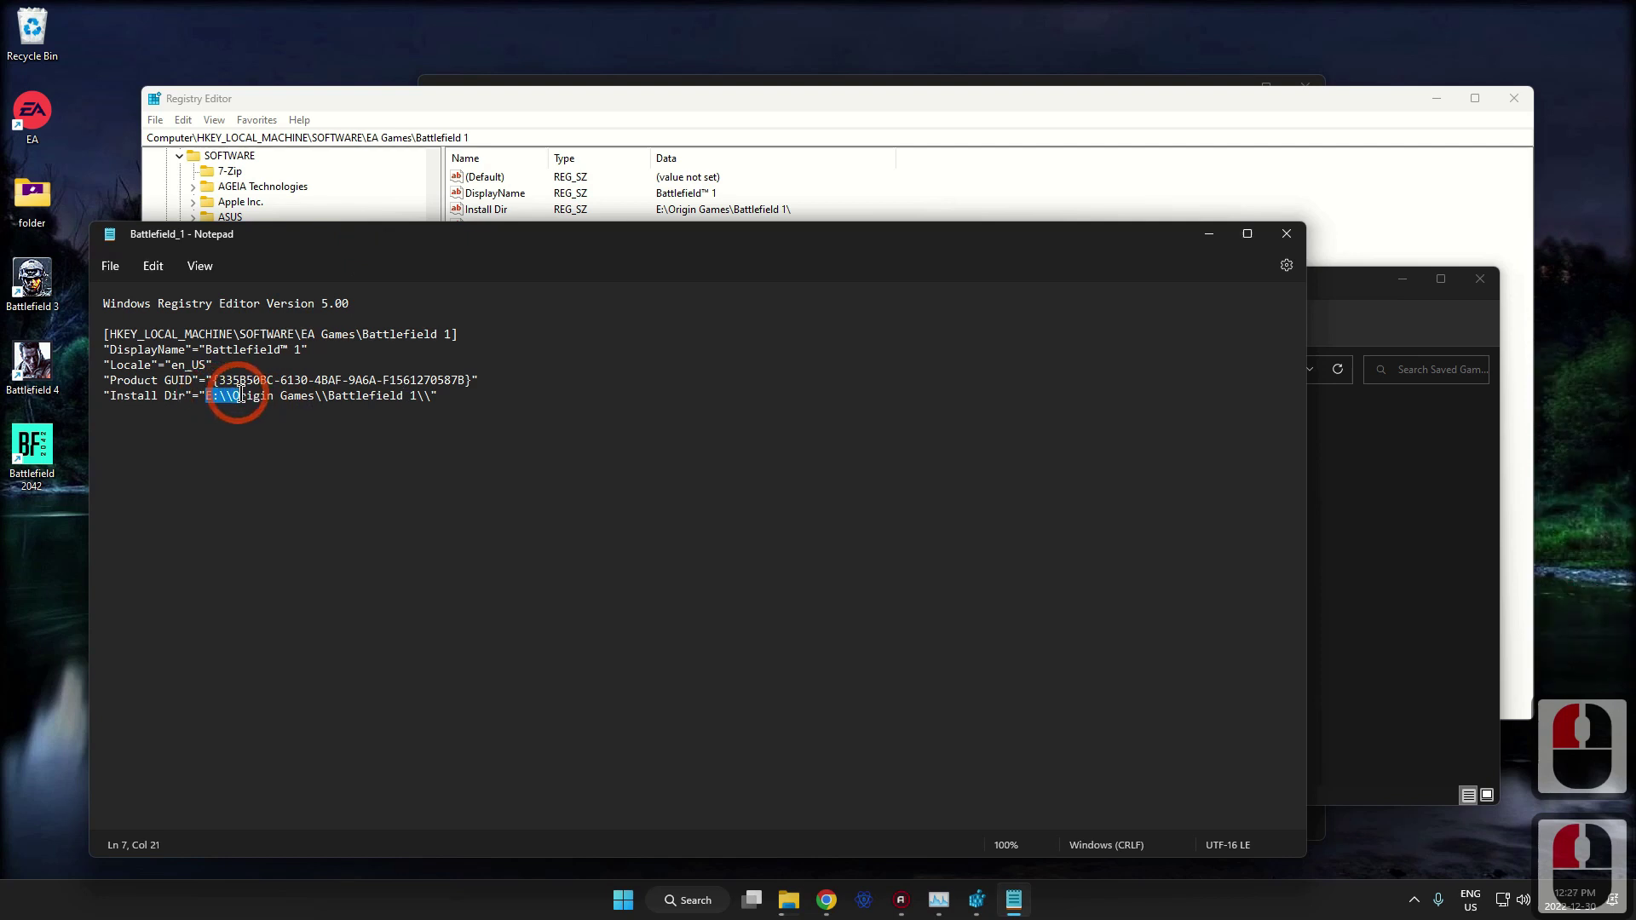
# Replace the Install Dir drive path with the Saved Games location and double its backslashes.
pyautogui.click(315, 390)
pyautogui.rightClick(298, 401)
pyautogui.click(344, 509)
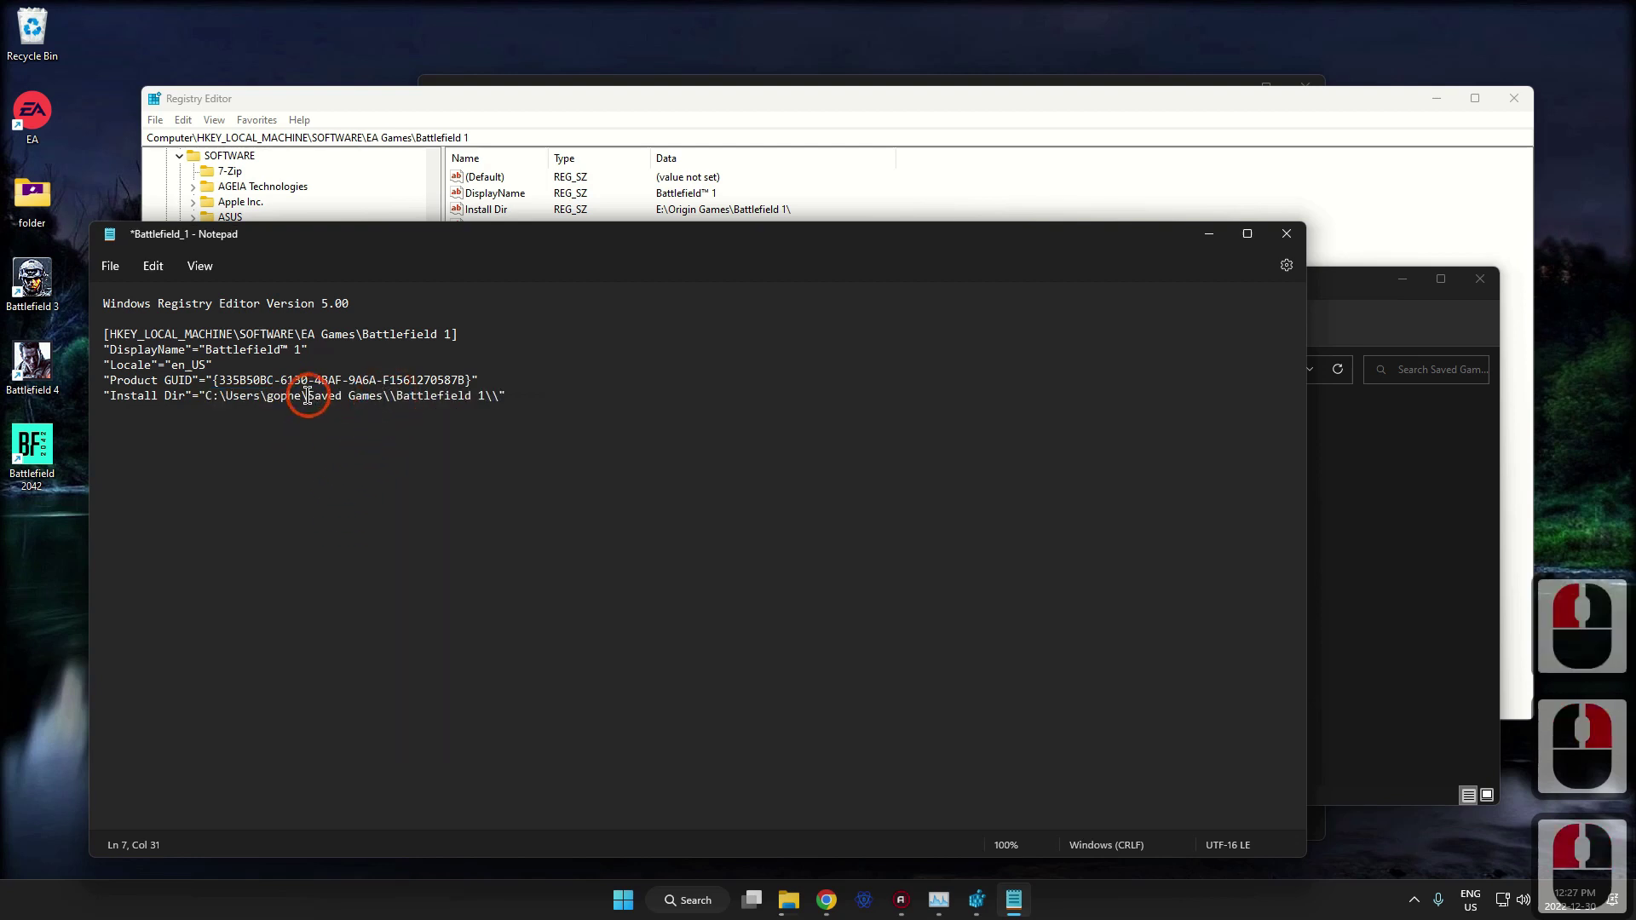
pyautogui.click(306, 389)
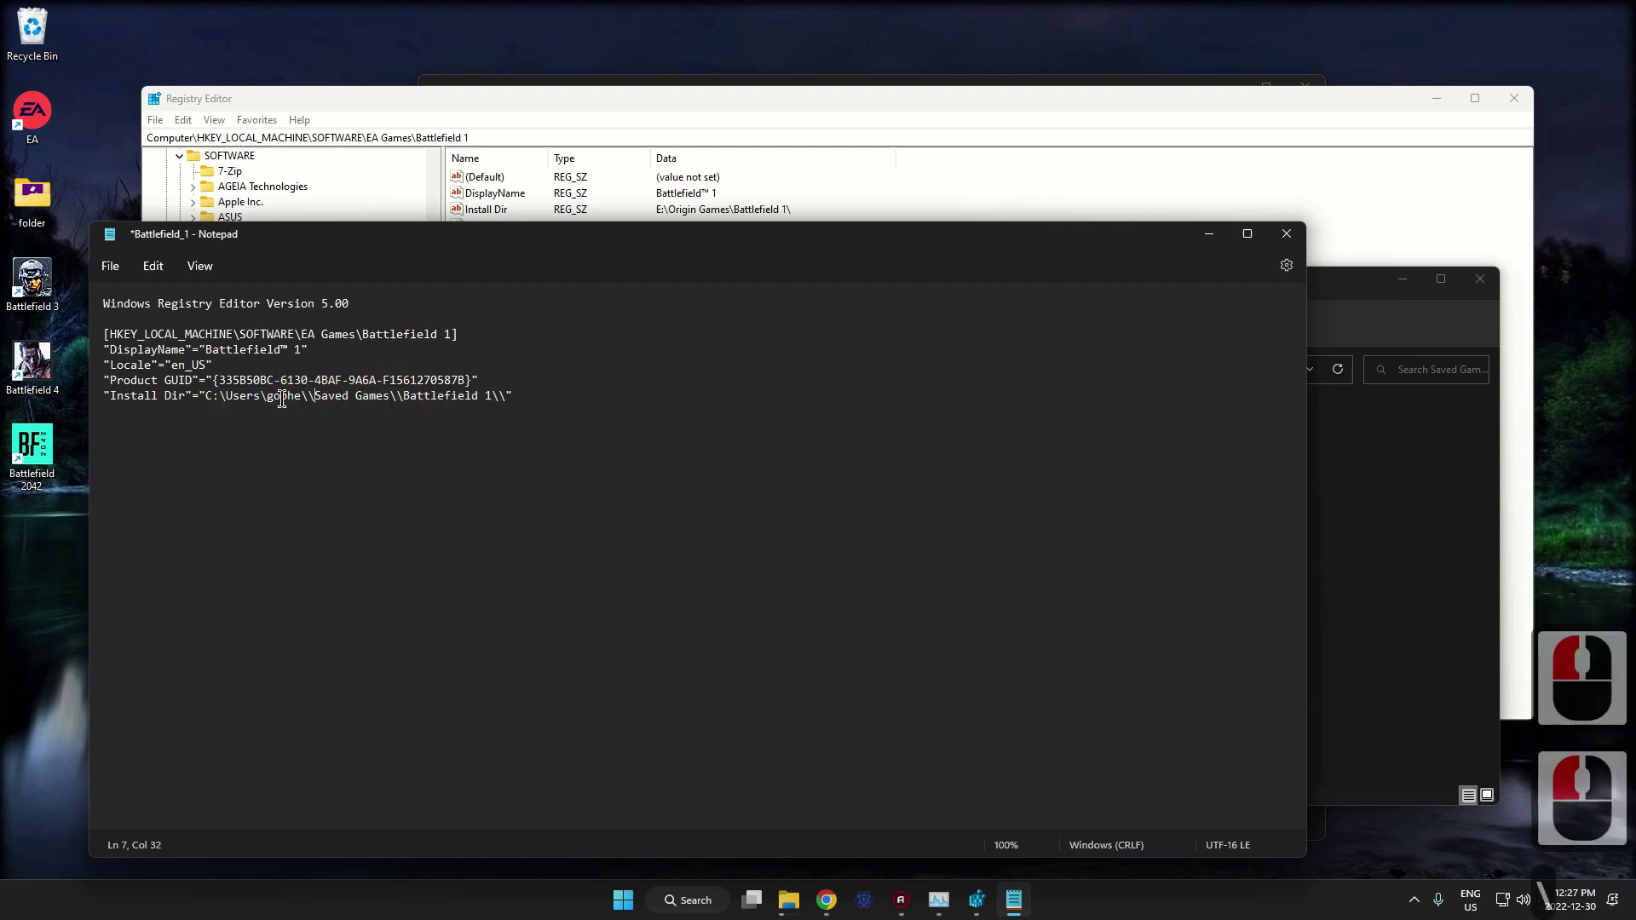
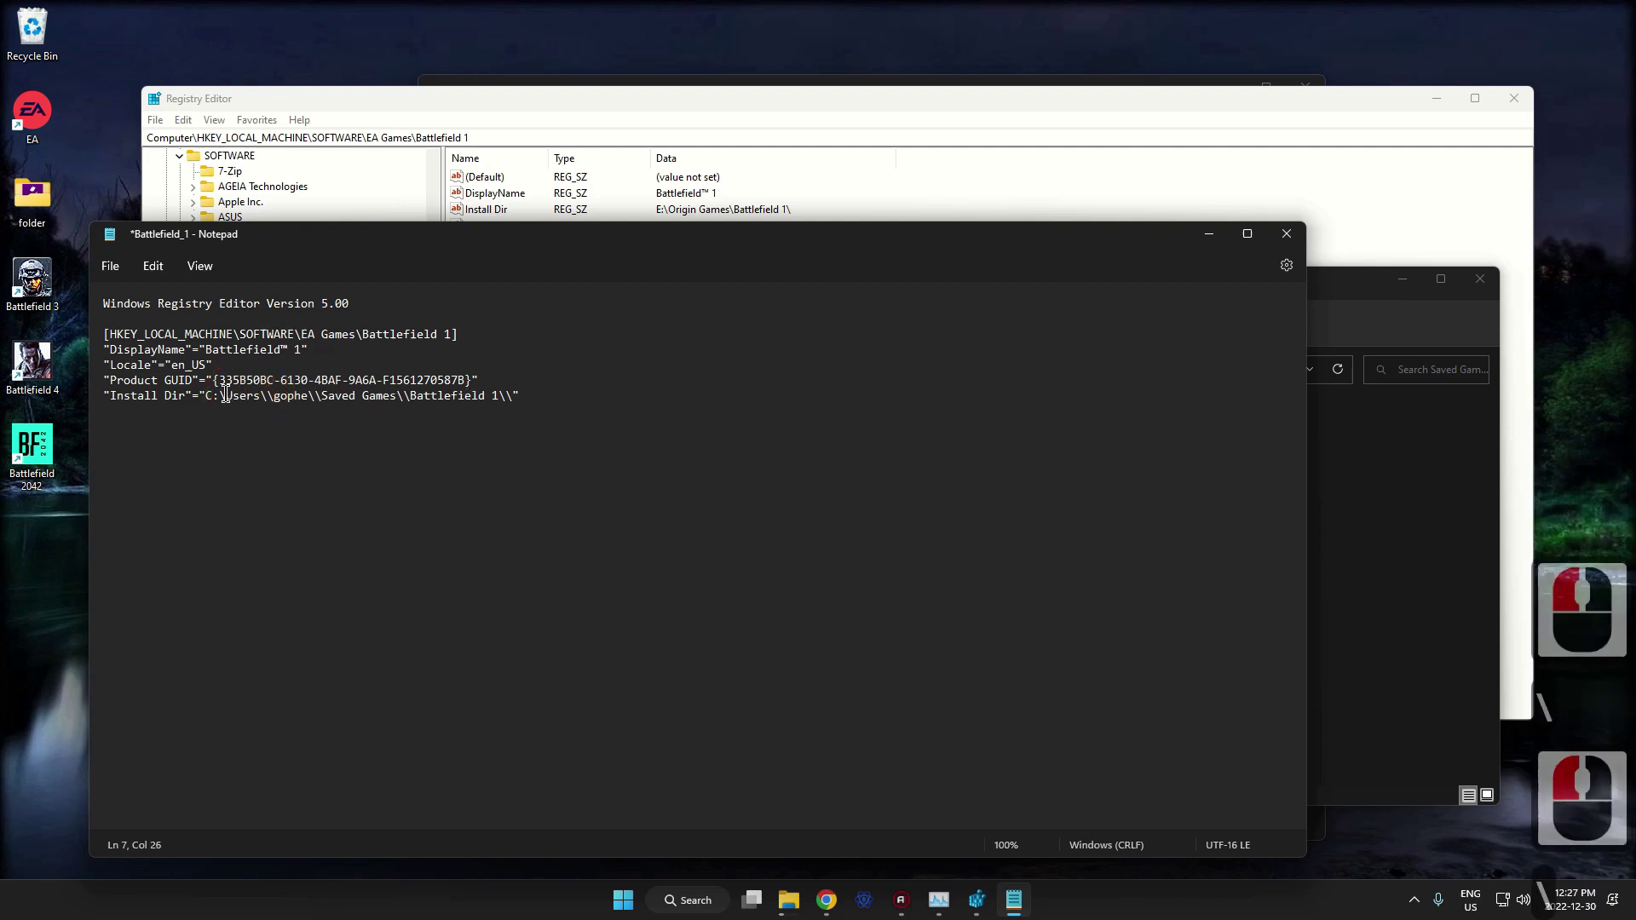
pyautogui.click(225, 388)
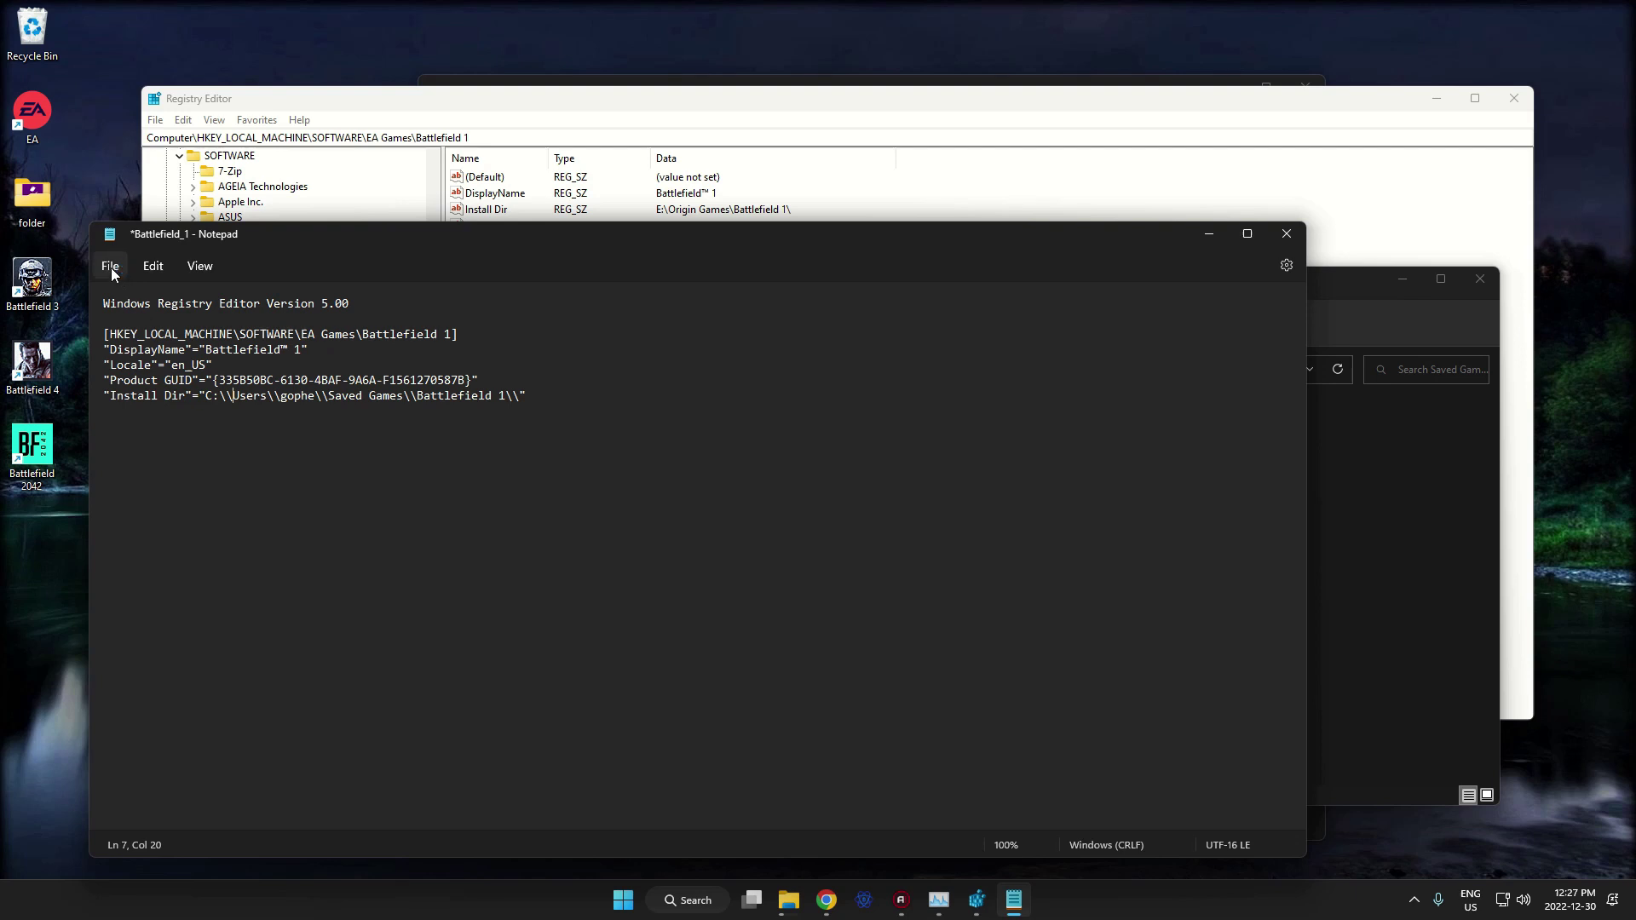
# Start Save As with file type All files and the name ending in .reg.
pyautogui.click(116, 274)
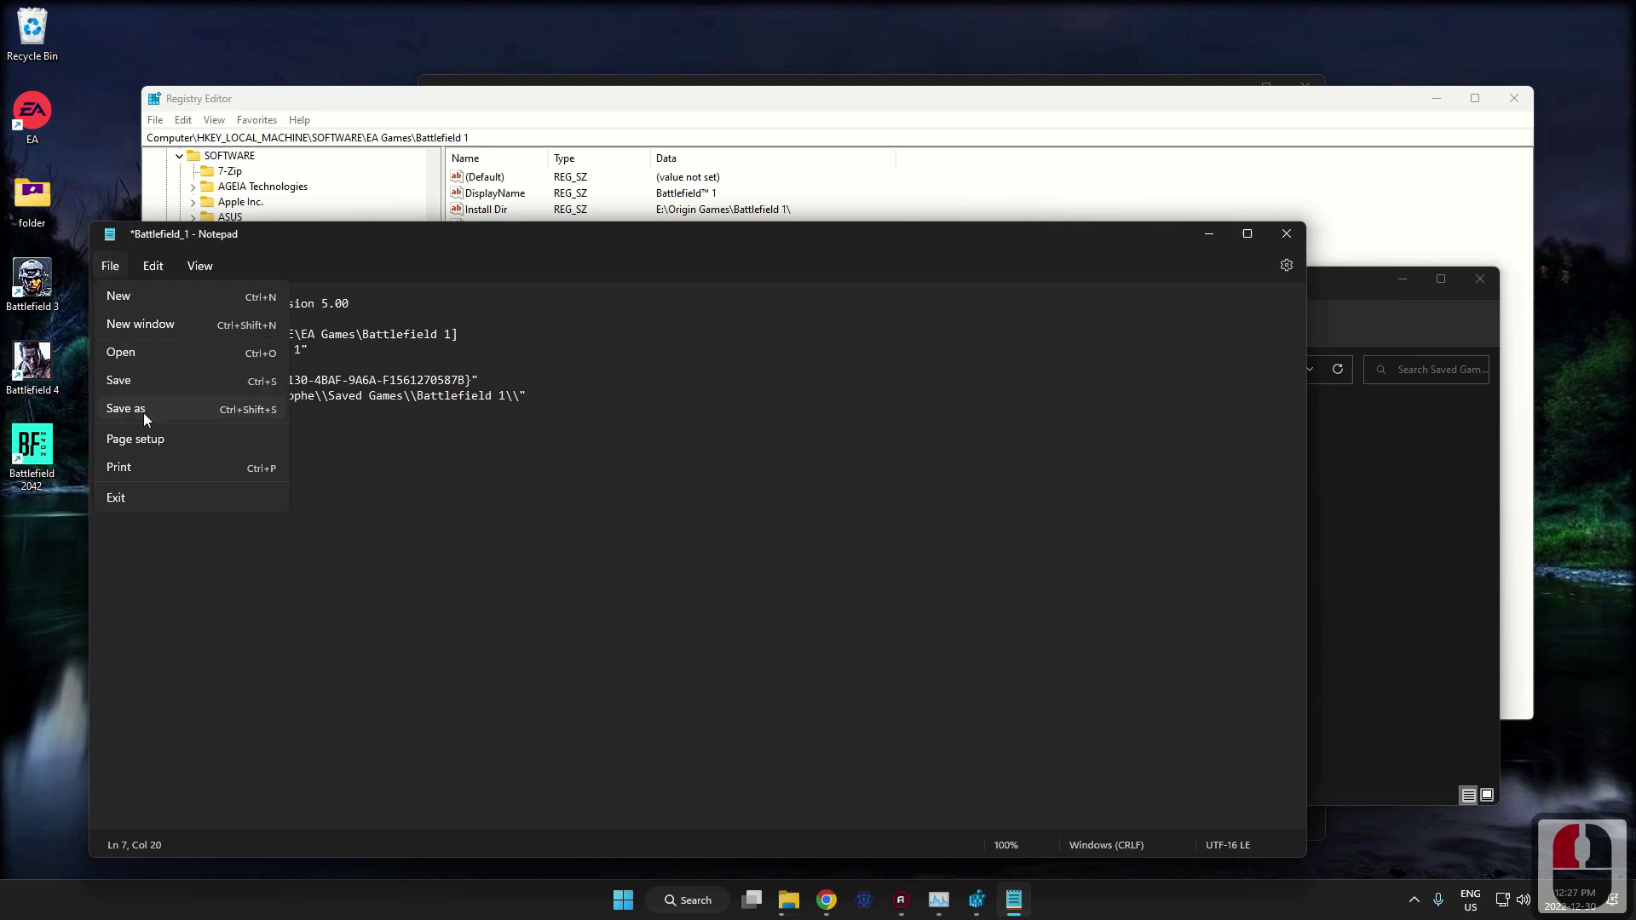
pyautogui.click(148, 420)
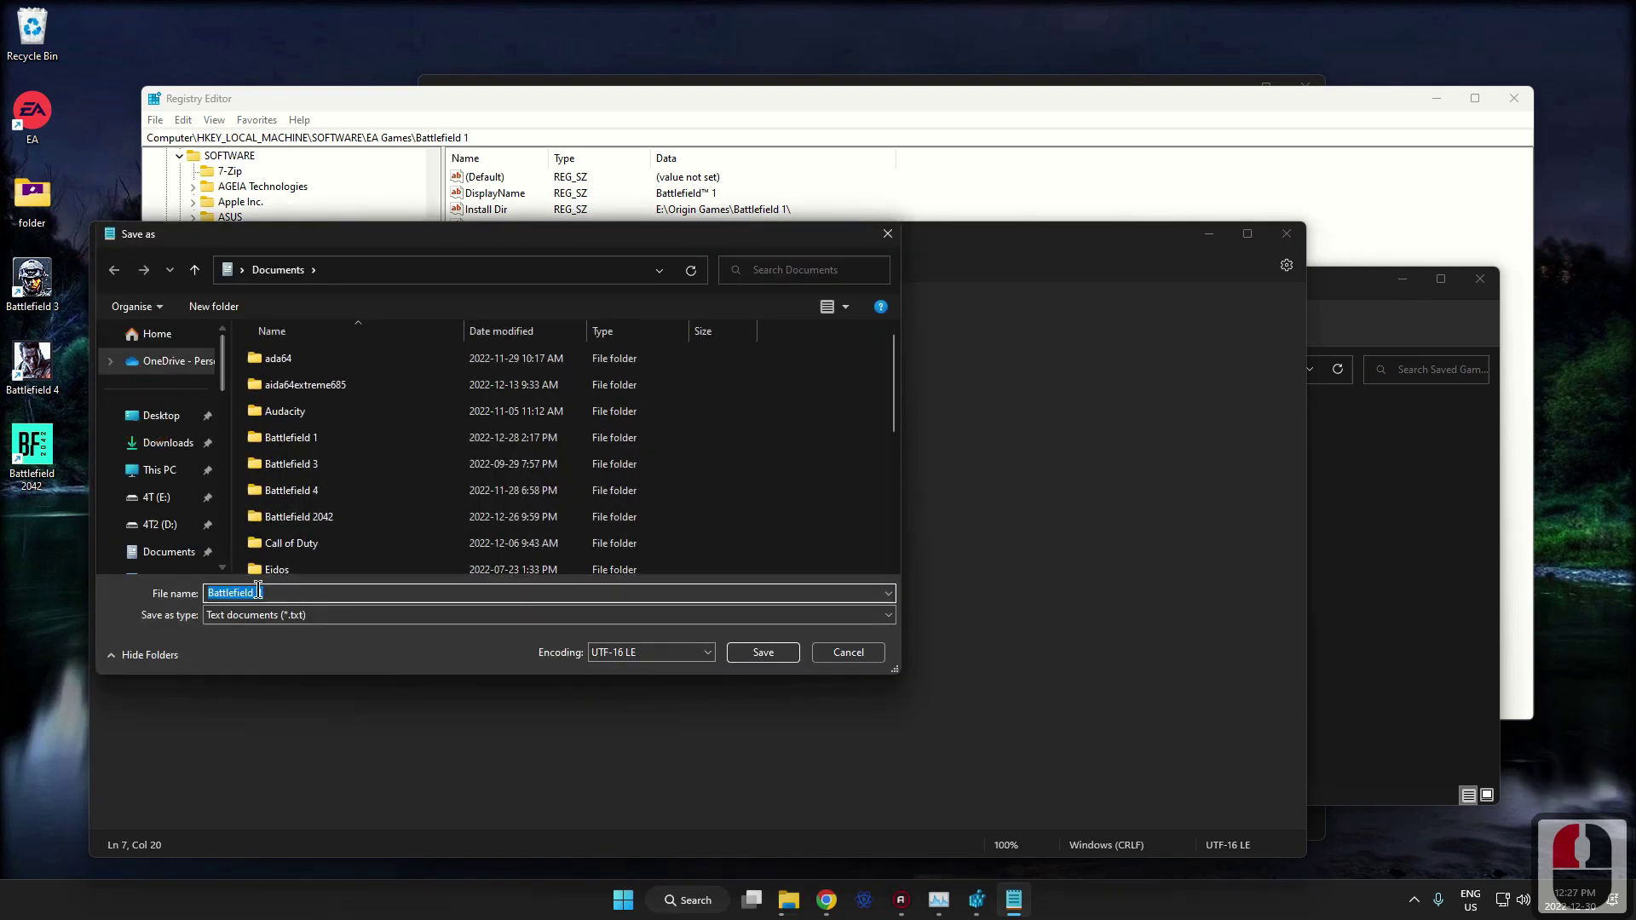
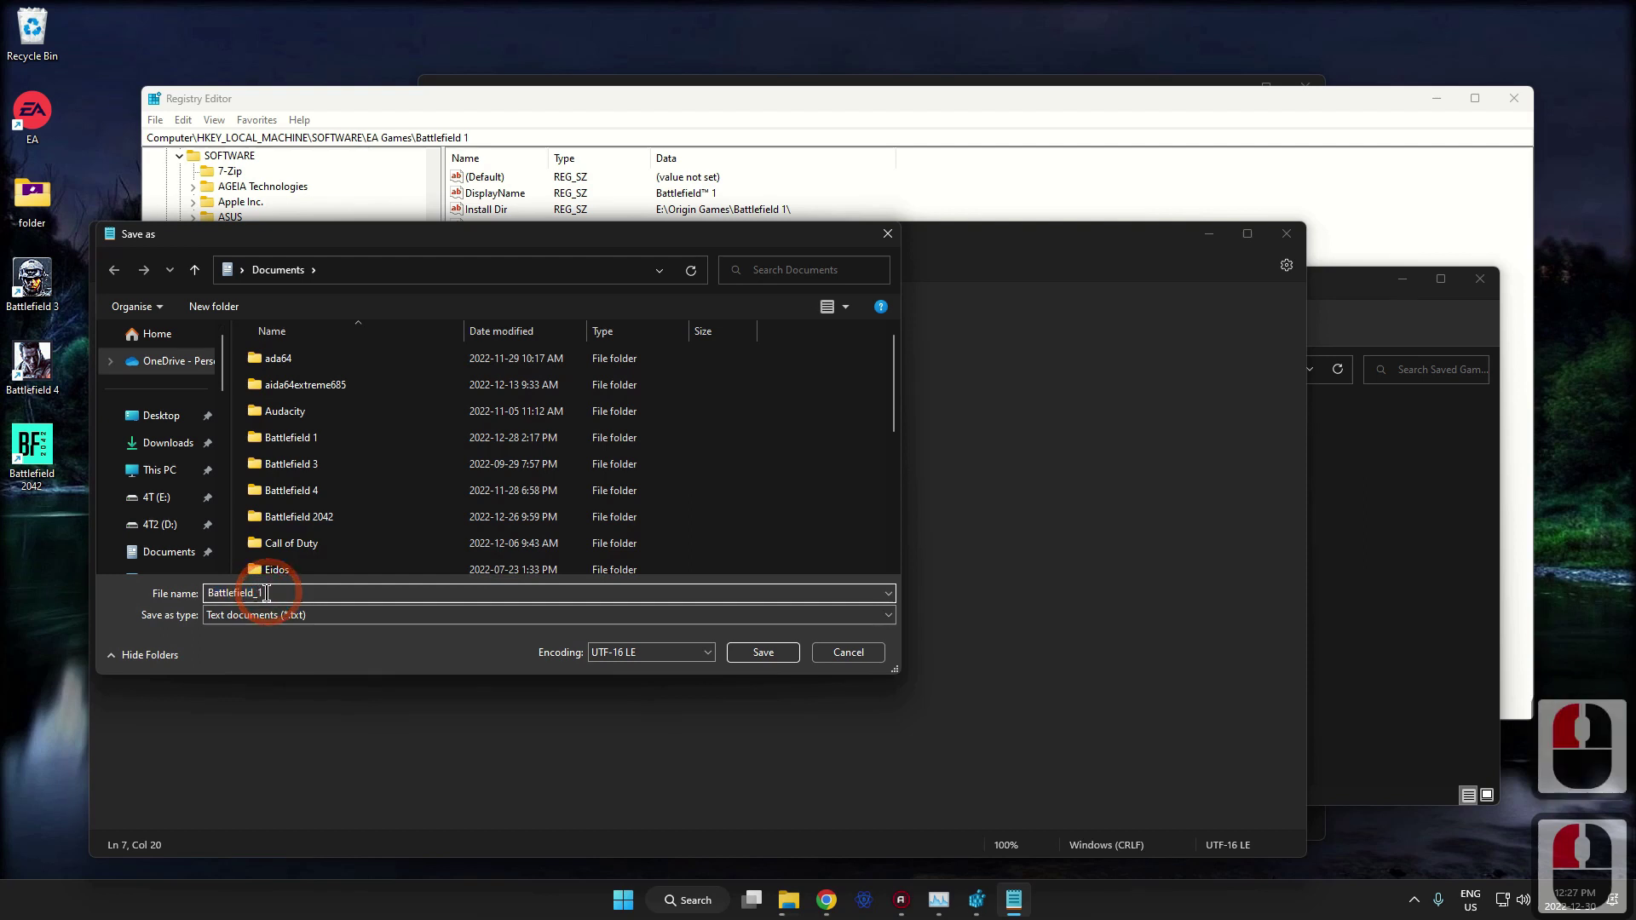
pyautogui.click(269, 583)
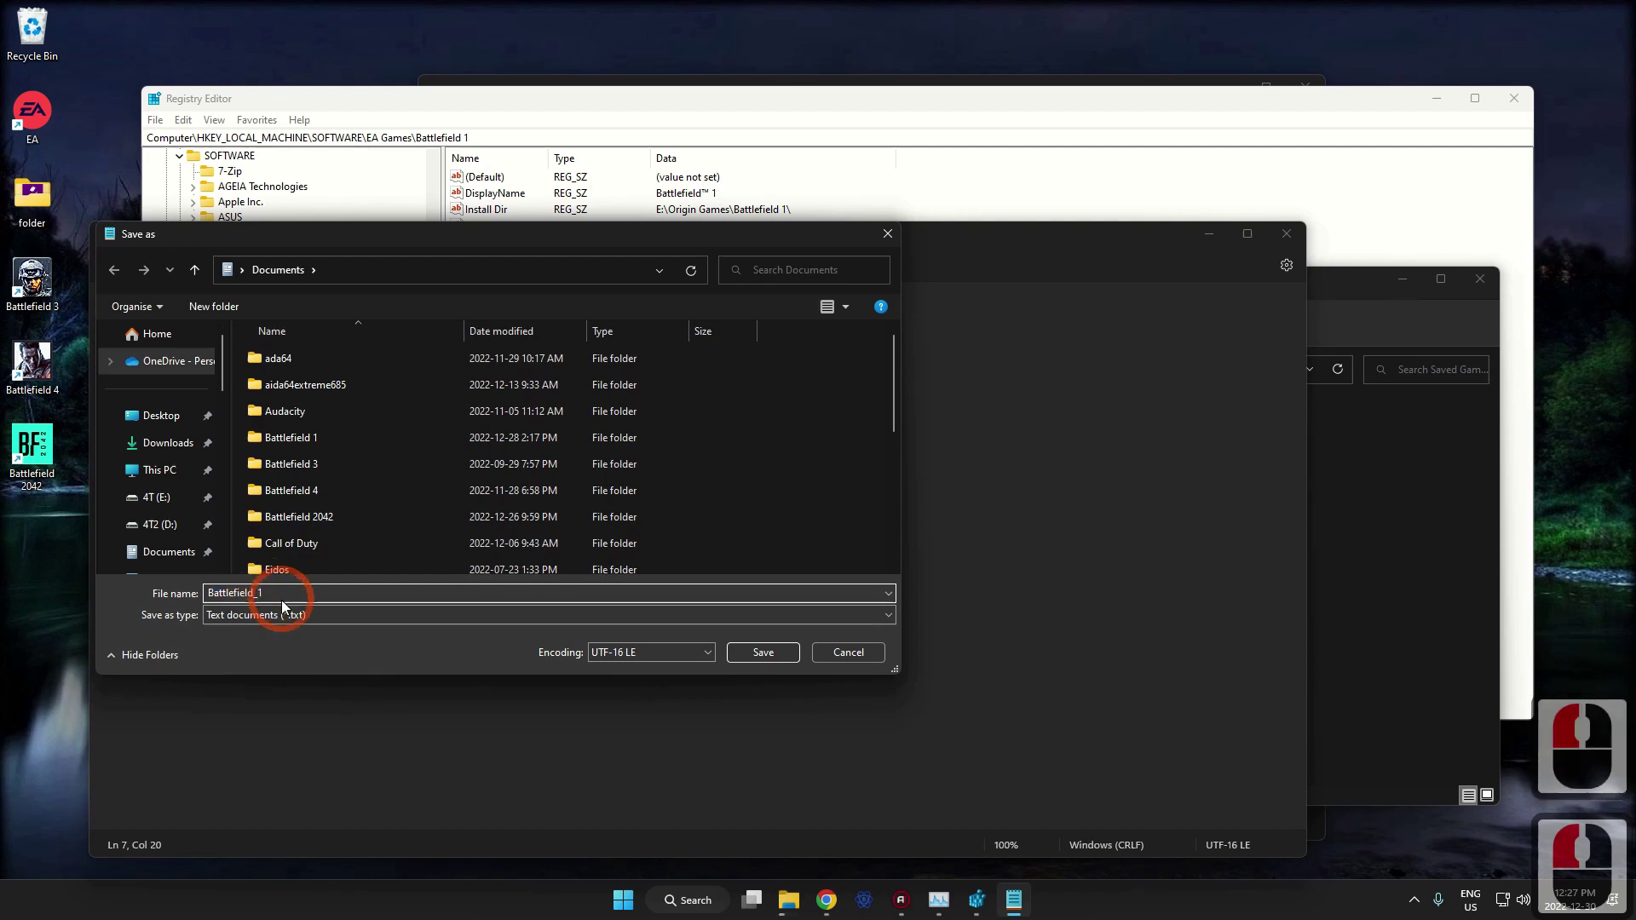
pyautogui.click(302, 622)
pyautogui.click(242, 649)
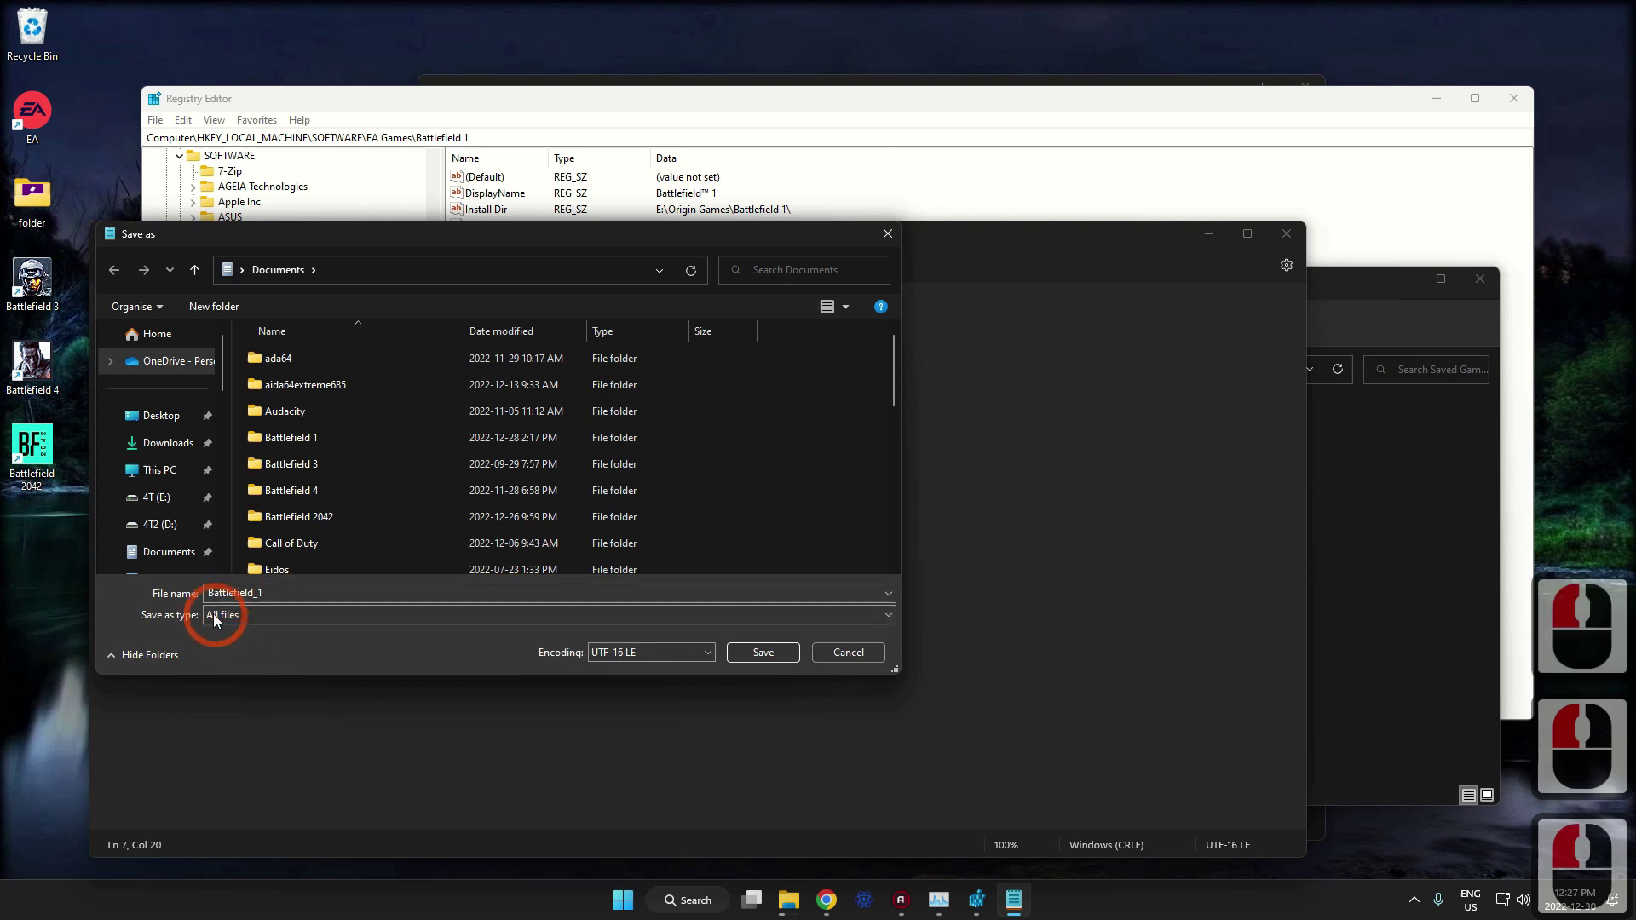
pyautogui.click(273, 585)
pyautogui.click(270, 588)
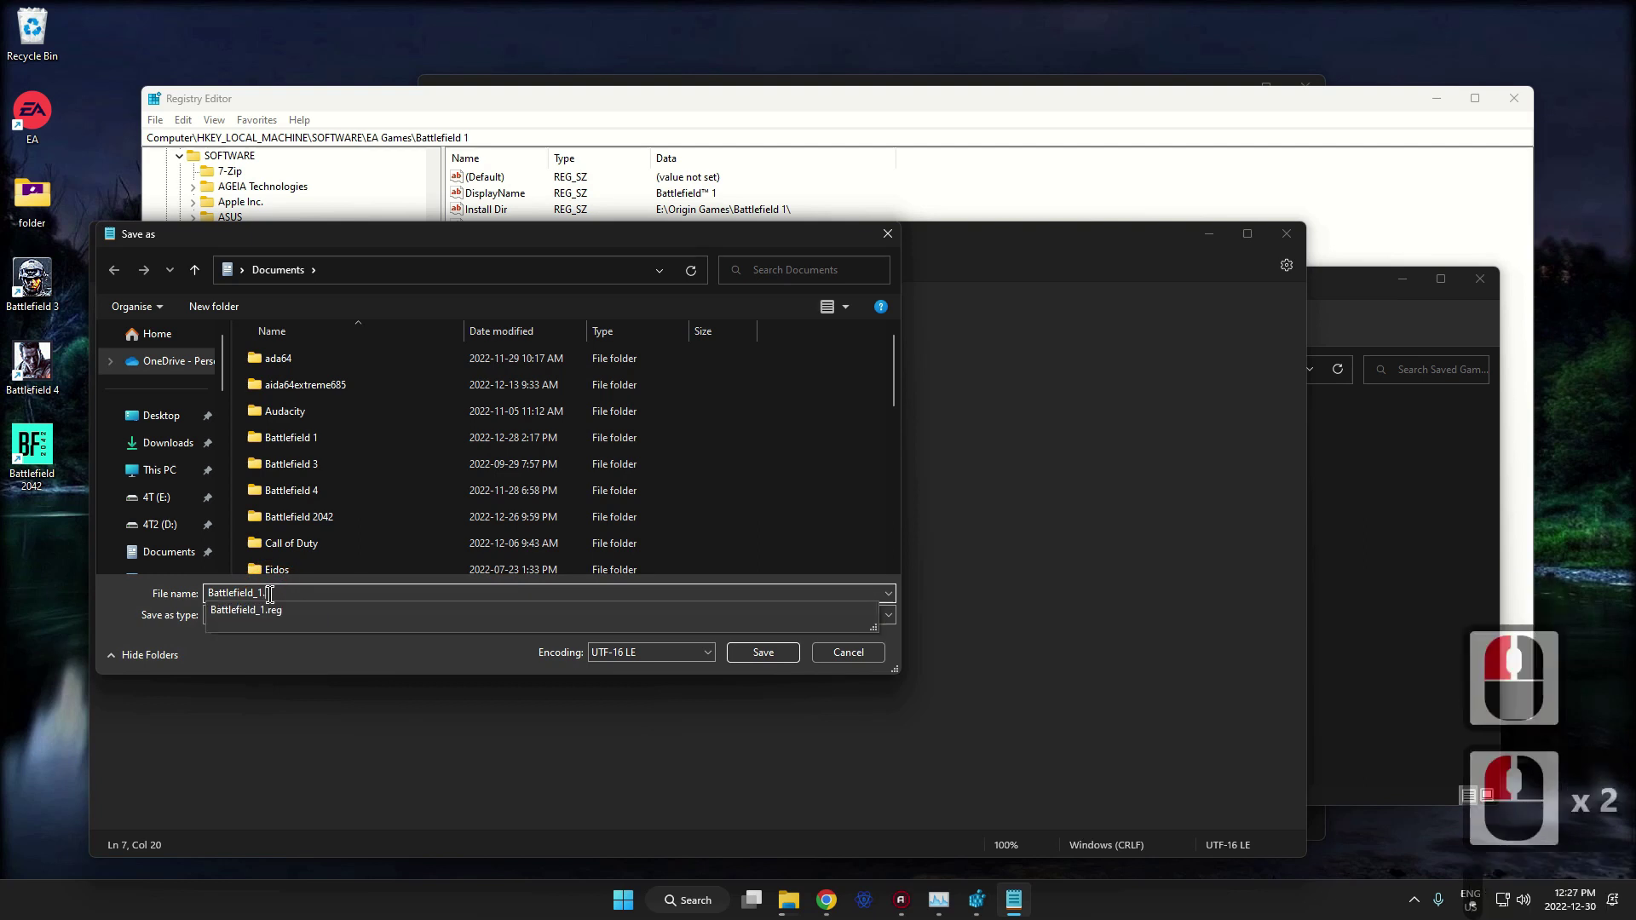
pyautogui.write('reg')
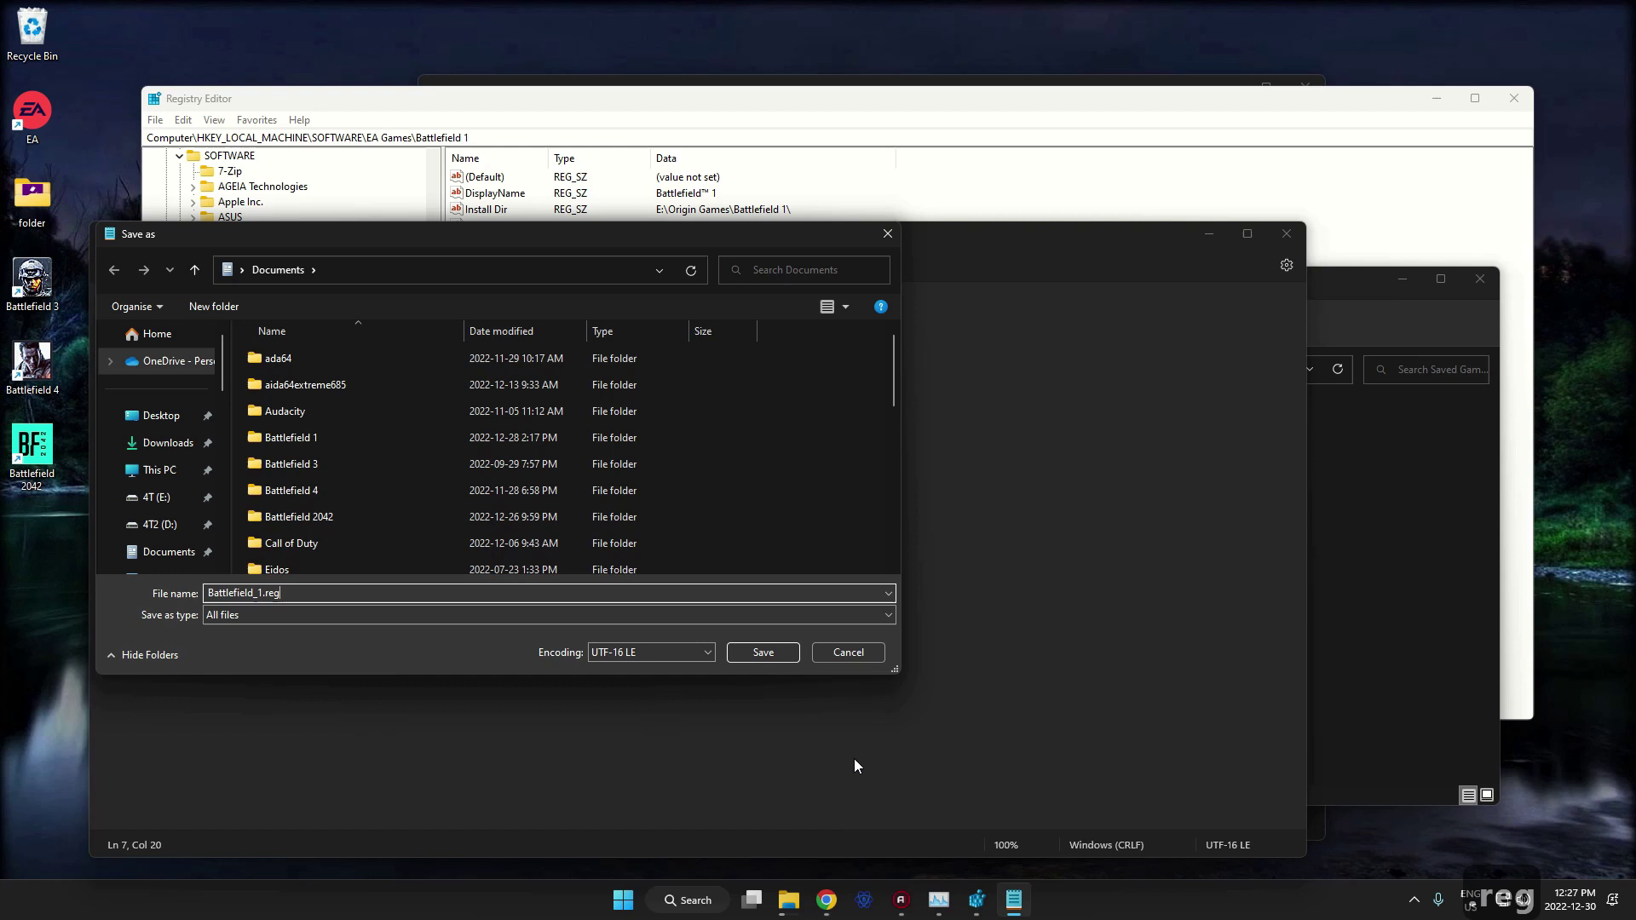
# Check Battlefield_1.reg's properties in Documents, then save the edited file as Battlefield_2.reg.
pyautogui.click(1338, 288)
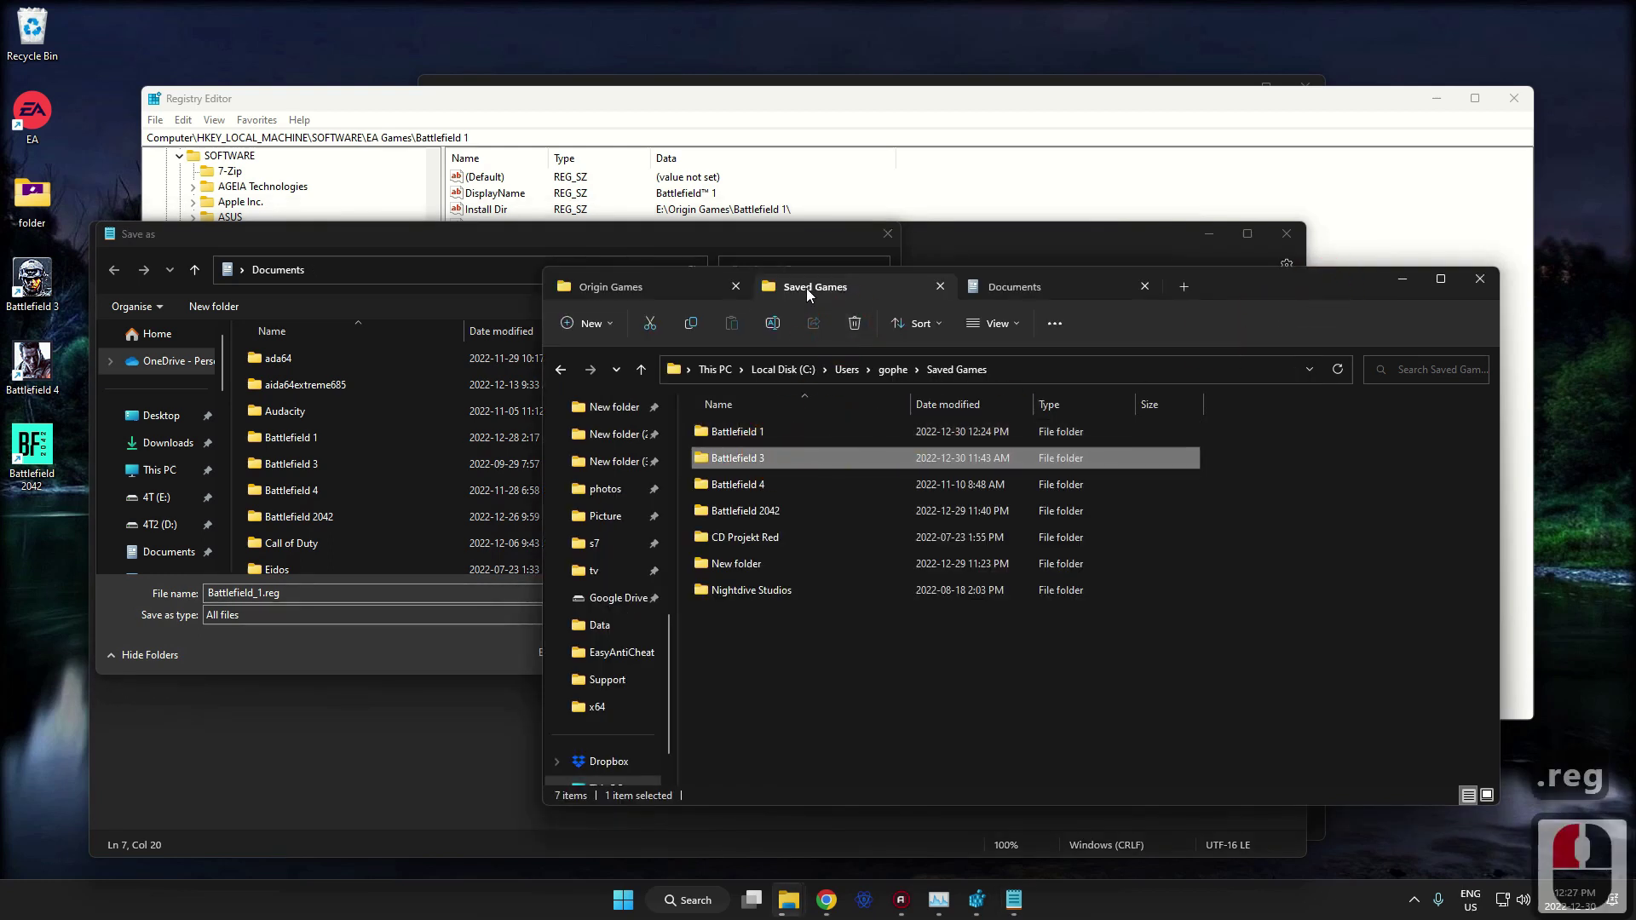
pyautogui.click(1031, 287)
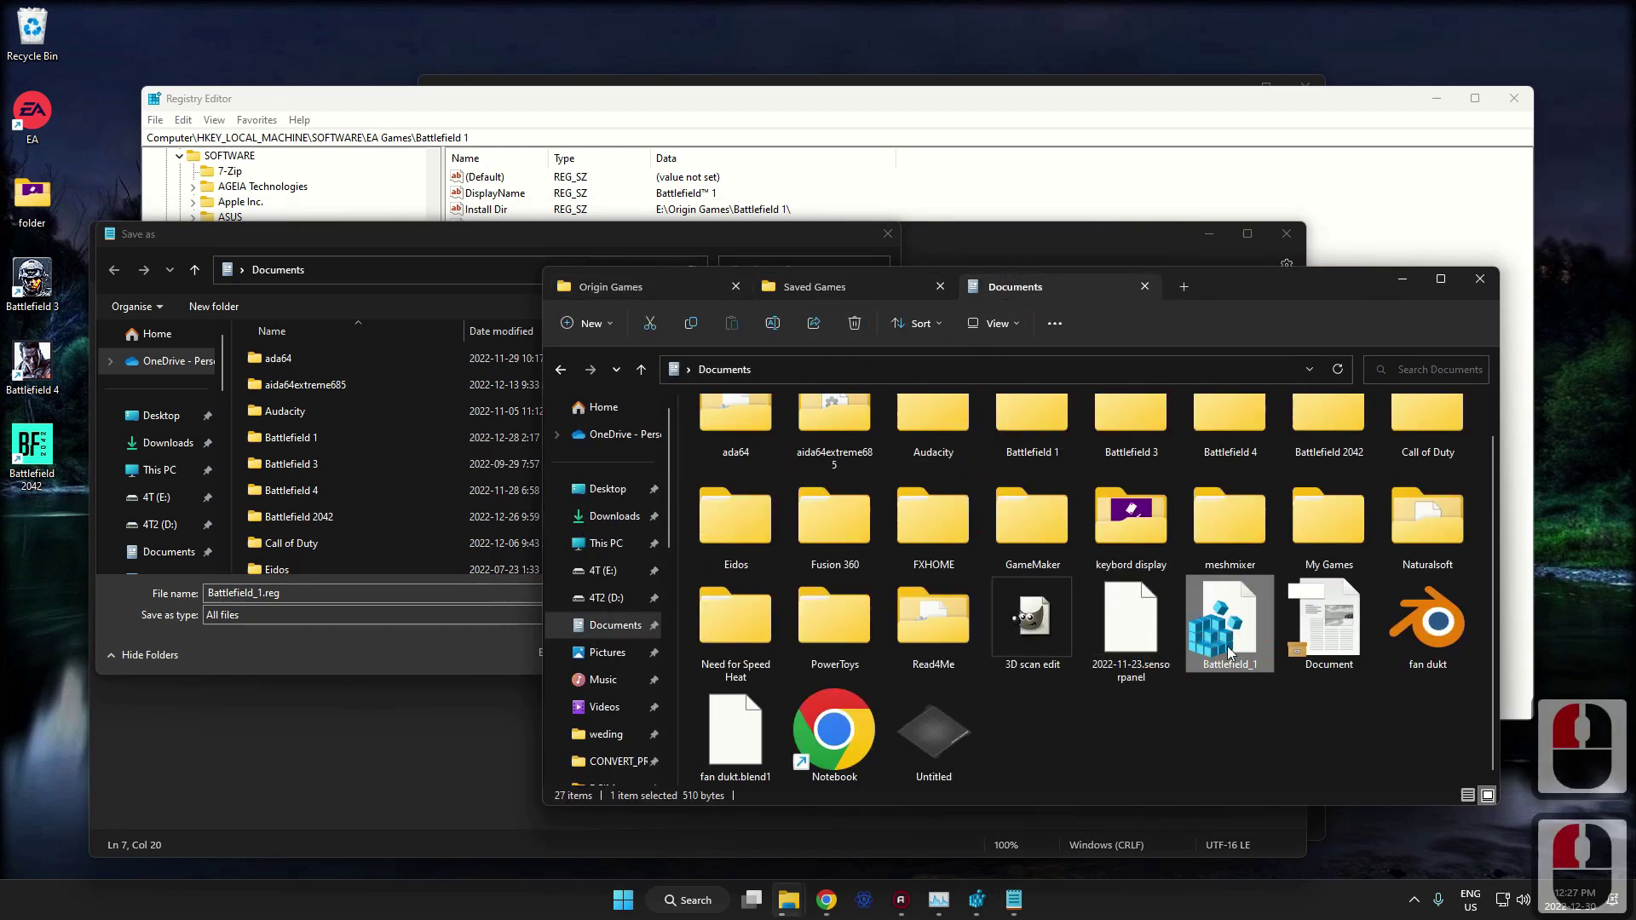
pyautogui.click(1232, 653)
pyautogui.click(1283, 601)
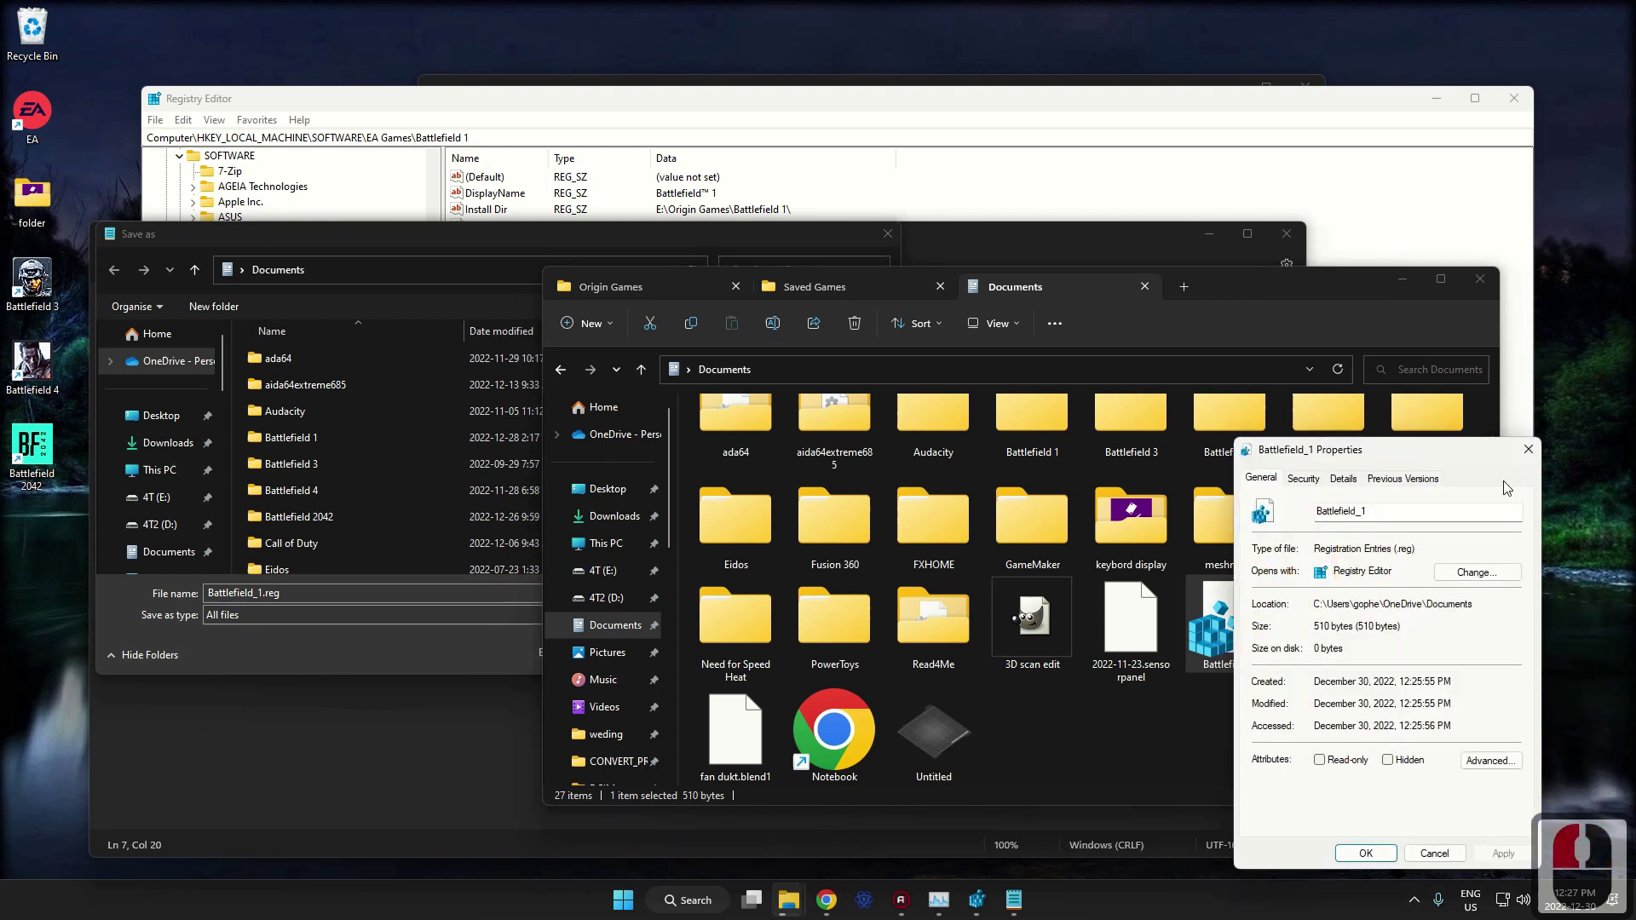
pyautogui.click(1532, 460)
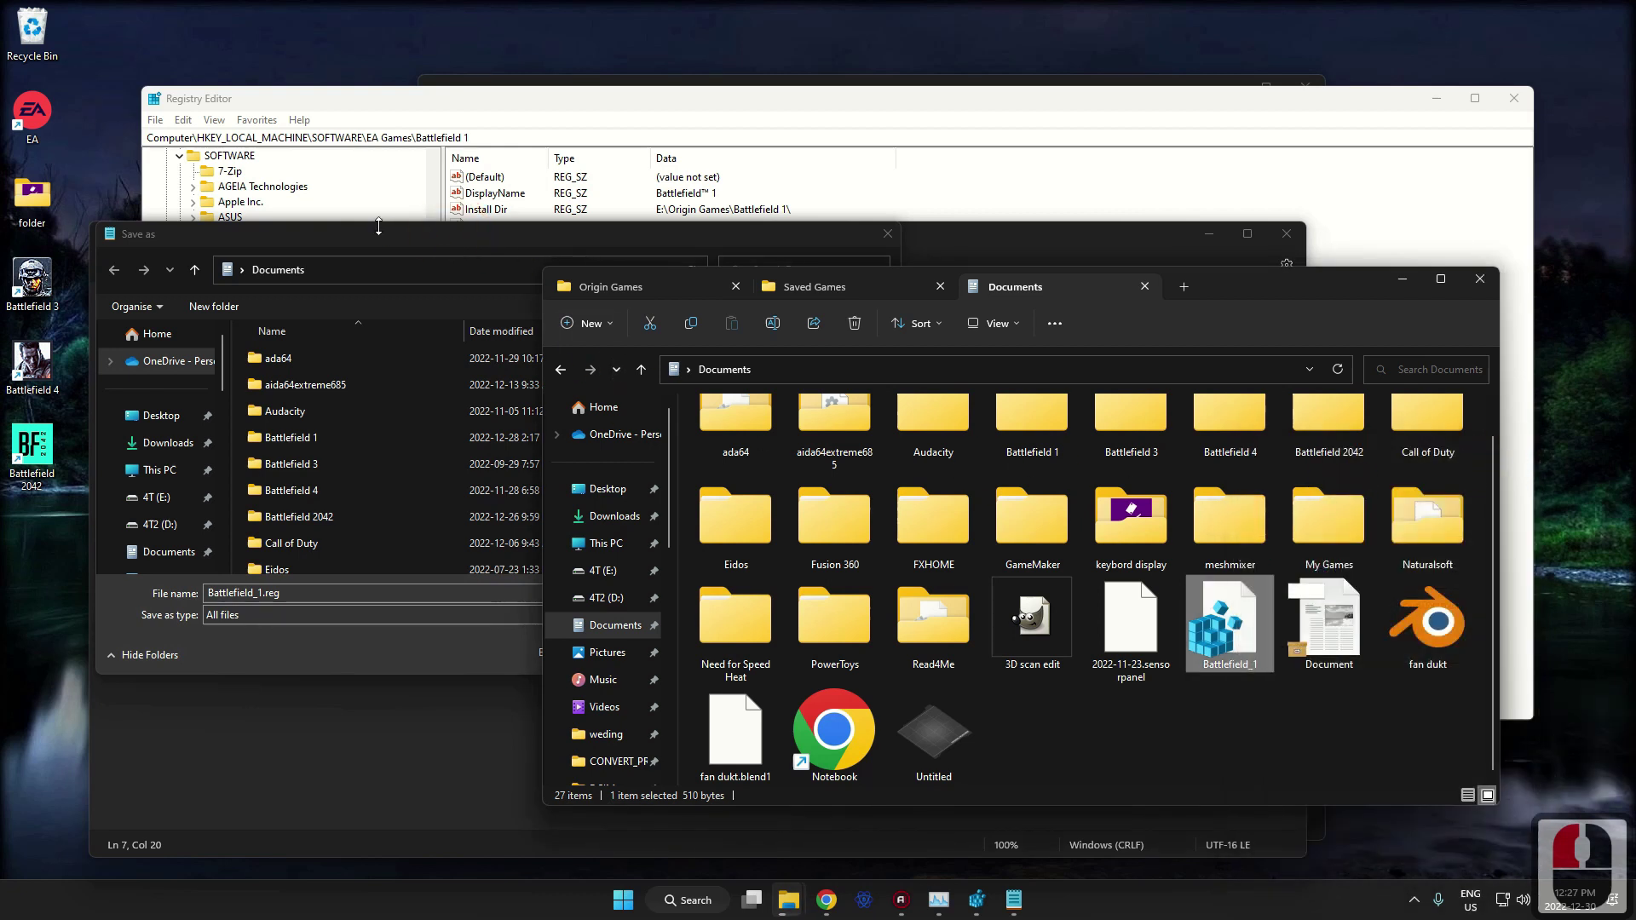
pyautogui.click(389, 246)
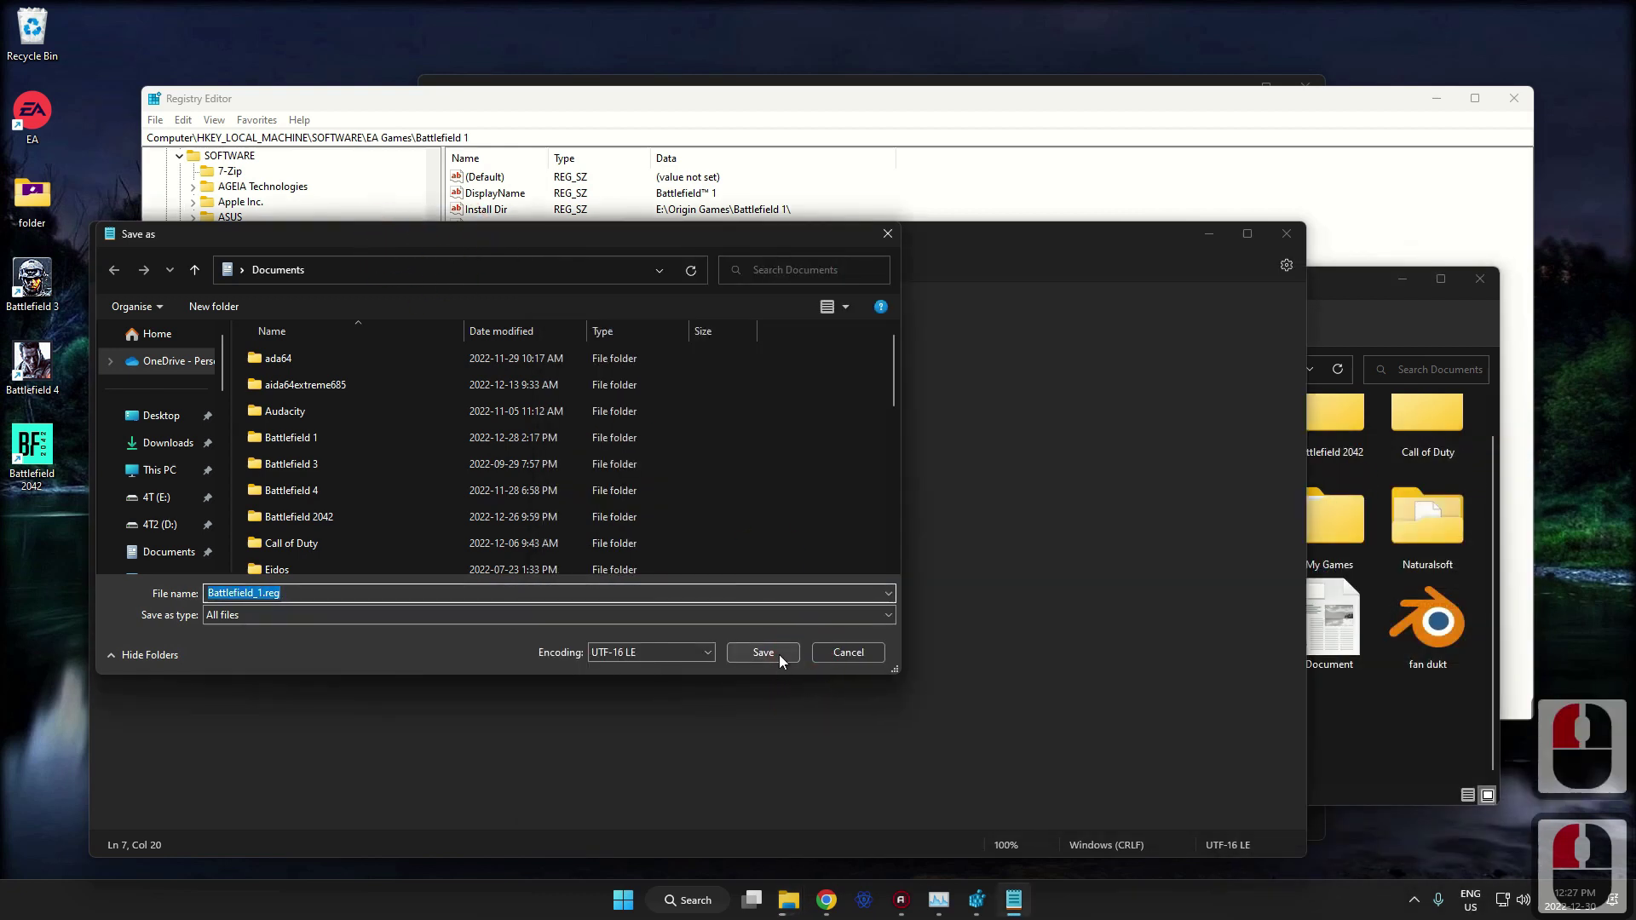
pyautogui.scroll(-3)
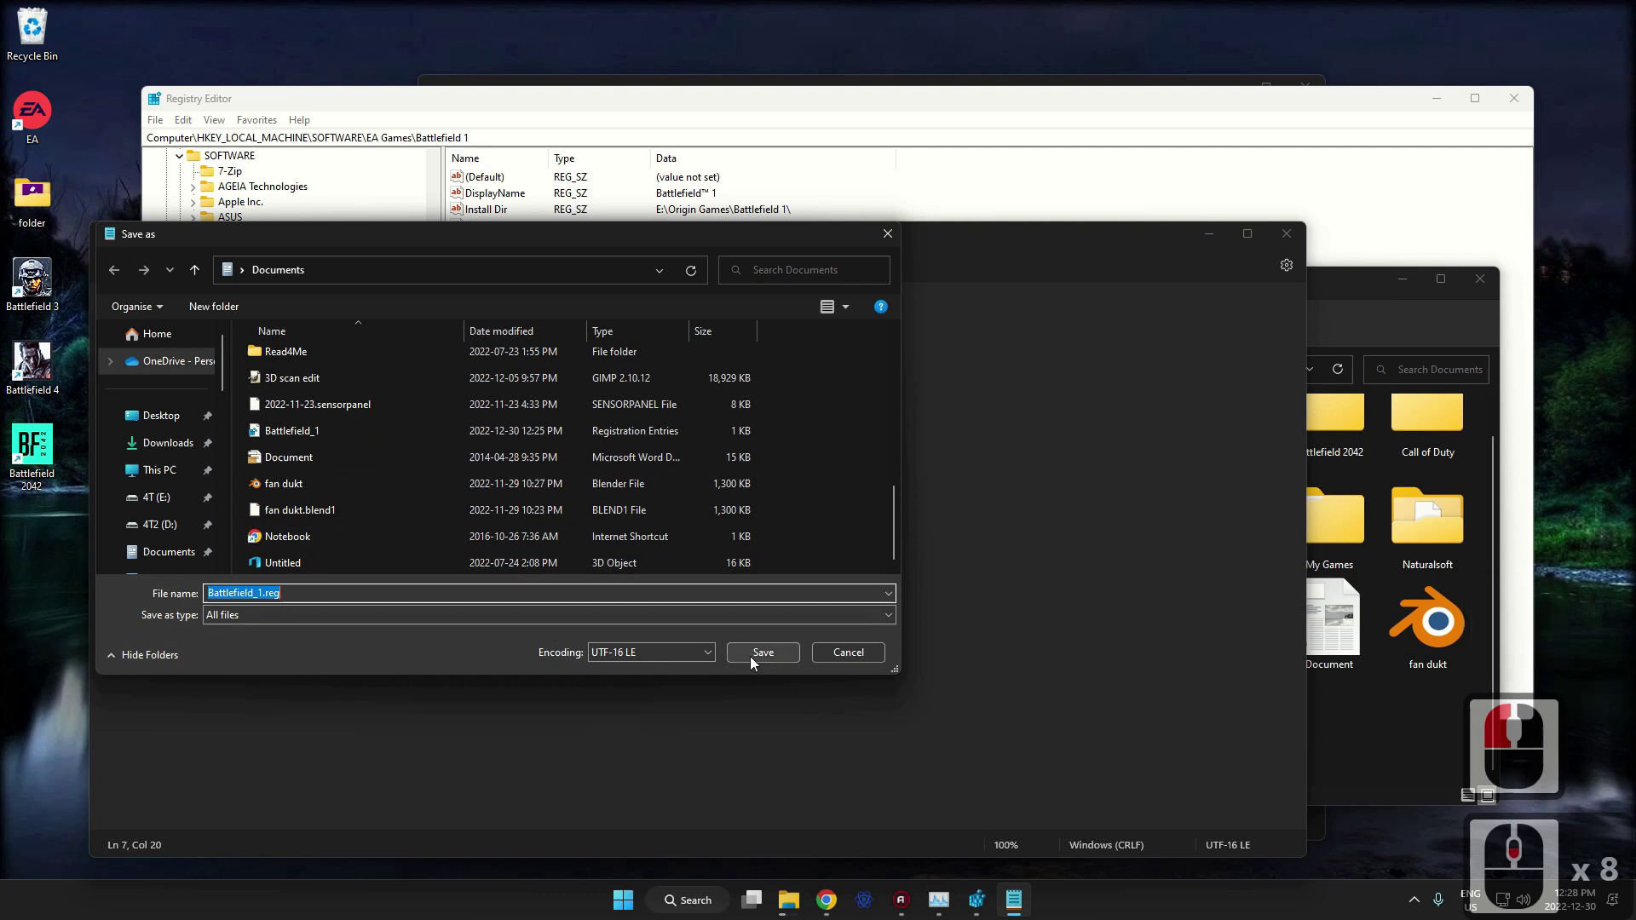
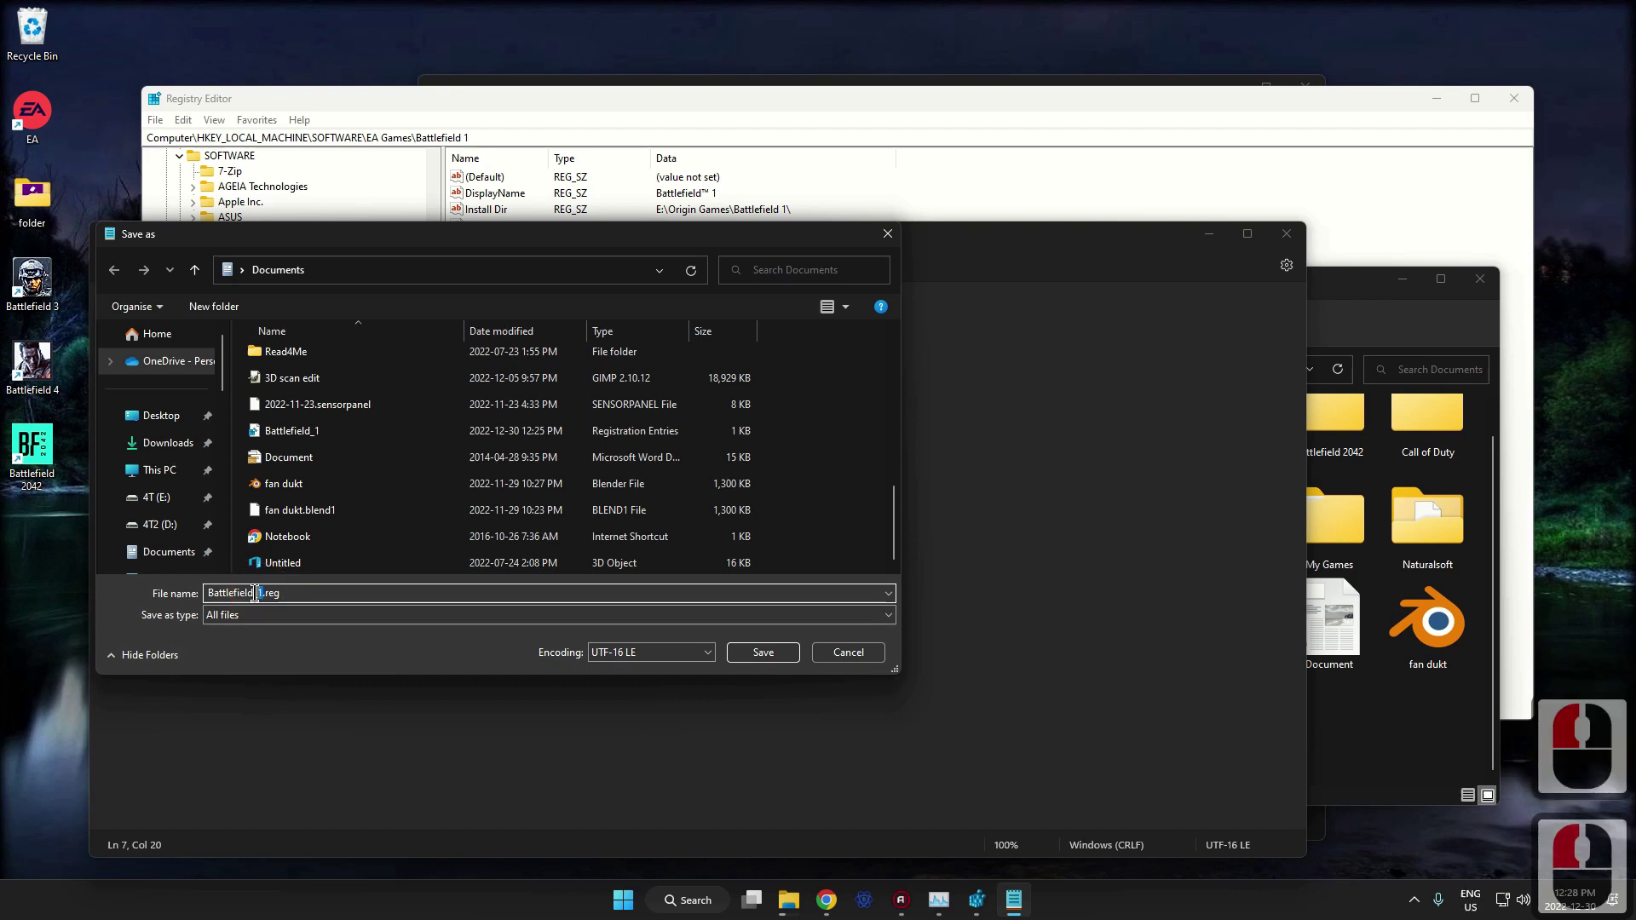
pyautogui.press('2')
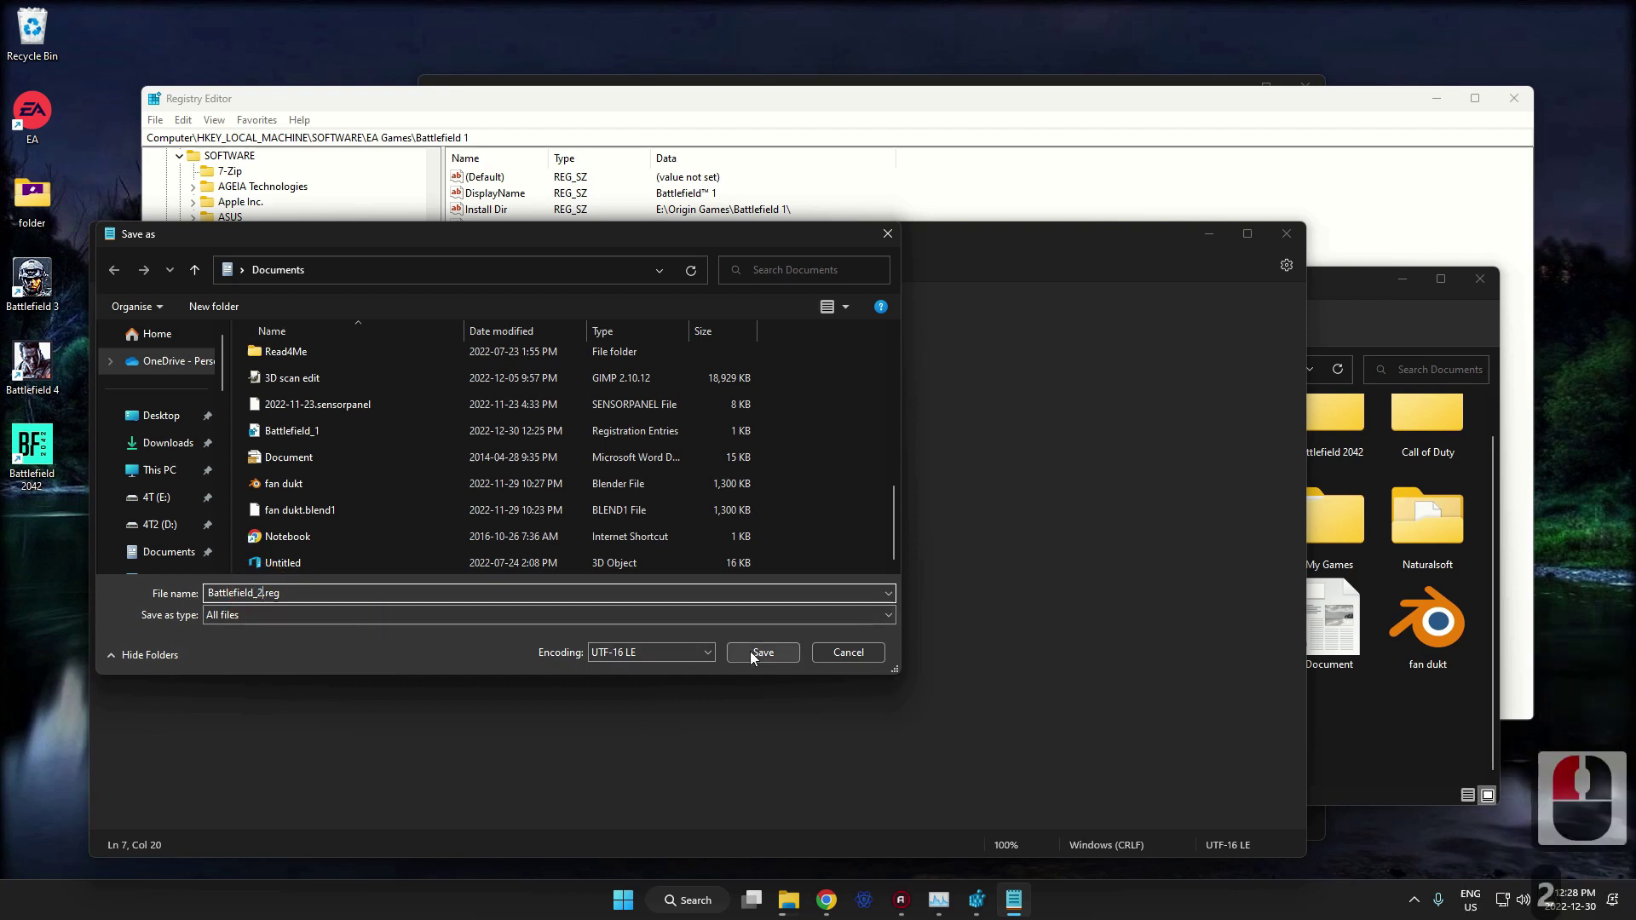
pyautogui.click(756, 657)
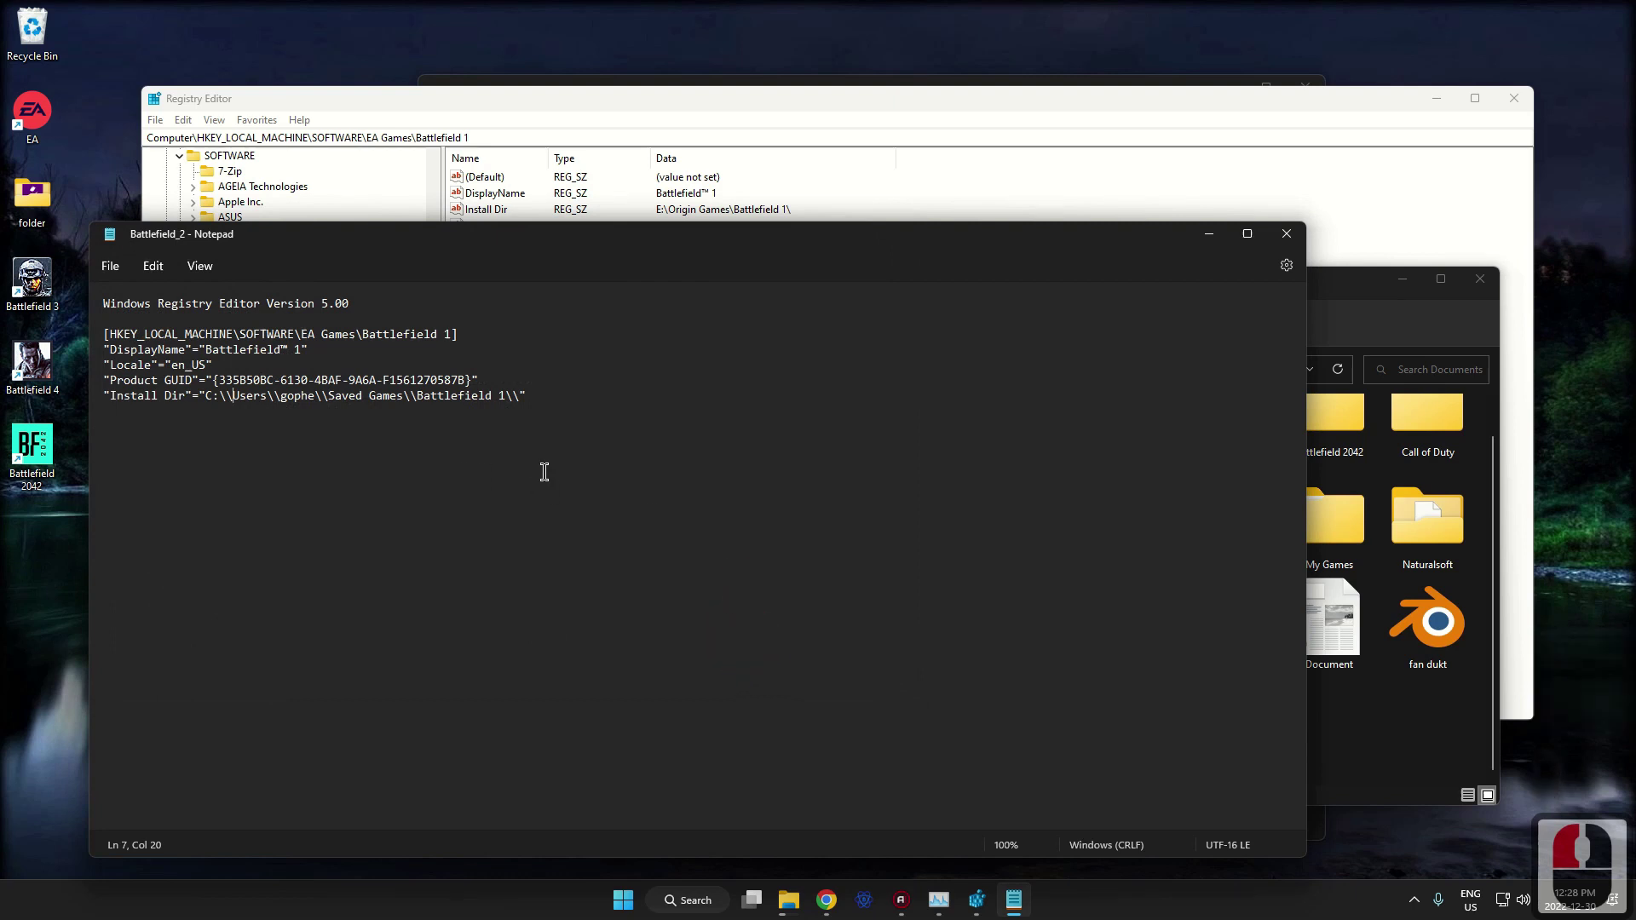
# Close Notepad and select the new Battlefield_2.reg listed in Documents.
pyautogui.click(1301, 242)
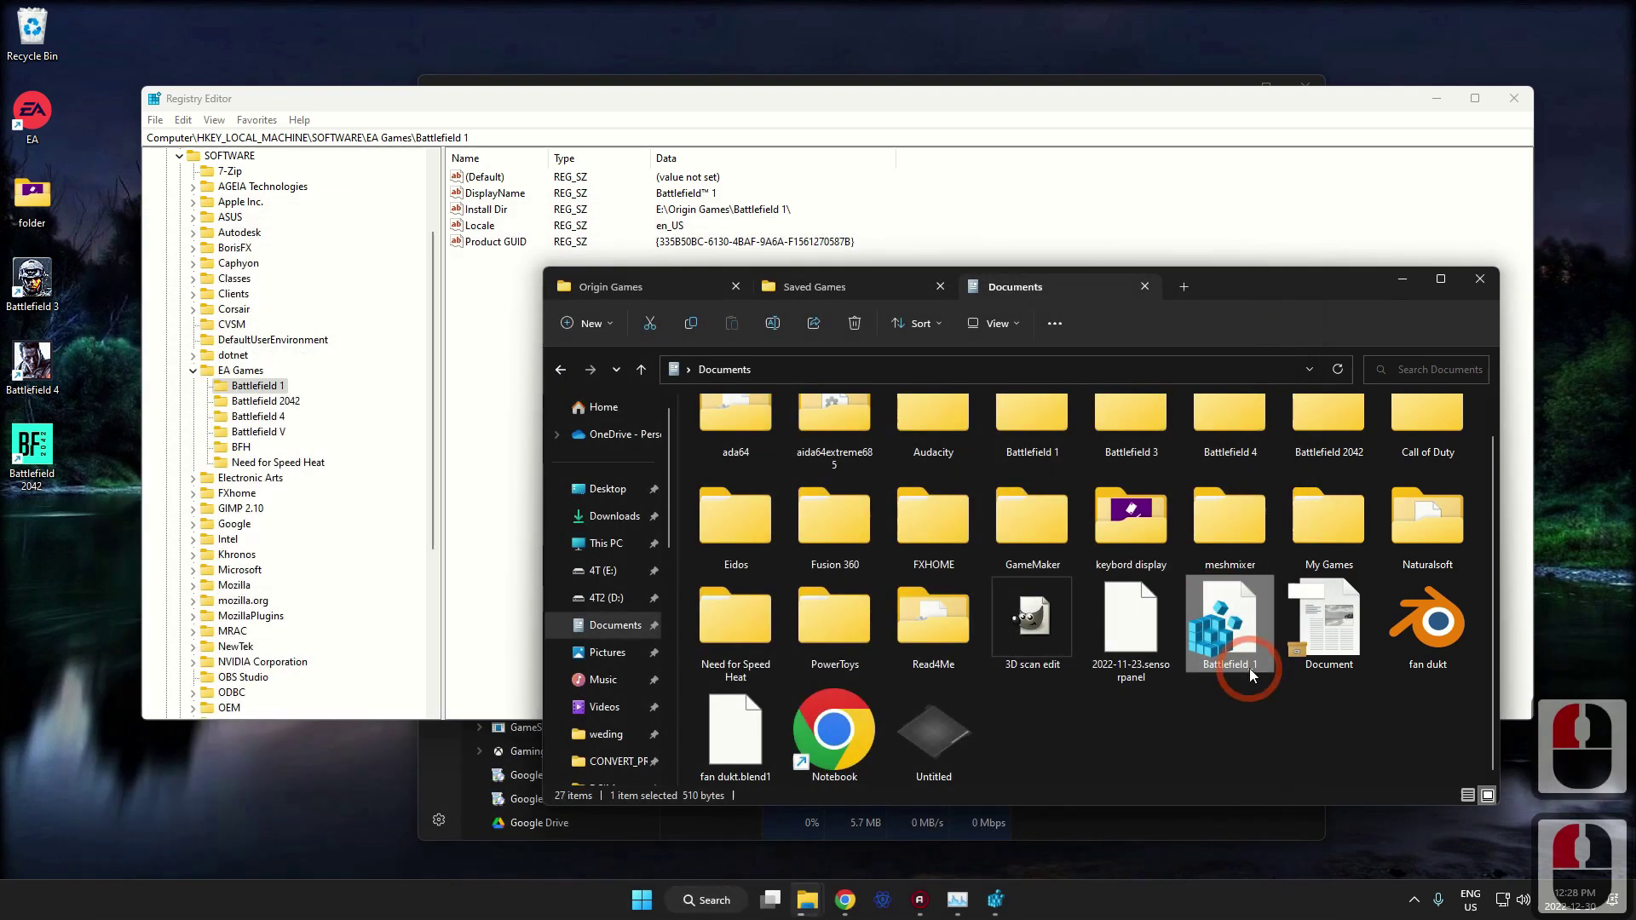
pyautogui.scroll(-3)
pyautogui.click(1336, 380)
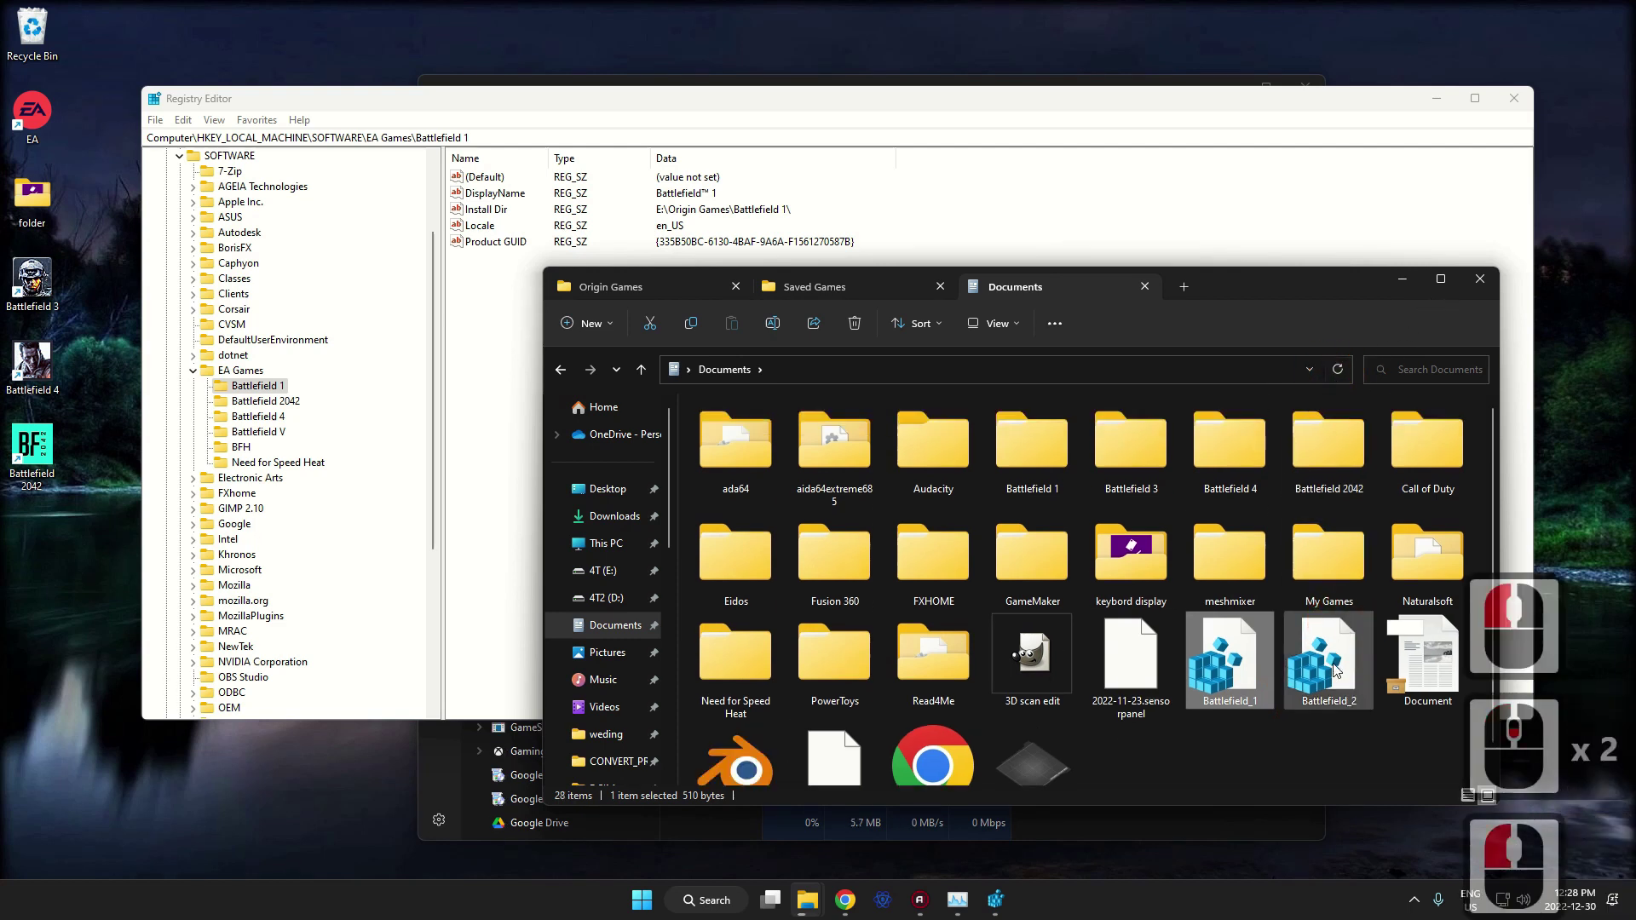
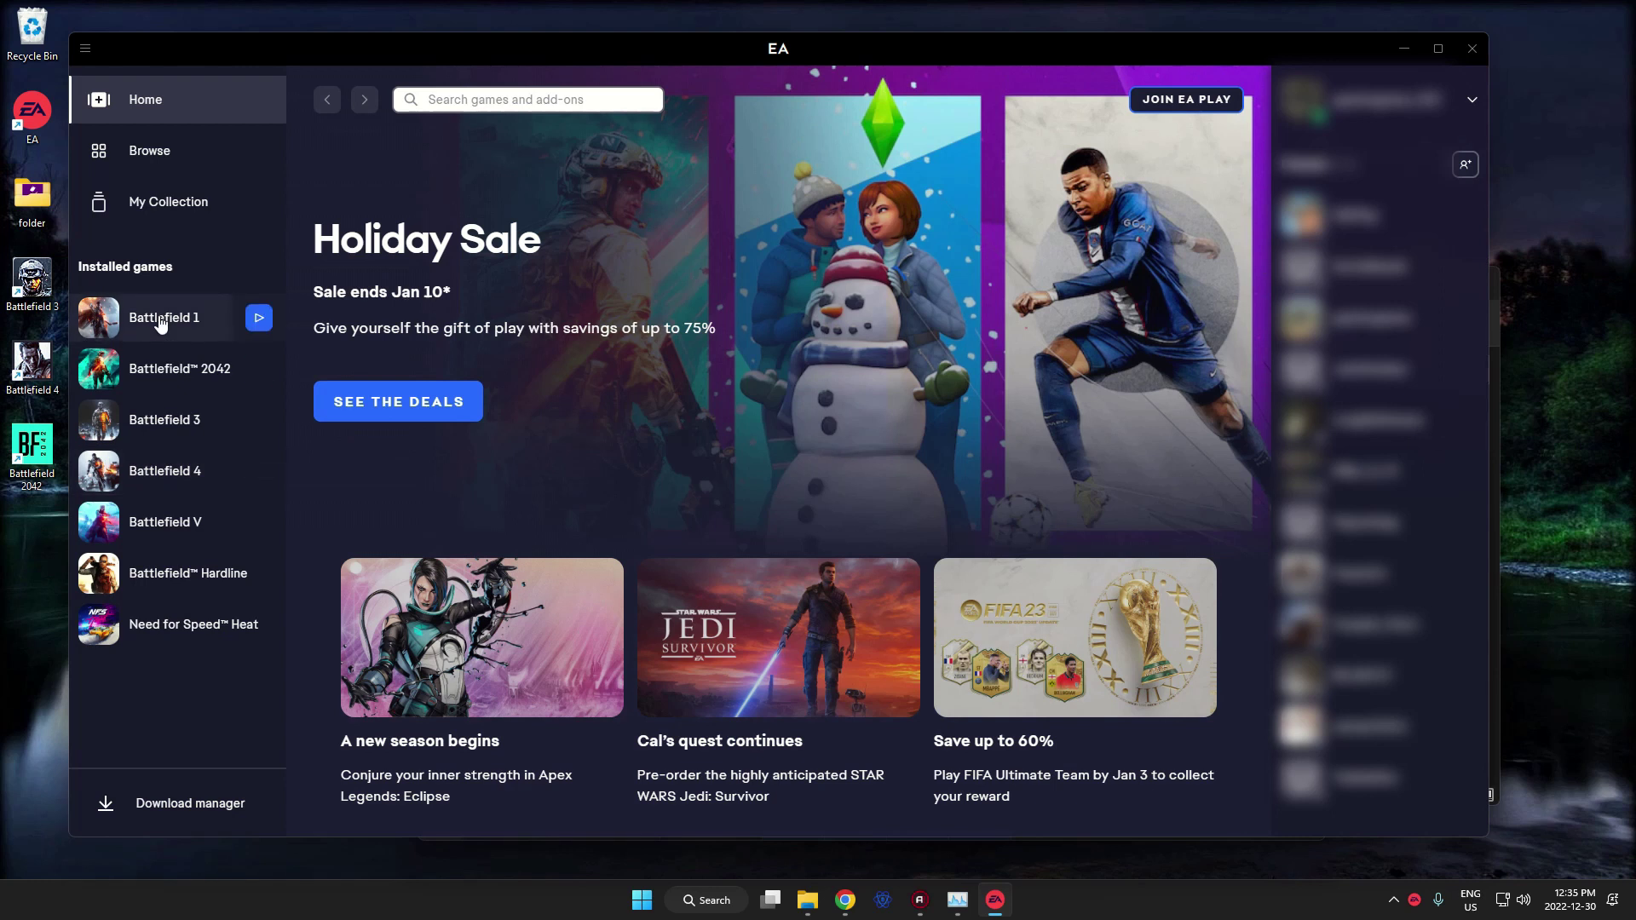
# Start Battlefield 1 with Play and bring up the running process list.
pyautogui.moveTo(169, 324); pyautogui.dragTo(880, 624)
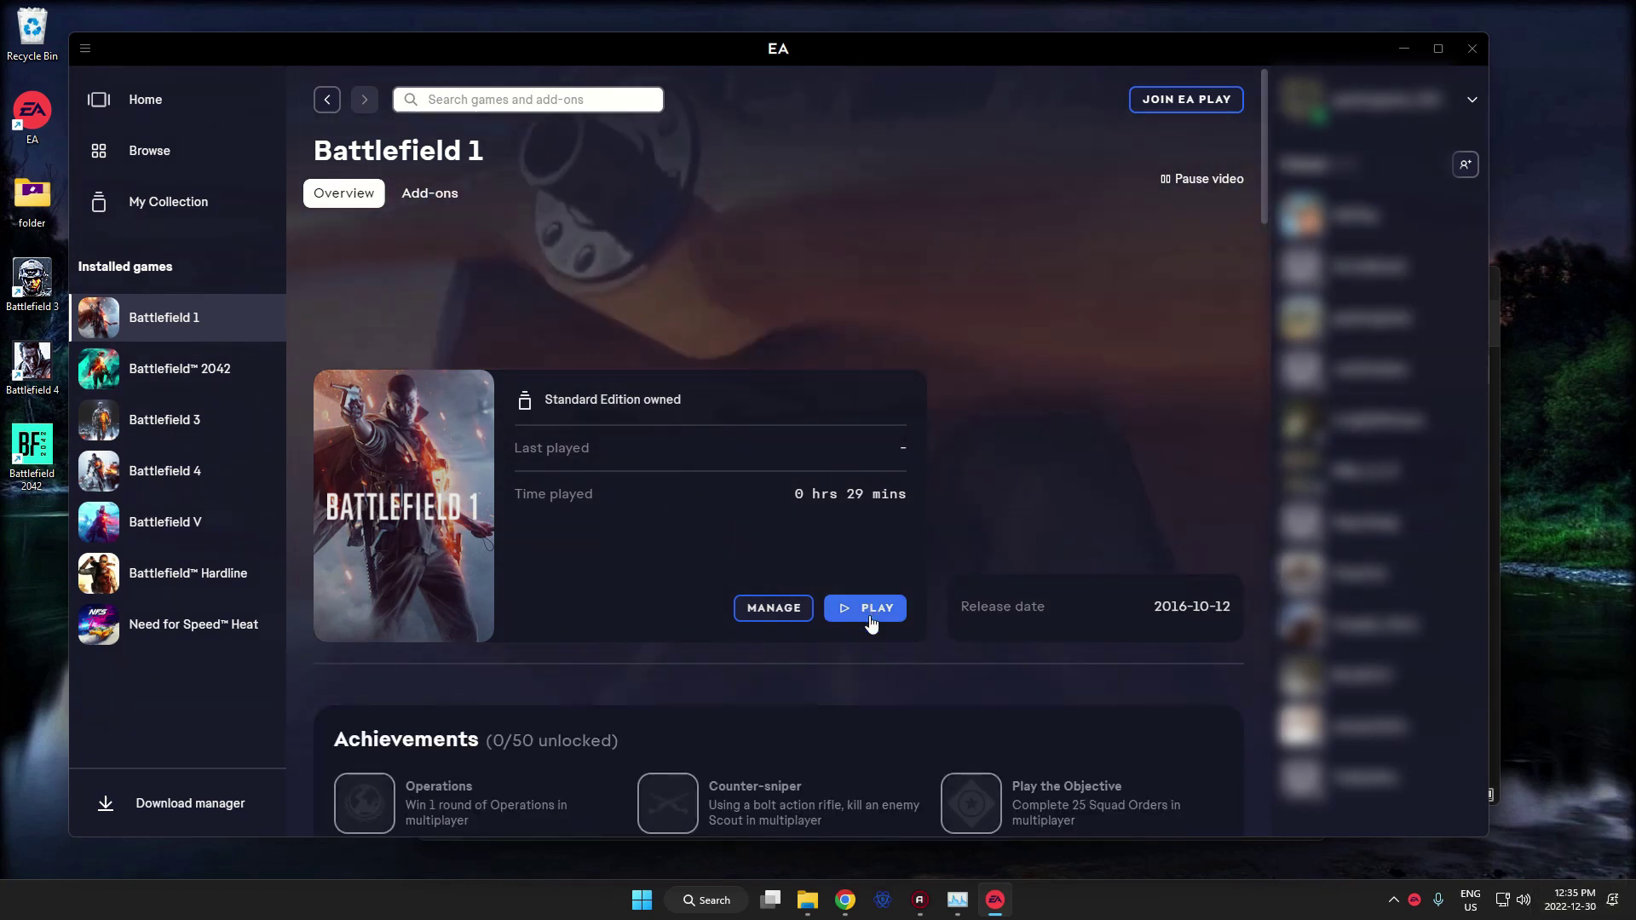
pyautogui.click(879, 623)
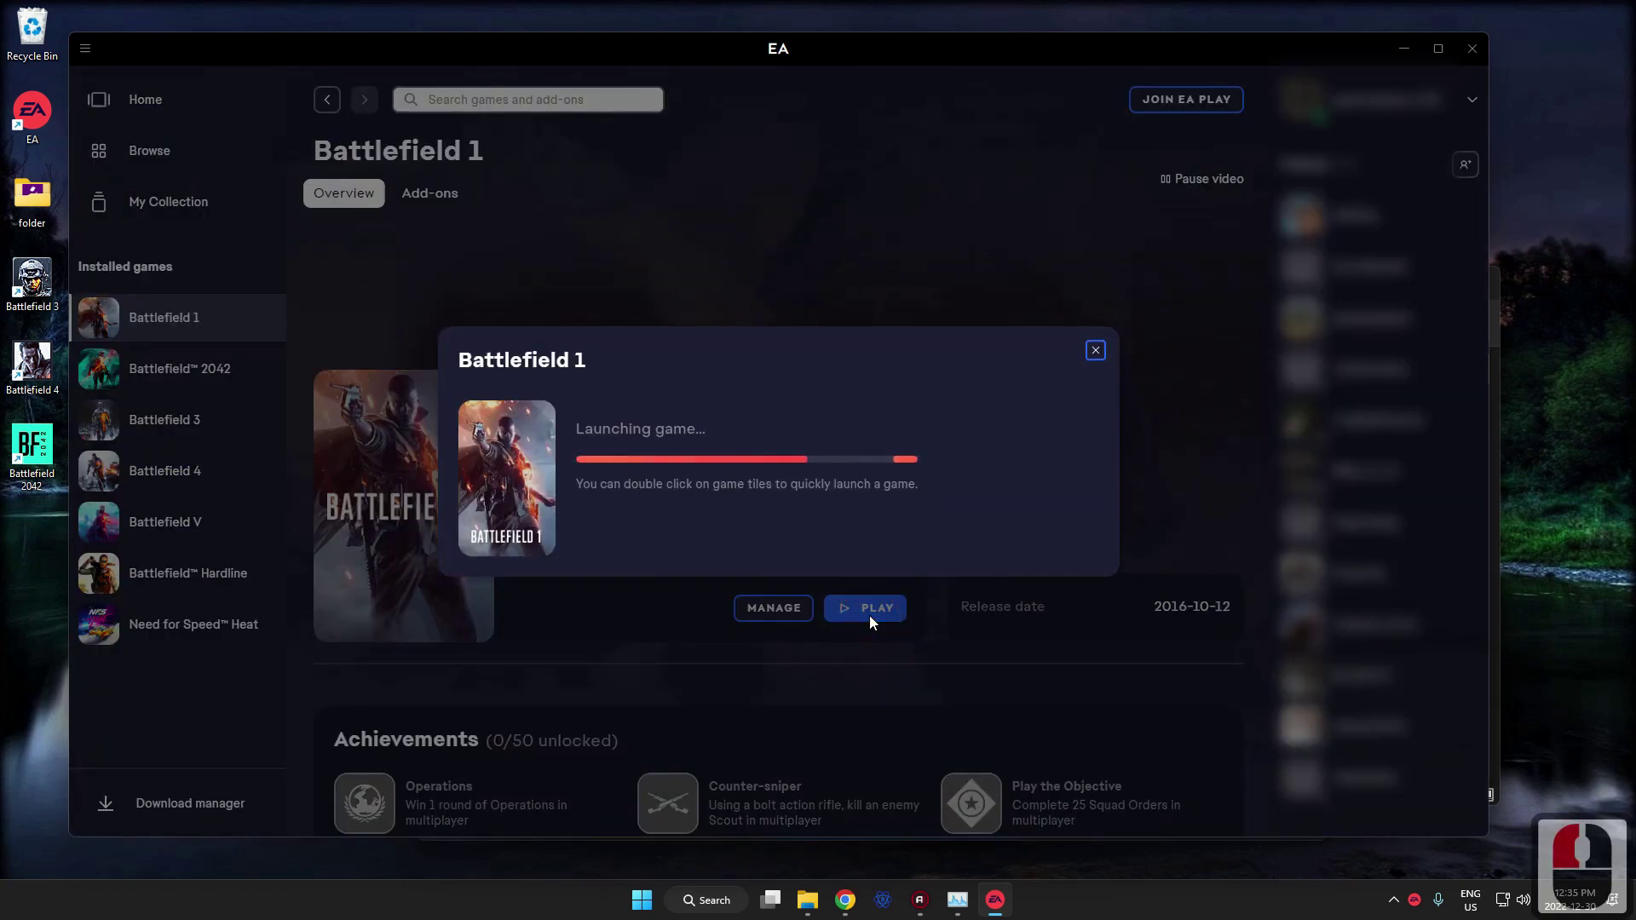
pyautogui.click(875, 622)
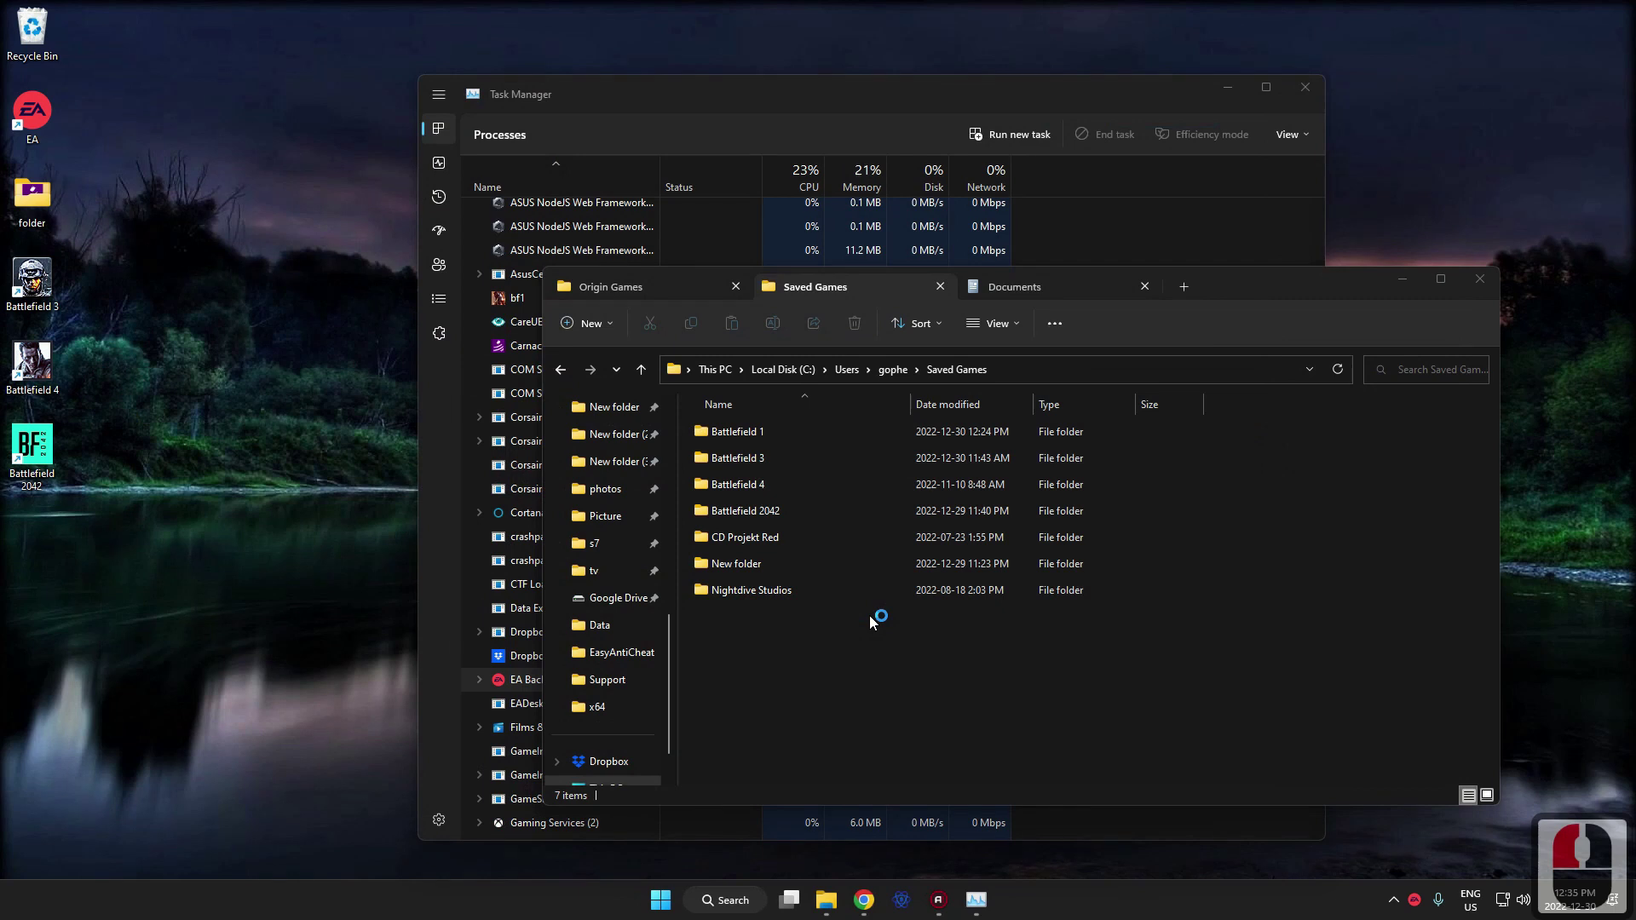
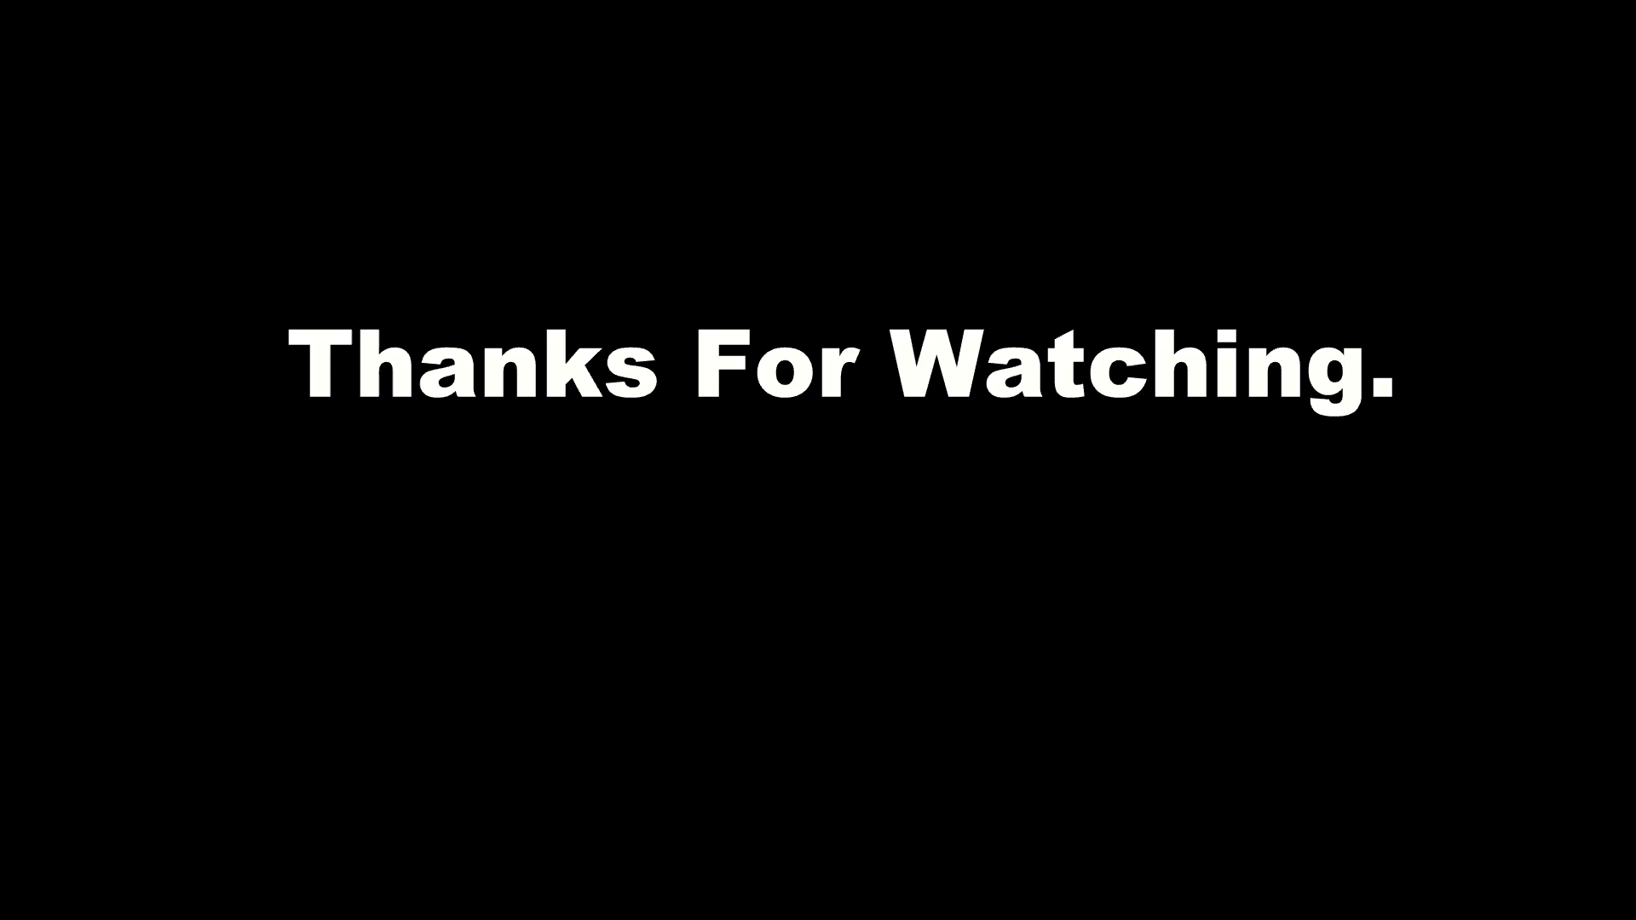
pyautogui.moveTo(502, 229); pyautogui.dragTo(598, 558)
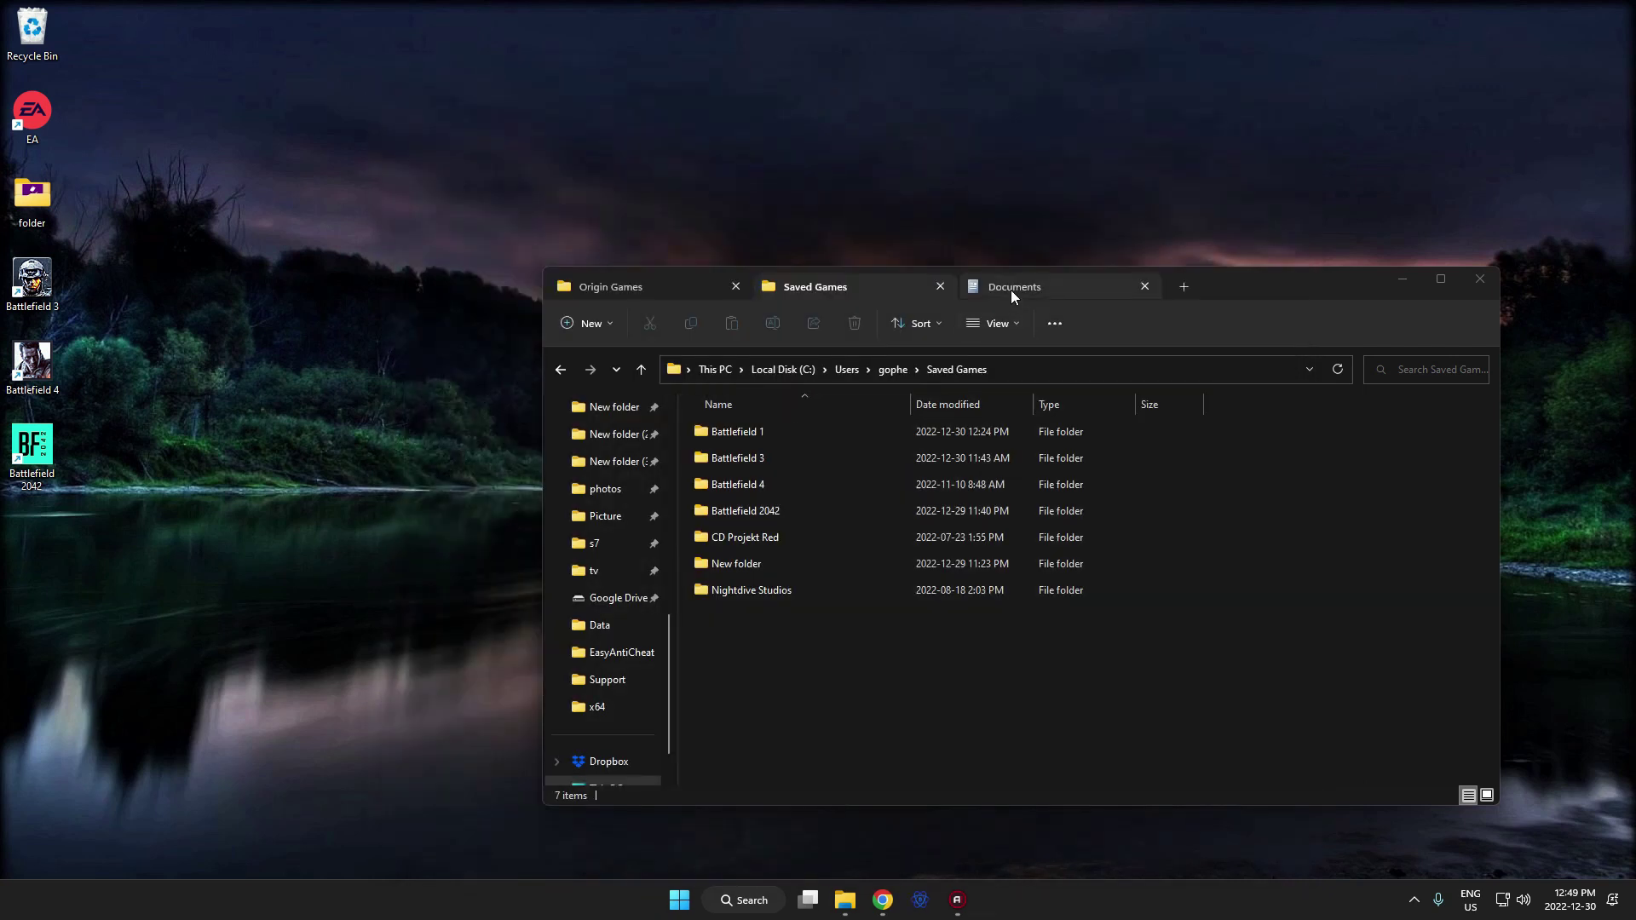
# Rename the registry files in Documents to Battlefield 1ssd and Battlefield 1.
pyautogui.click(1020, 297)
pyautogui.doubleClick(1341, 668)
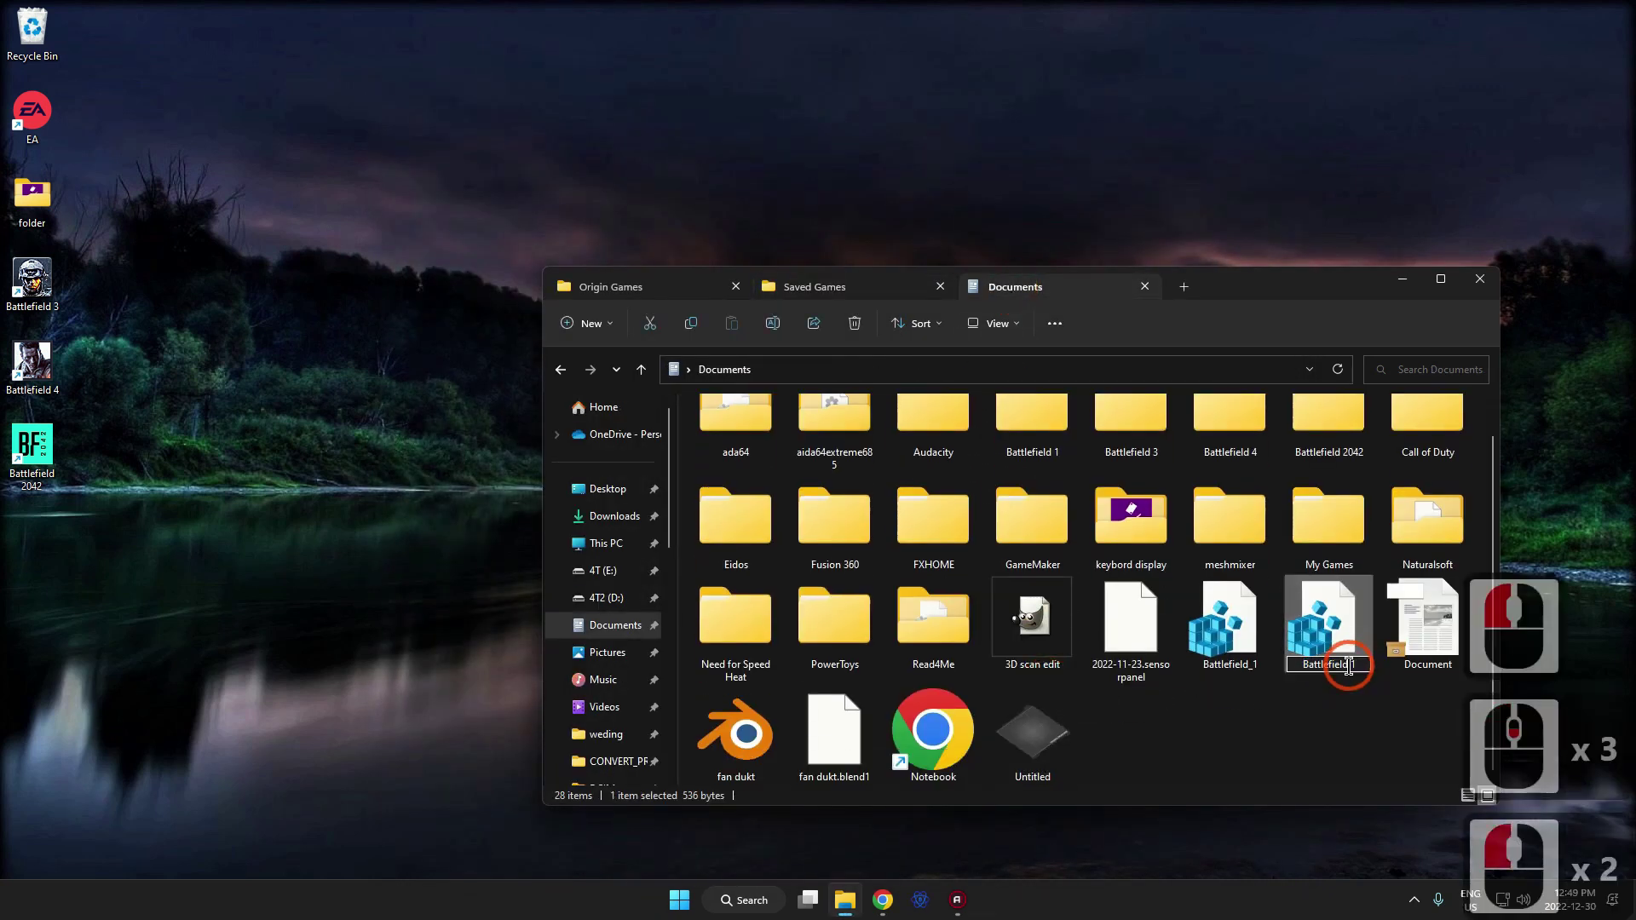
pyautogui.click(1350, 661)
pyautogui.click(1355, 659)
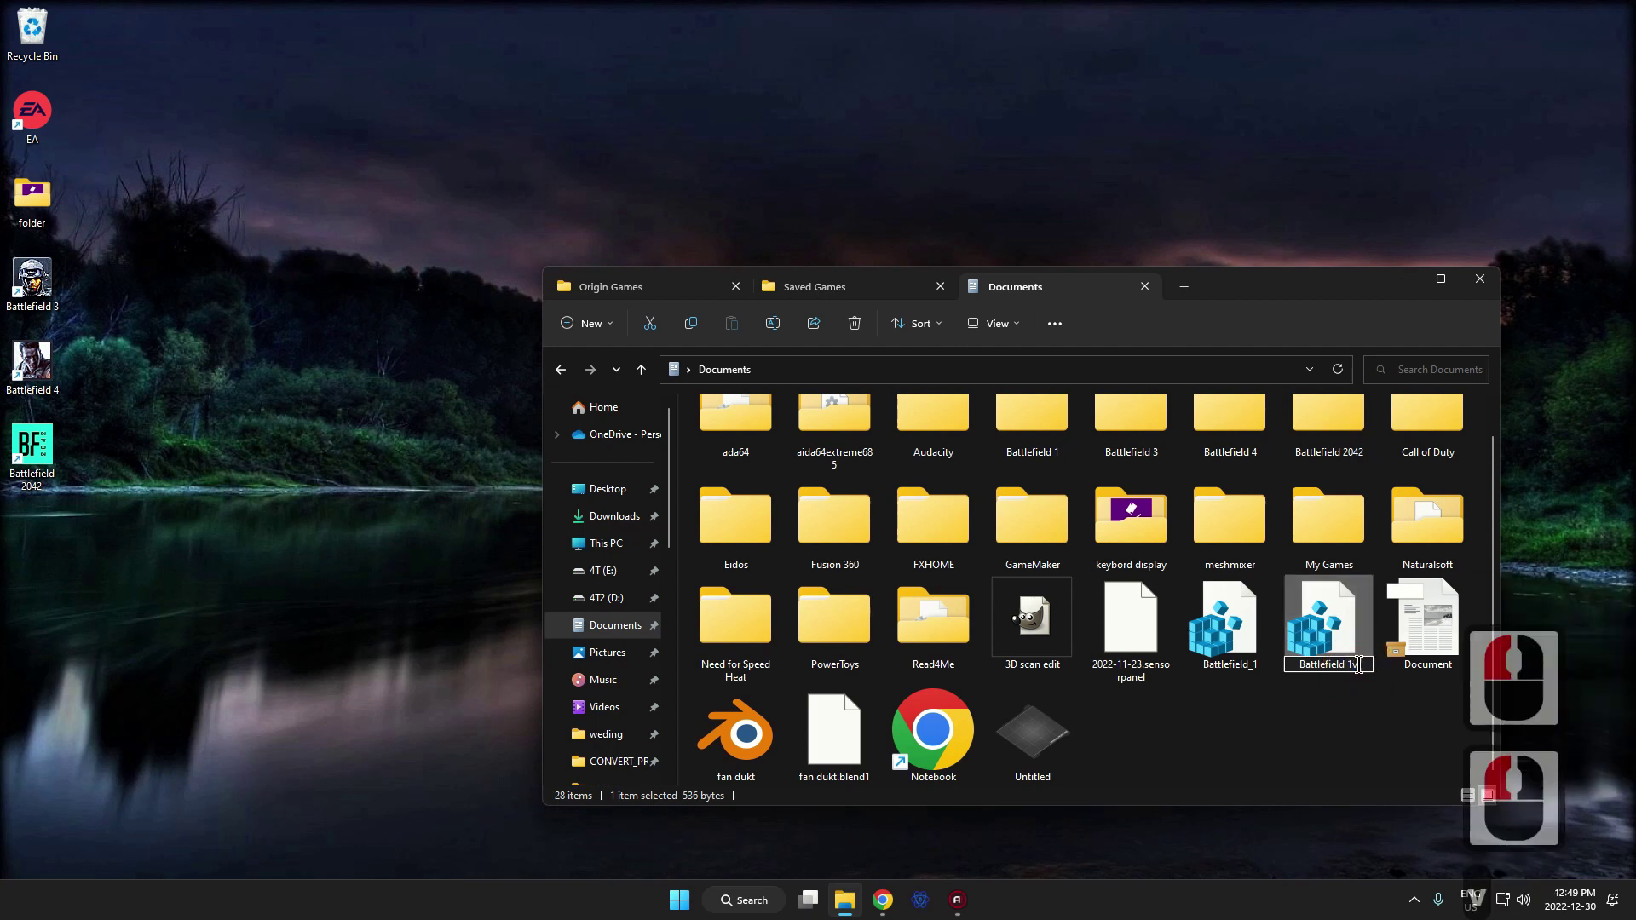
pyautogui.press('v')
pyautogui.press('BackSpace')
pyautogui.write('Backssd')
pyautogui.click(1339, 699)
pyautogui.doubleClick(1252, 673)
pyautogui.click(1247, 662)
pyautogui.press('BackSpace')
pyautogui.click(1268, 708)
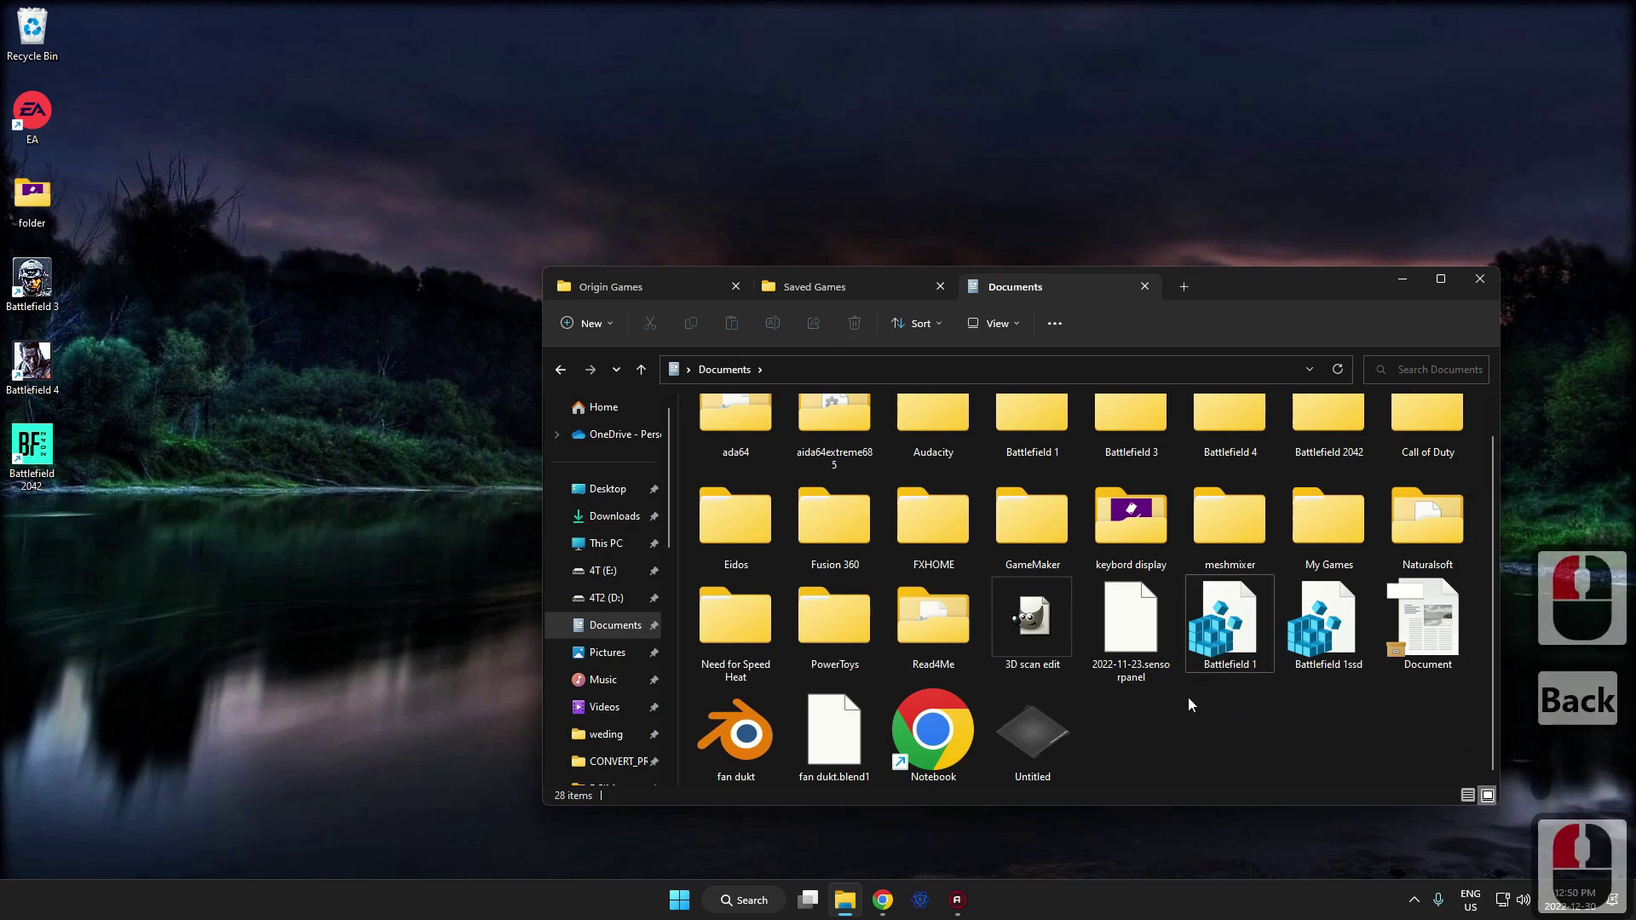
pyautogui.click(1237, 710)
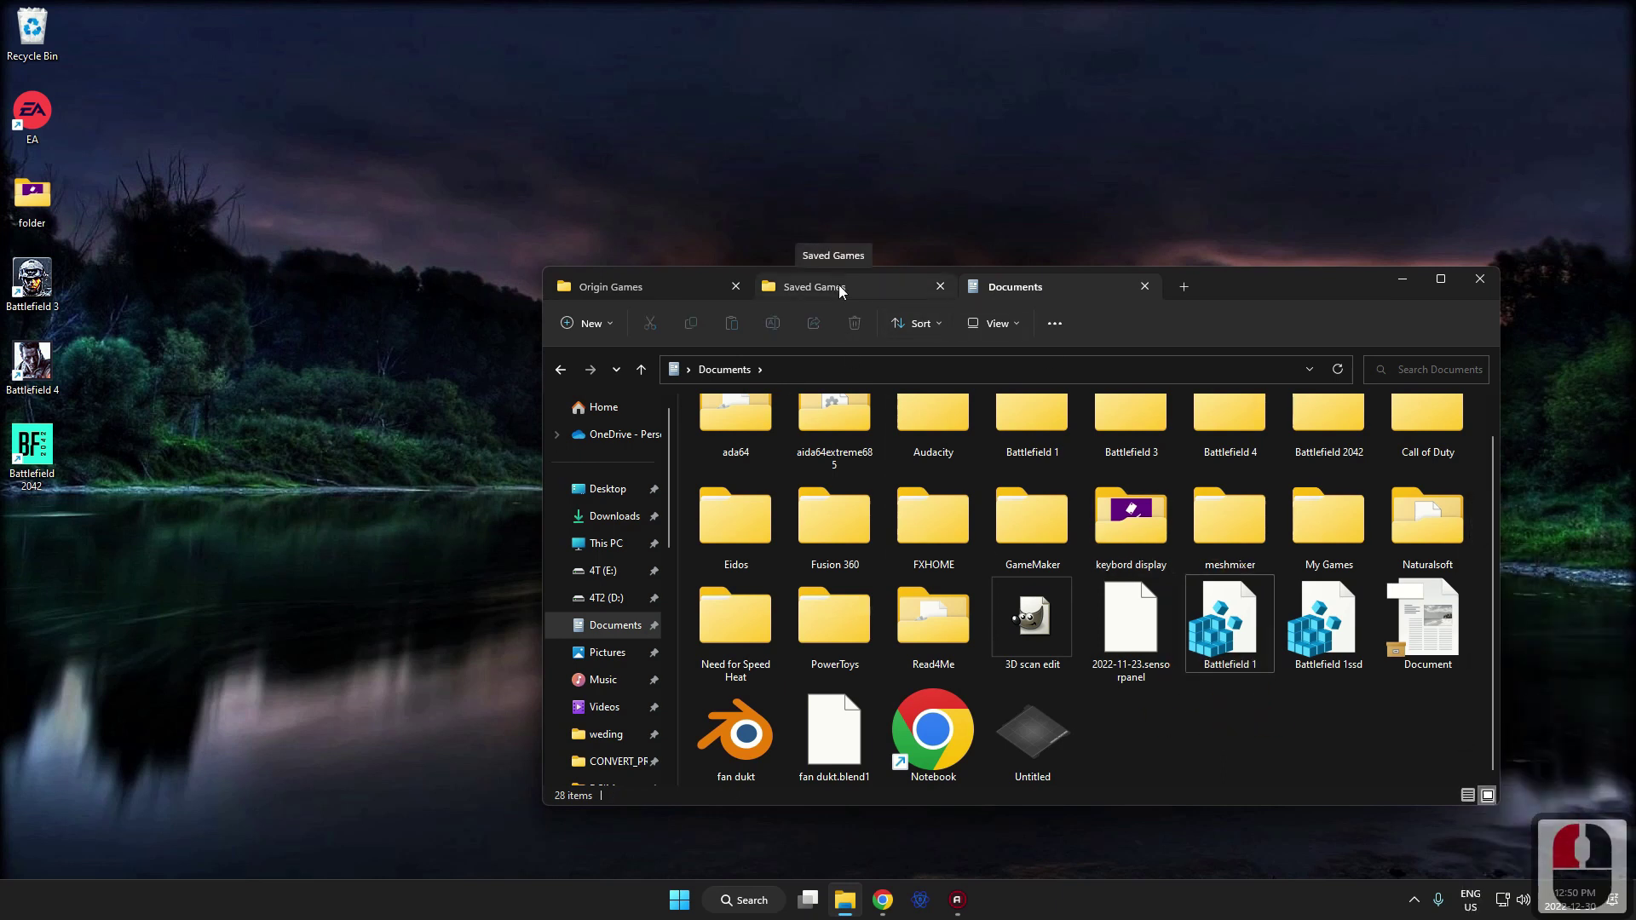
# Create a New folder in Saved Games and move the Battlefield 1 folder into it by cut and paste.
pyautogui.click(846, 292)
pyautogui.doubleClick(797, 714)
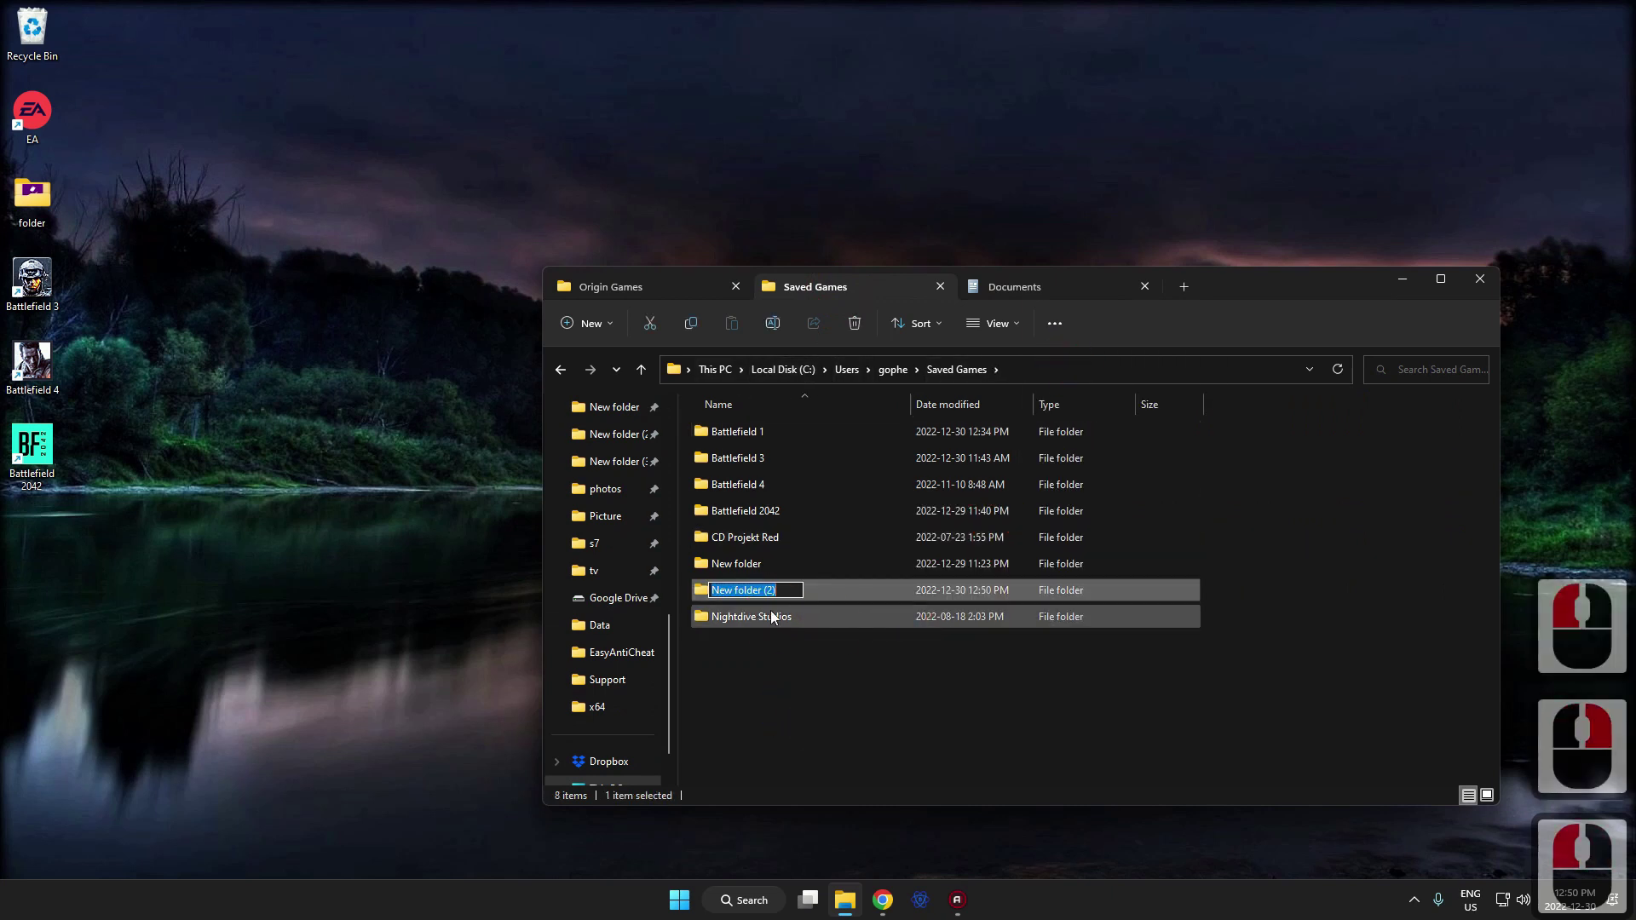
pyautogui.rightClick(781, 702)
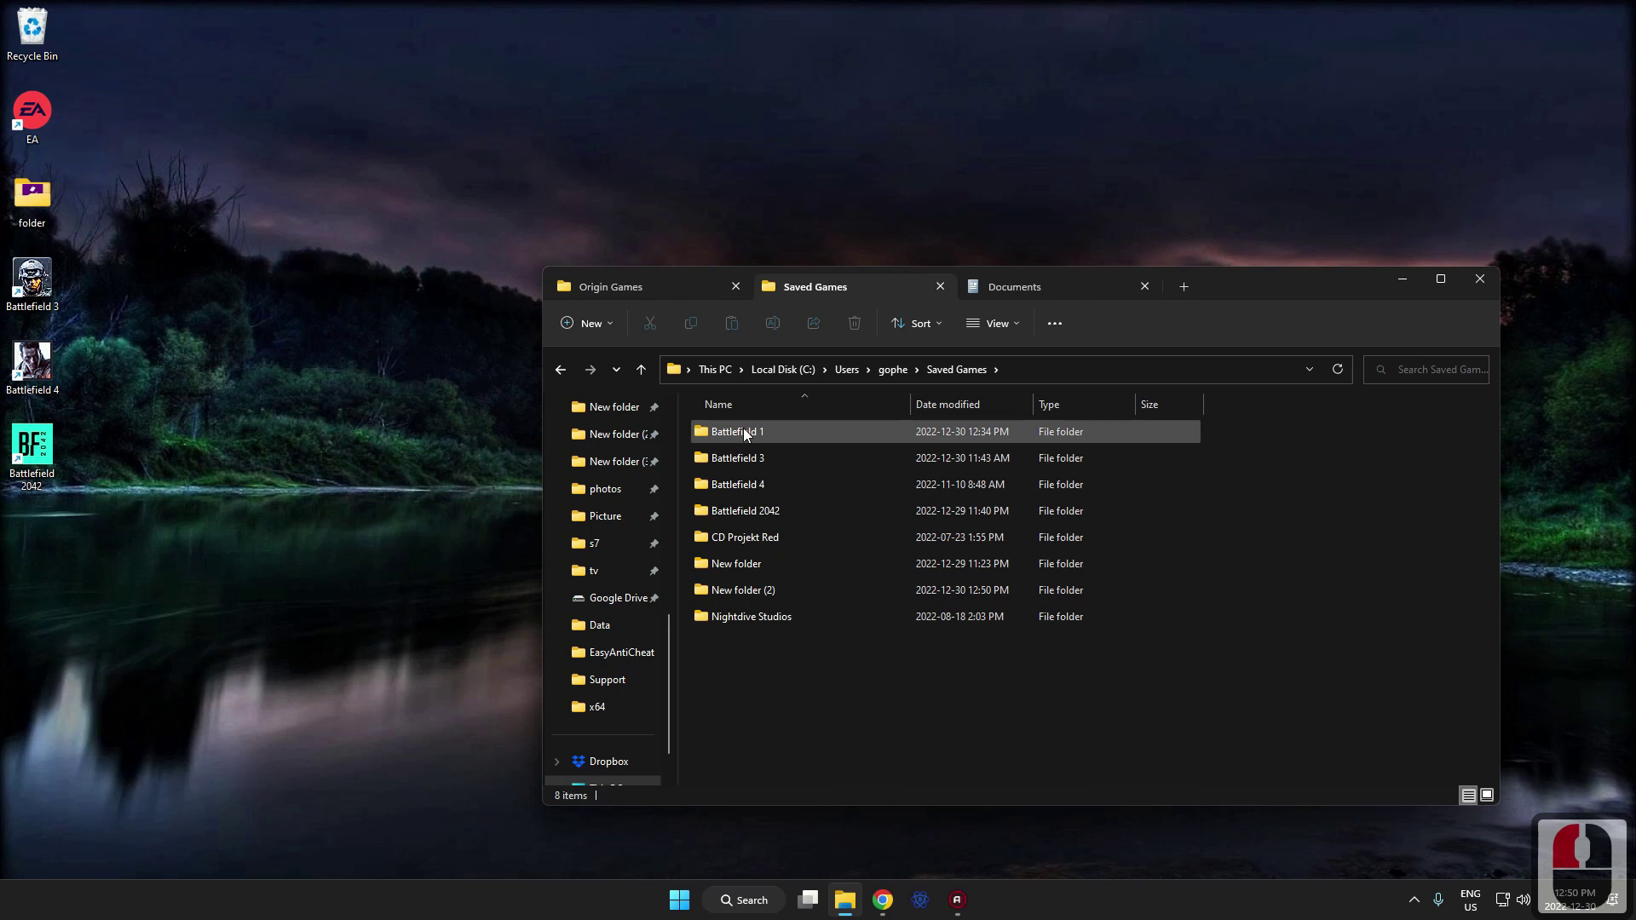
pyautogui.rightClick(748, 434)
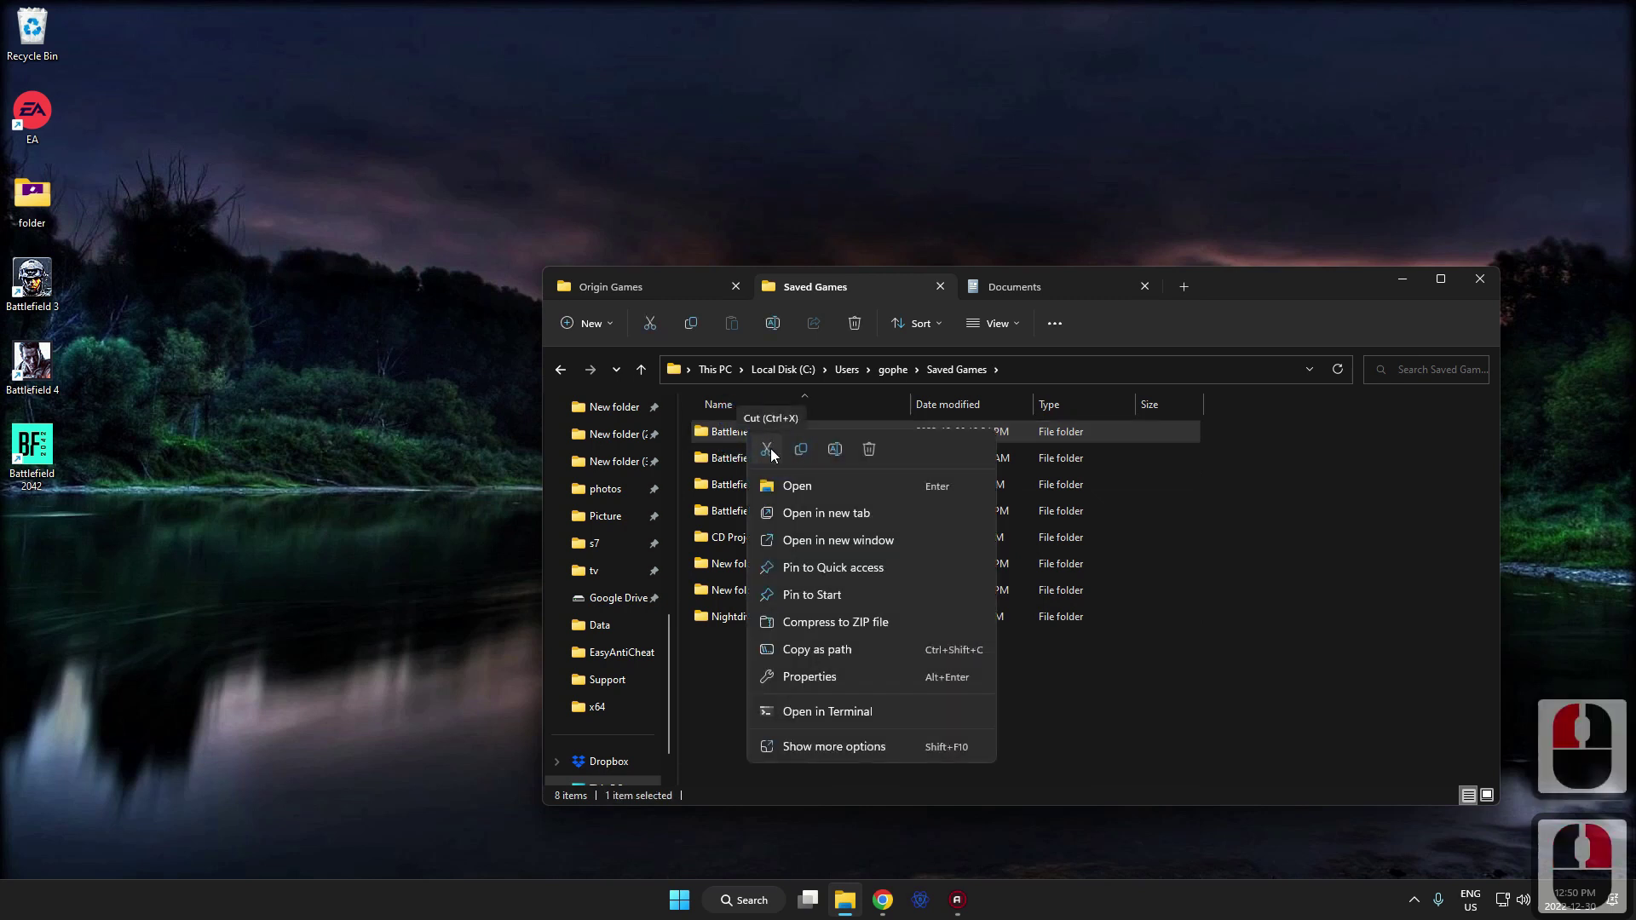
pyautogui.click(775, 455)
pyautogui.doubleClick(772, 565)
pyautogui.click(889, 533)
pyautogui.click(912, 549)
pyautogui.rightClick(911, 549)
pyautogui.click(968, 373)
# Search 'reg' from Start to reopen Registry Editor.
pyautogui.click(673, 907)
pyautogui.write('reg')
pyautogui.click(599, 435)
# Bring up Registry Editor from Start search to remove the Battlefield 1 key.
pyautogui.write('reg')
pyautogui.click(741, 588)
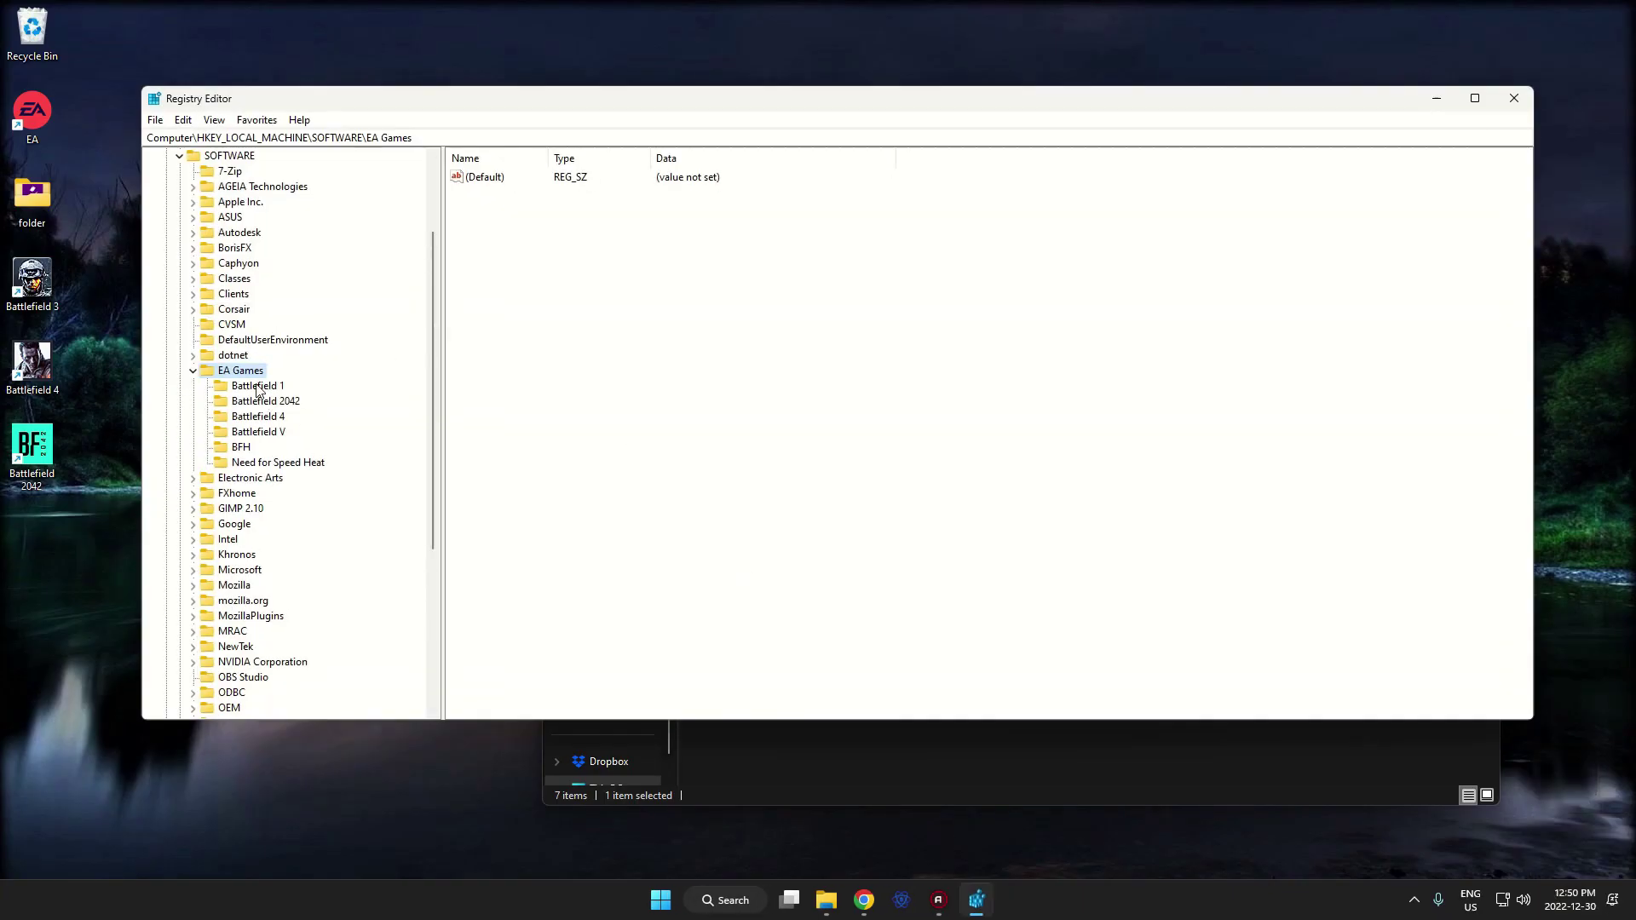
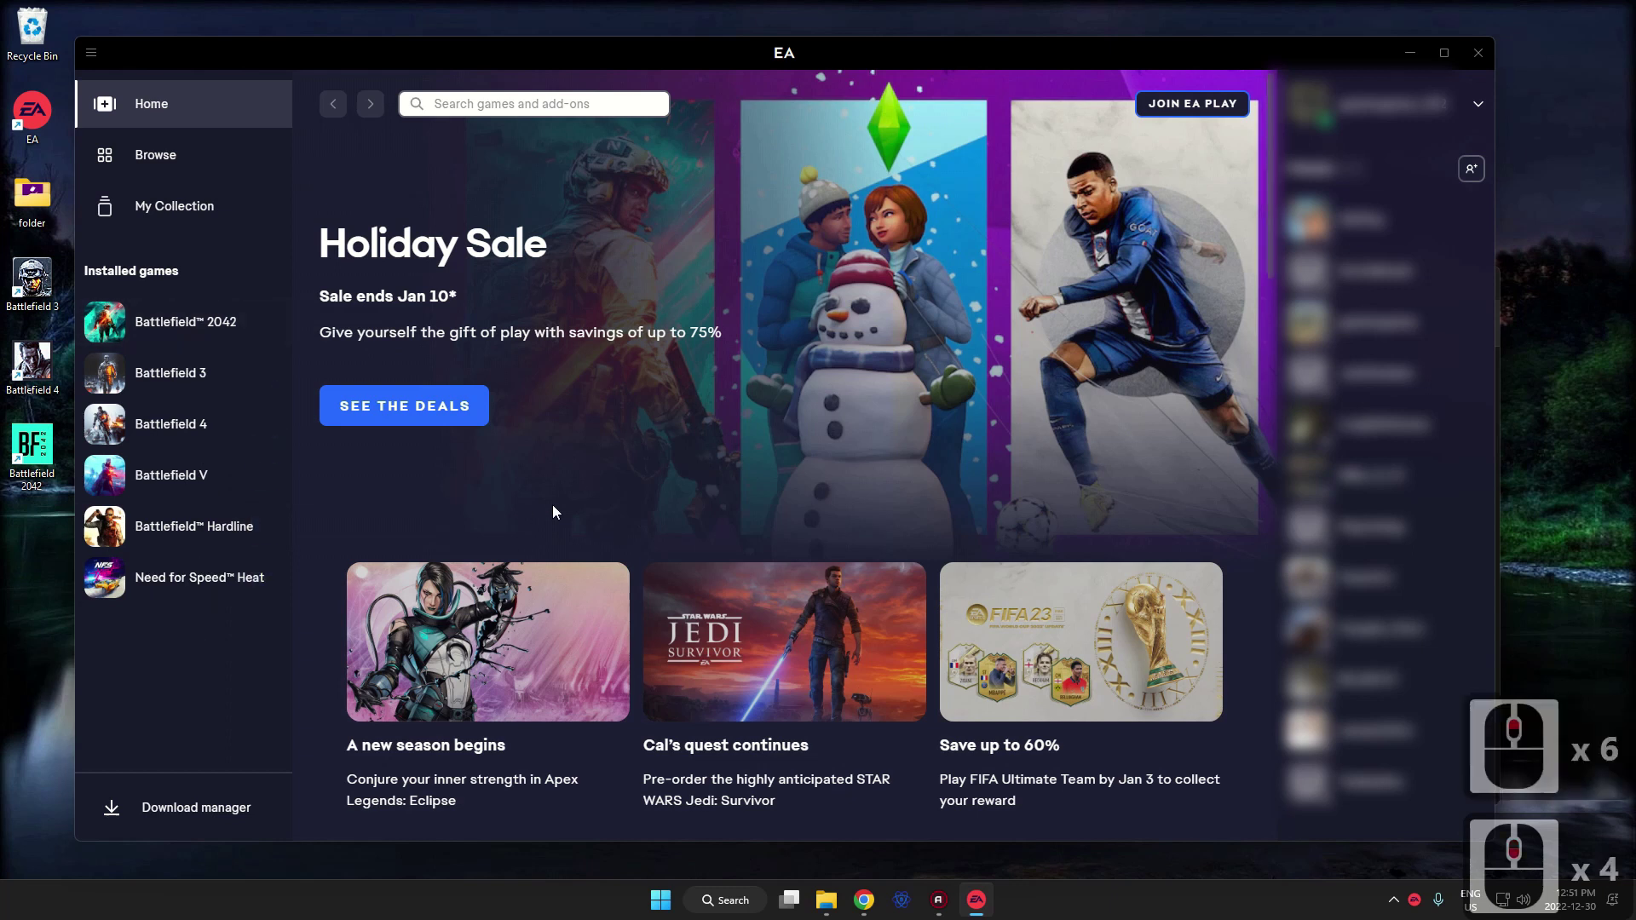
# View Battlefield 1.reg from Documents in Notepad to confirm it points to E:\Origin Games.
pyautogui.click(191, 219)
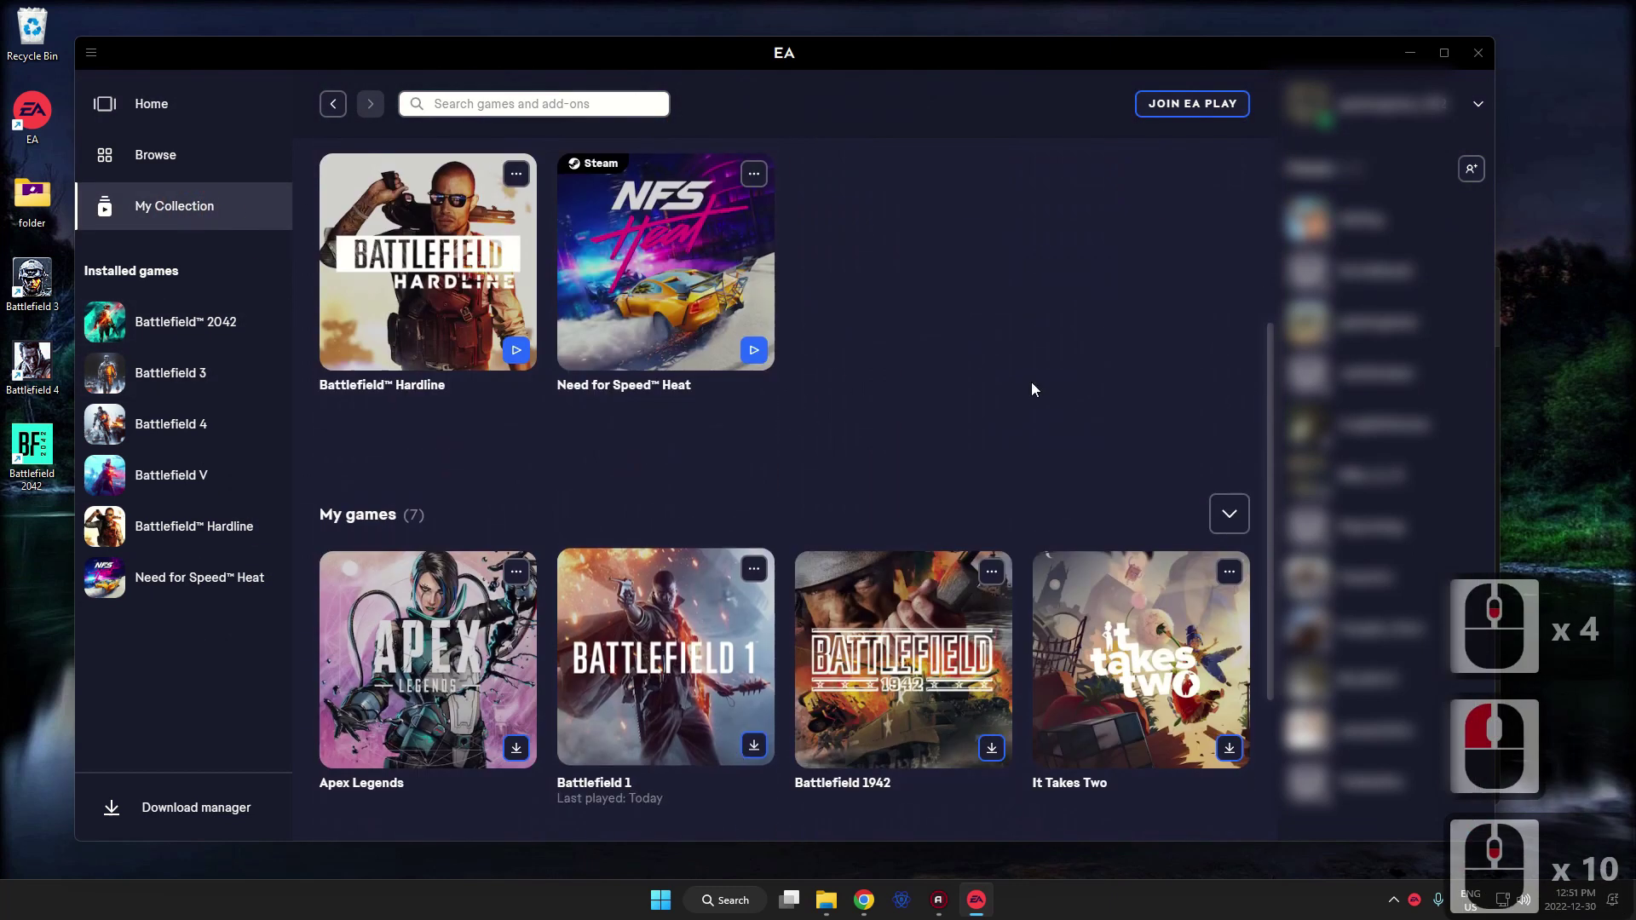
pyautogui.click(1485, 55)
pyautogui.click(1013, 284)
pyautogui.rightClick(1220, 651)
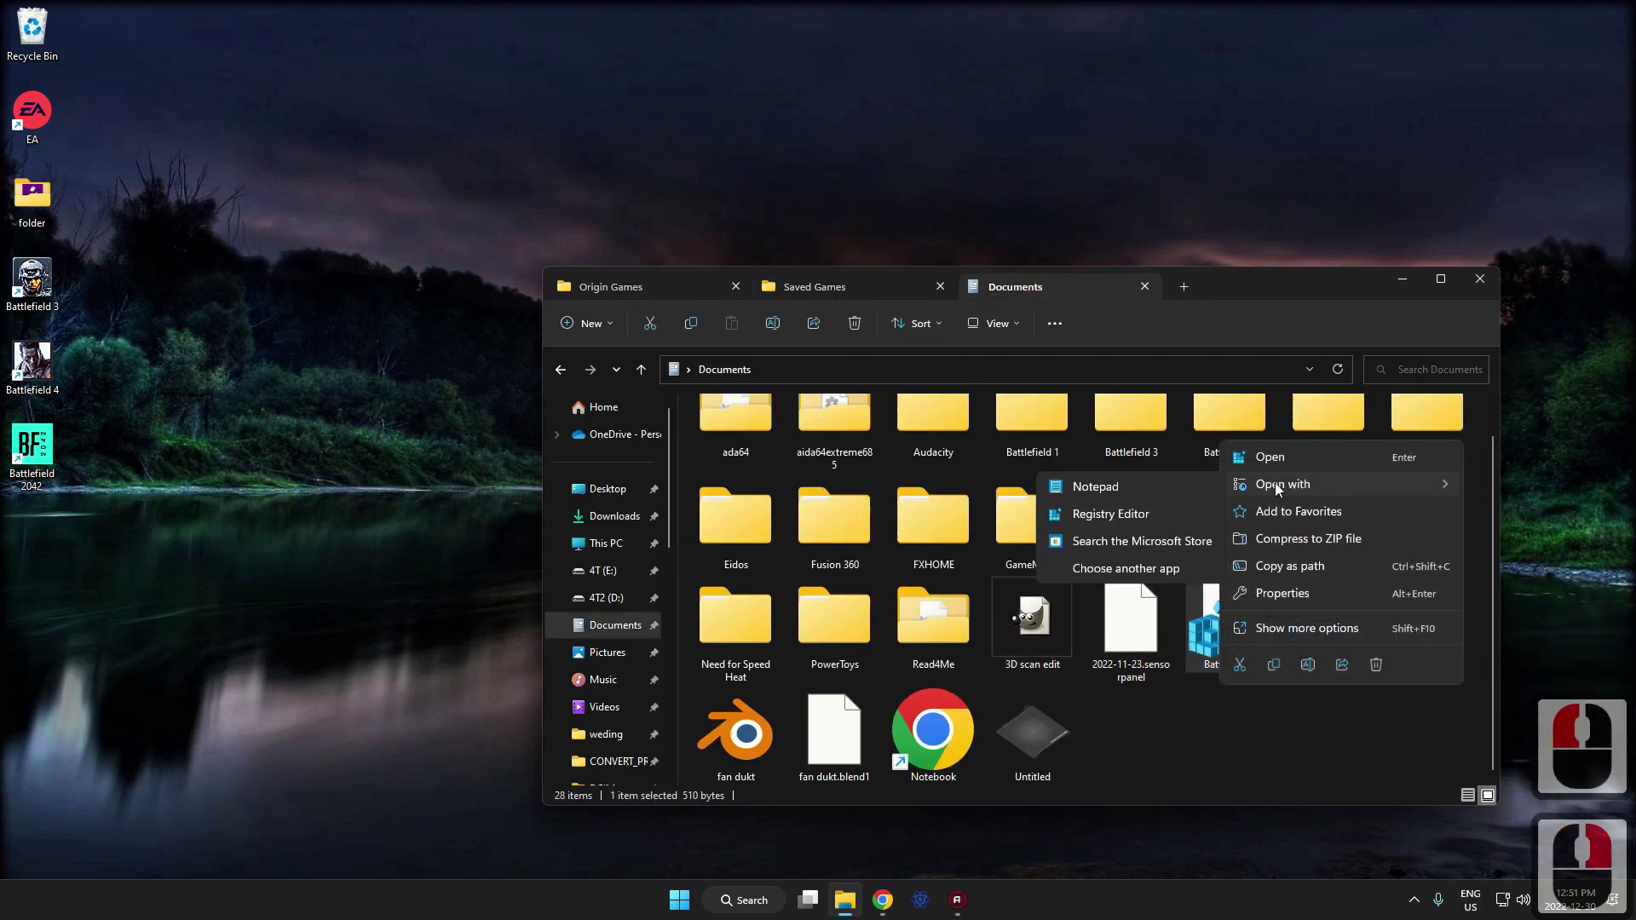
pyautogui.click(1161, 499)
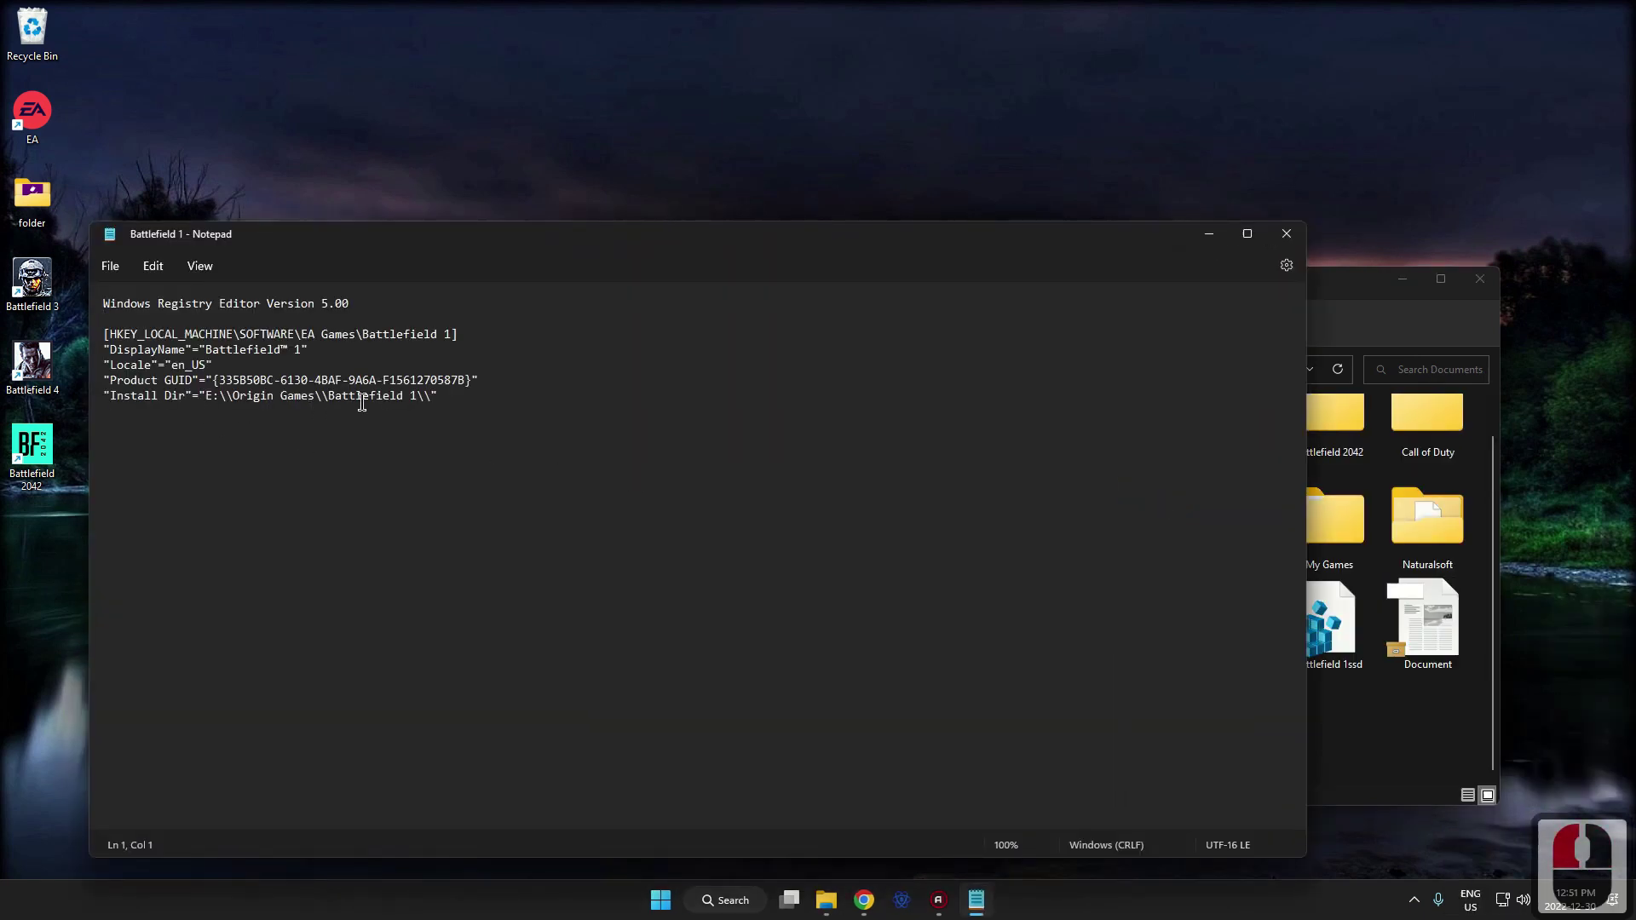
pyautogui.click(1305, 240)
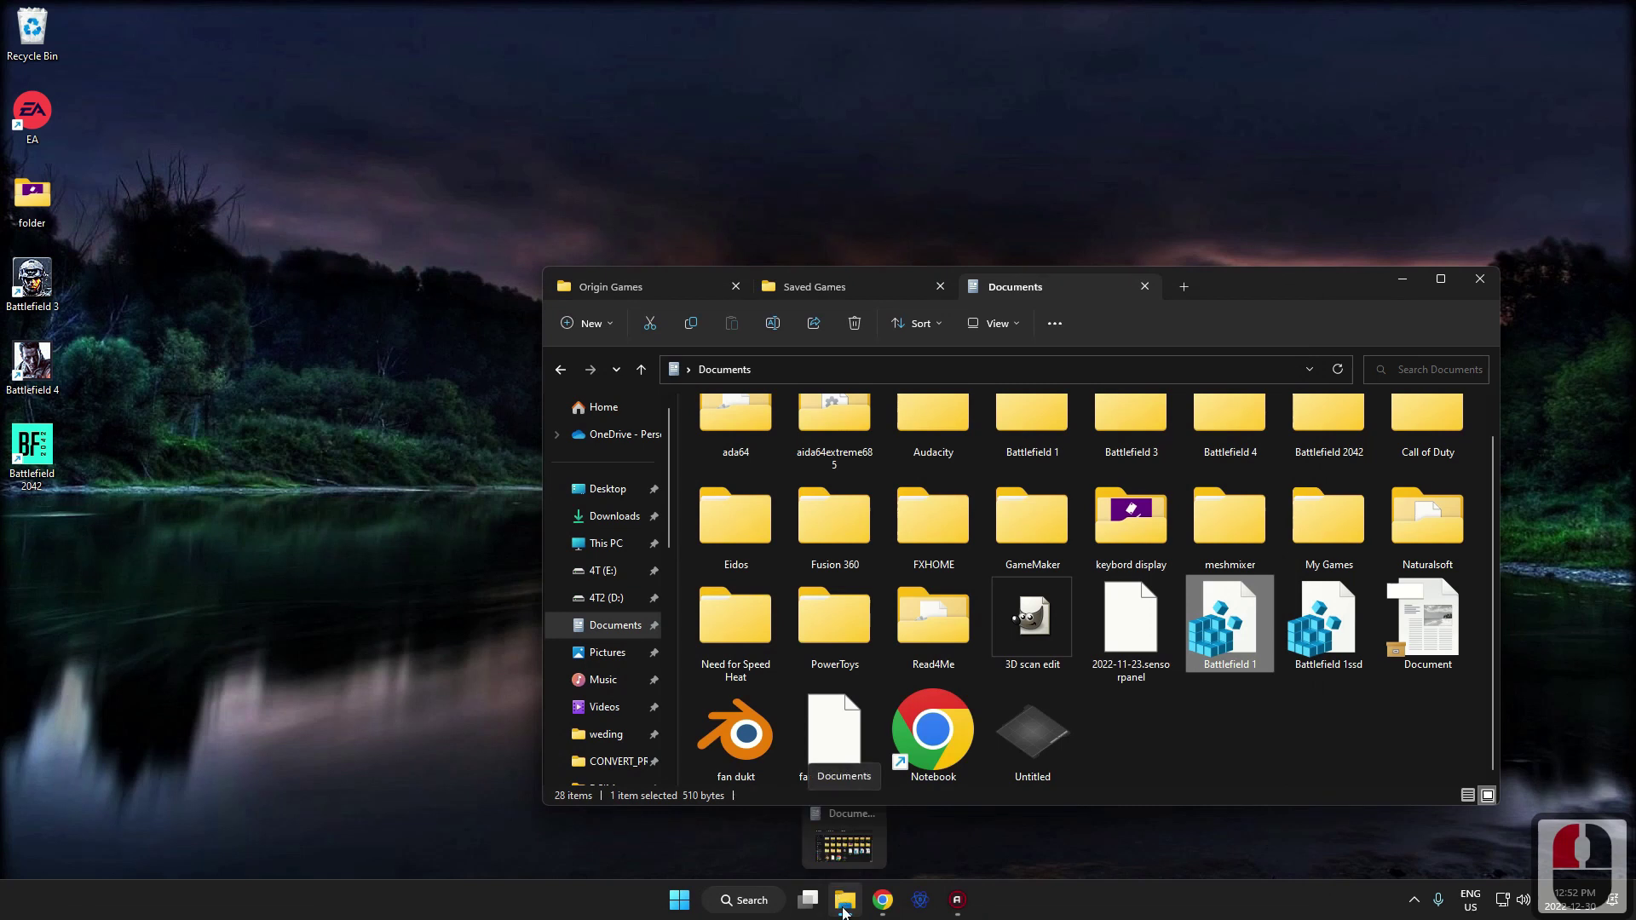
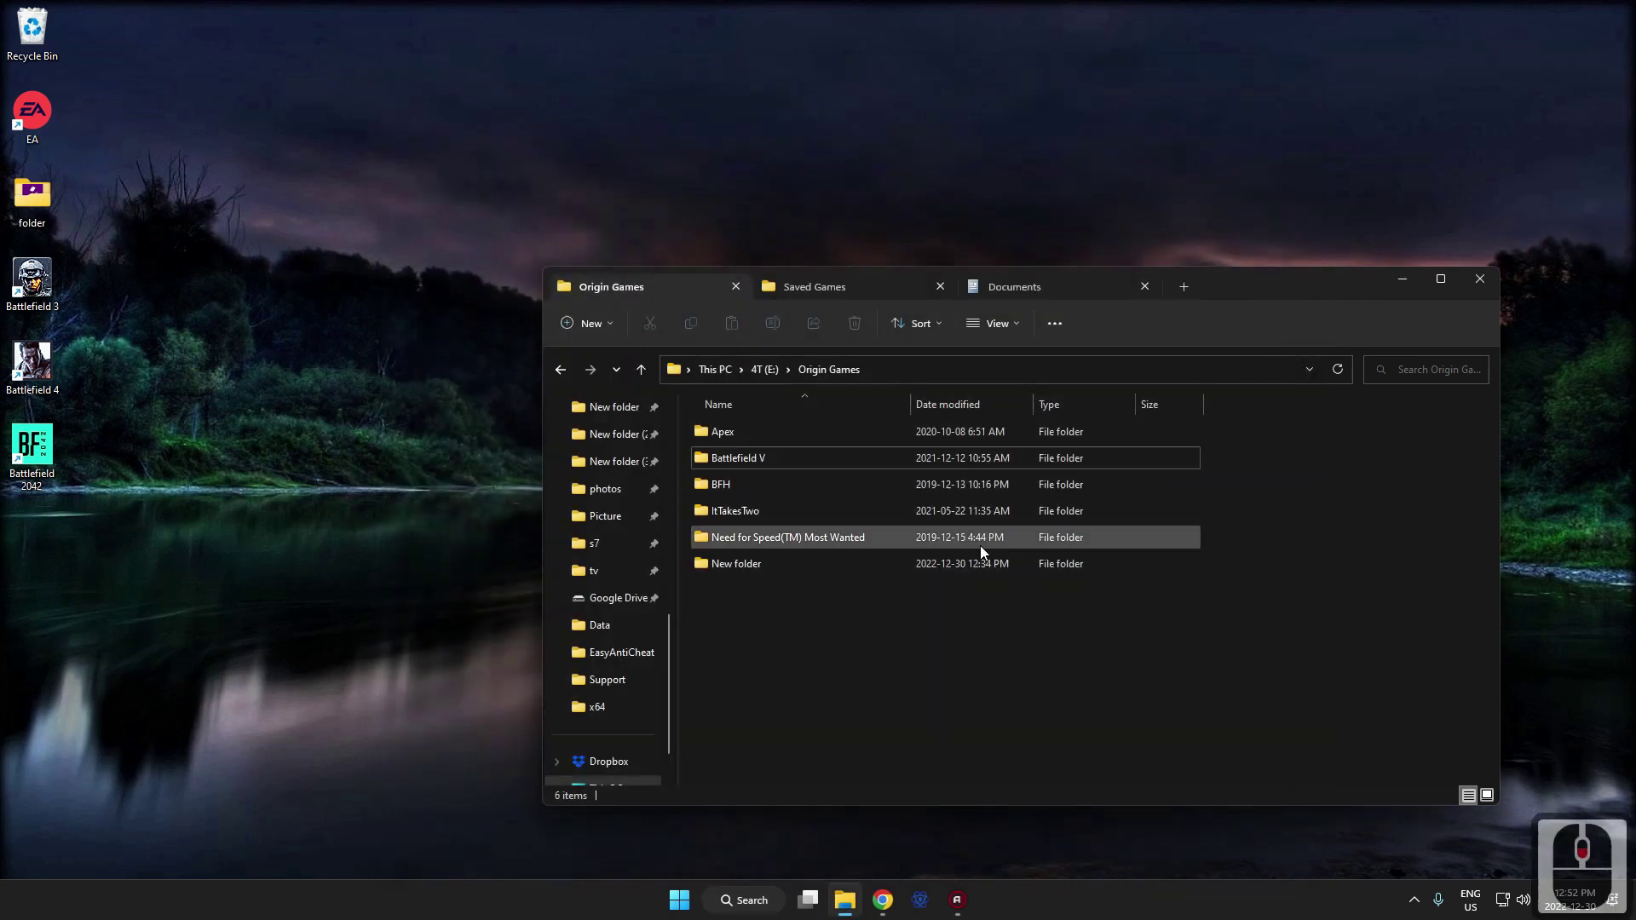
# Place the Battlefield 1 folder back in Origin Games on E: and bring up the Start menu.
pyautogui.doubleClick(748, 573)
pyautogui.doubleClick(743, 438)
pyautogui.click(767, 455)
pyautogui.click(852, 373)
pyautogui.click(831, 654)
pyautogui.rightClick(864, 674)
pyautogui.click(864, 674)
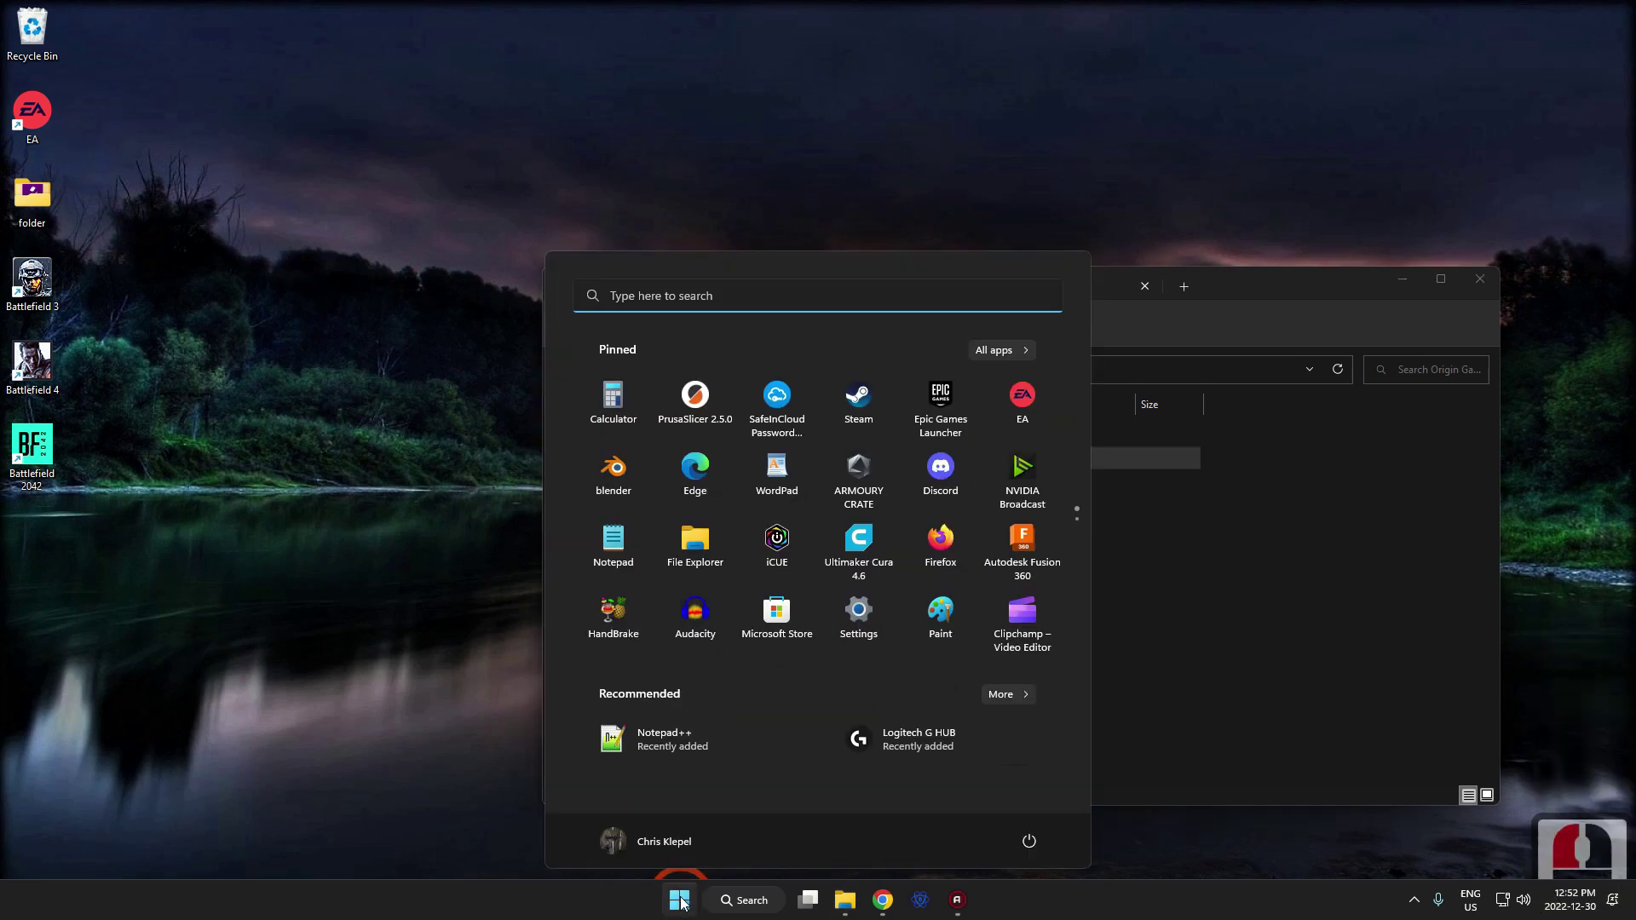
# Launch Battlefield 1 from its Installed games page in the EA app.
pyautogui.click(1029, 409)
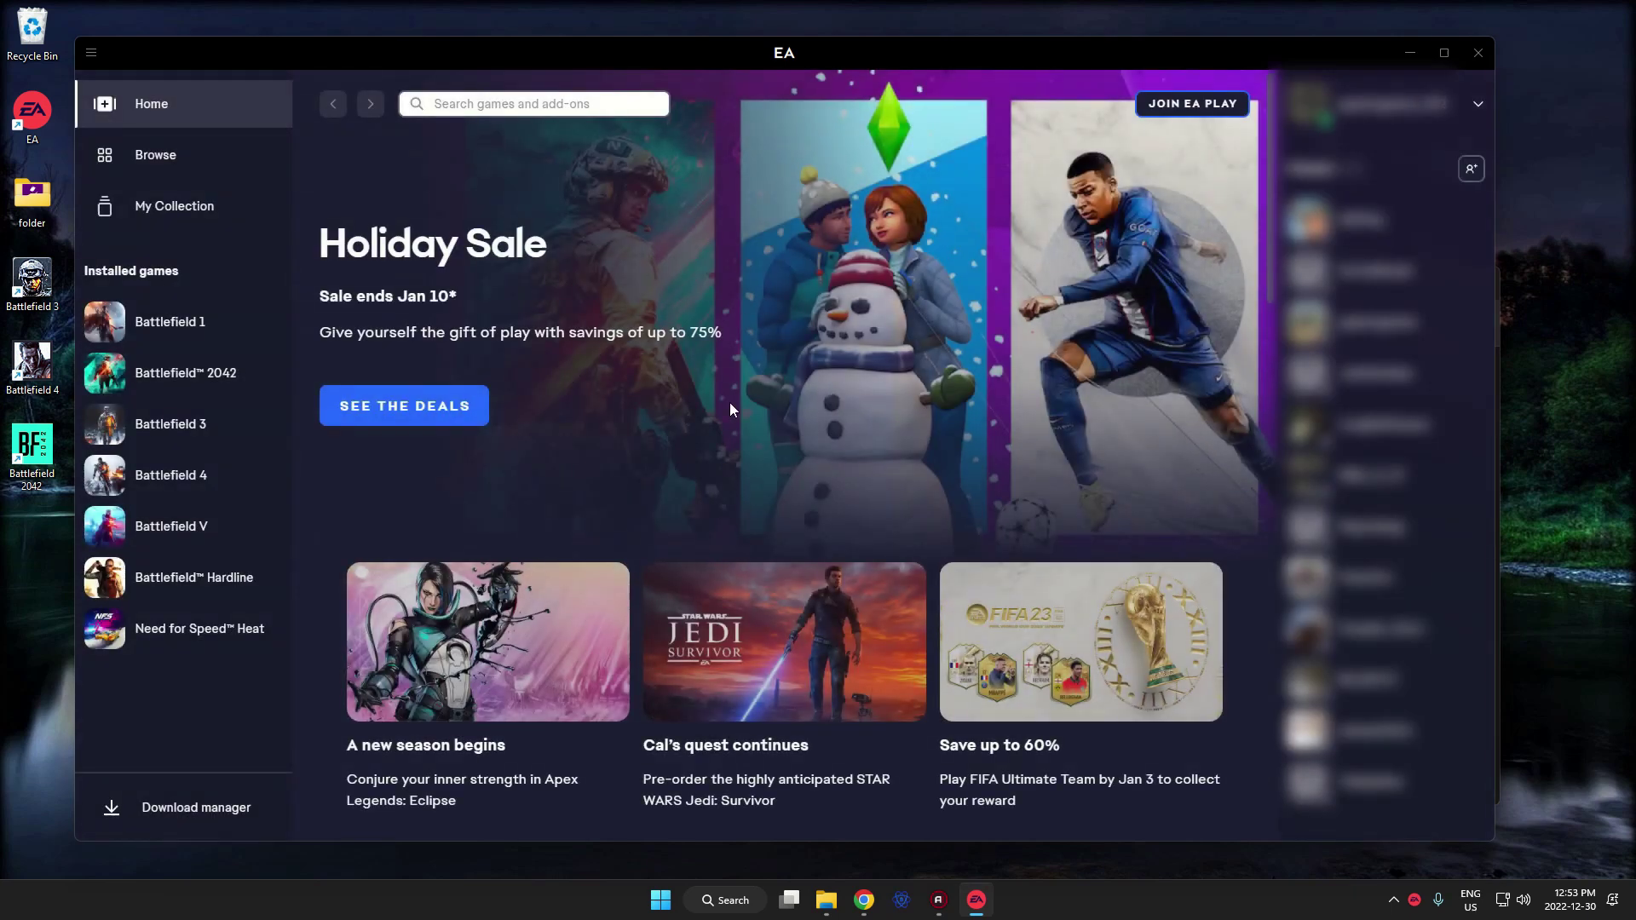
pyautogui.click(172, 336)
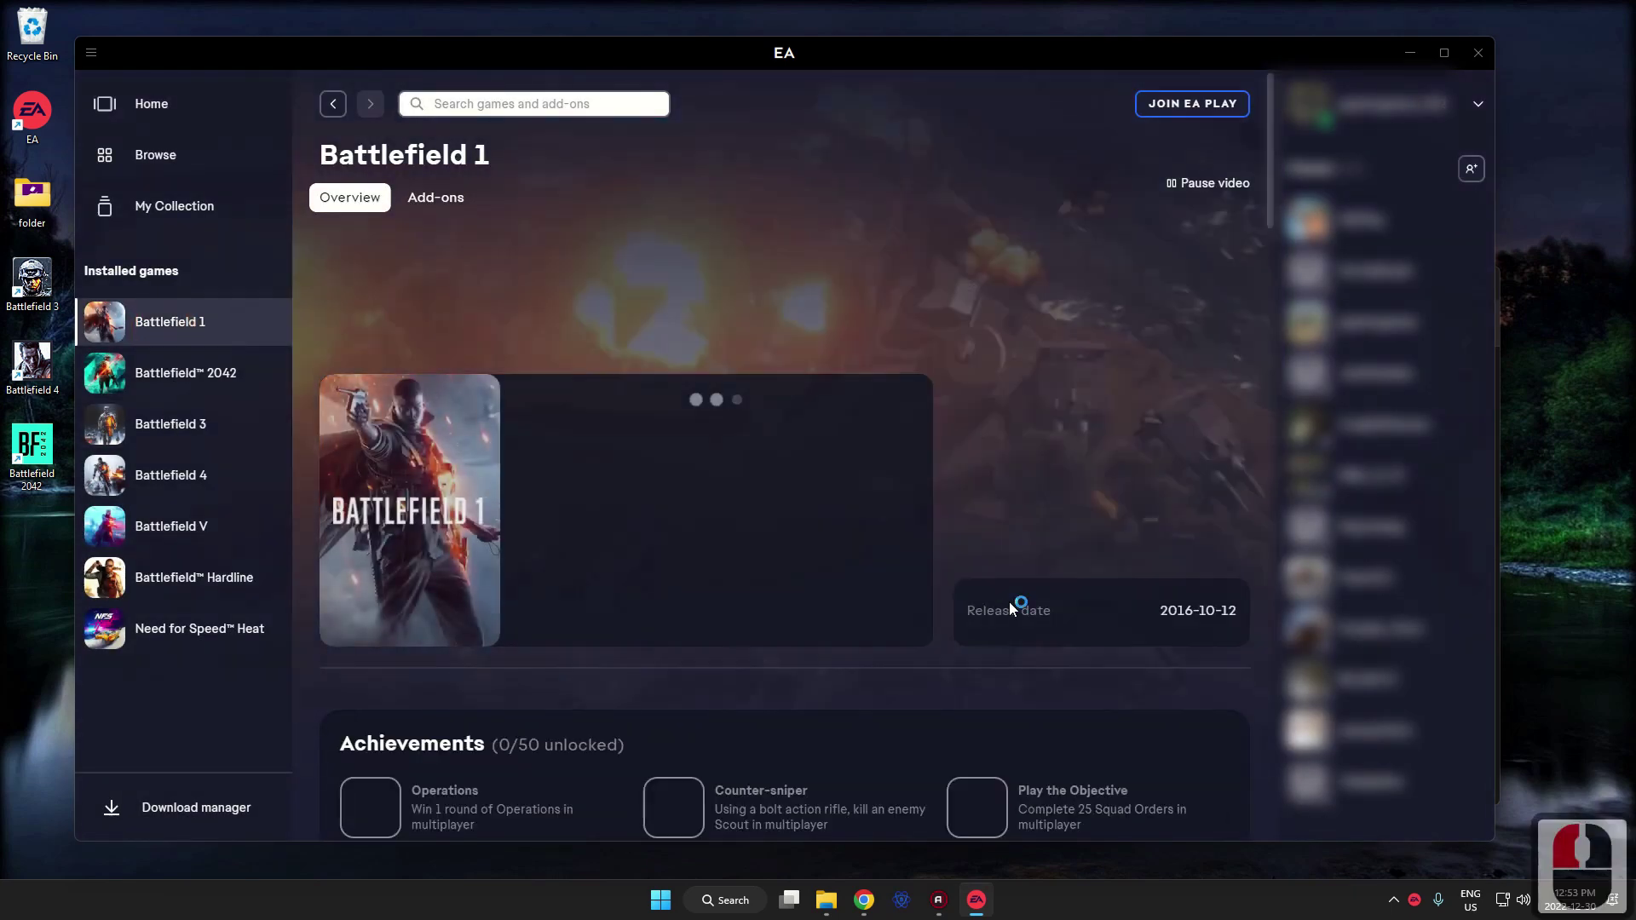
pyautogui.click(871, 622)
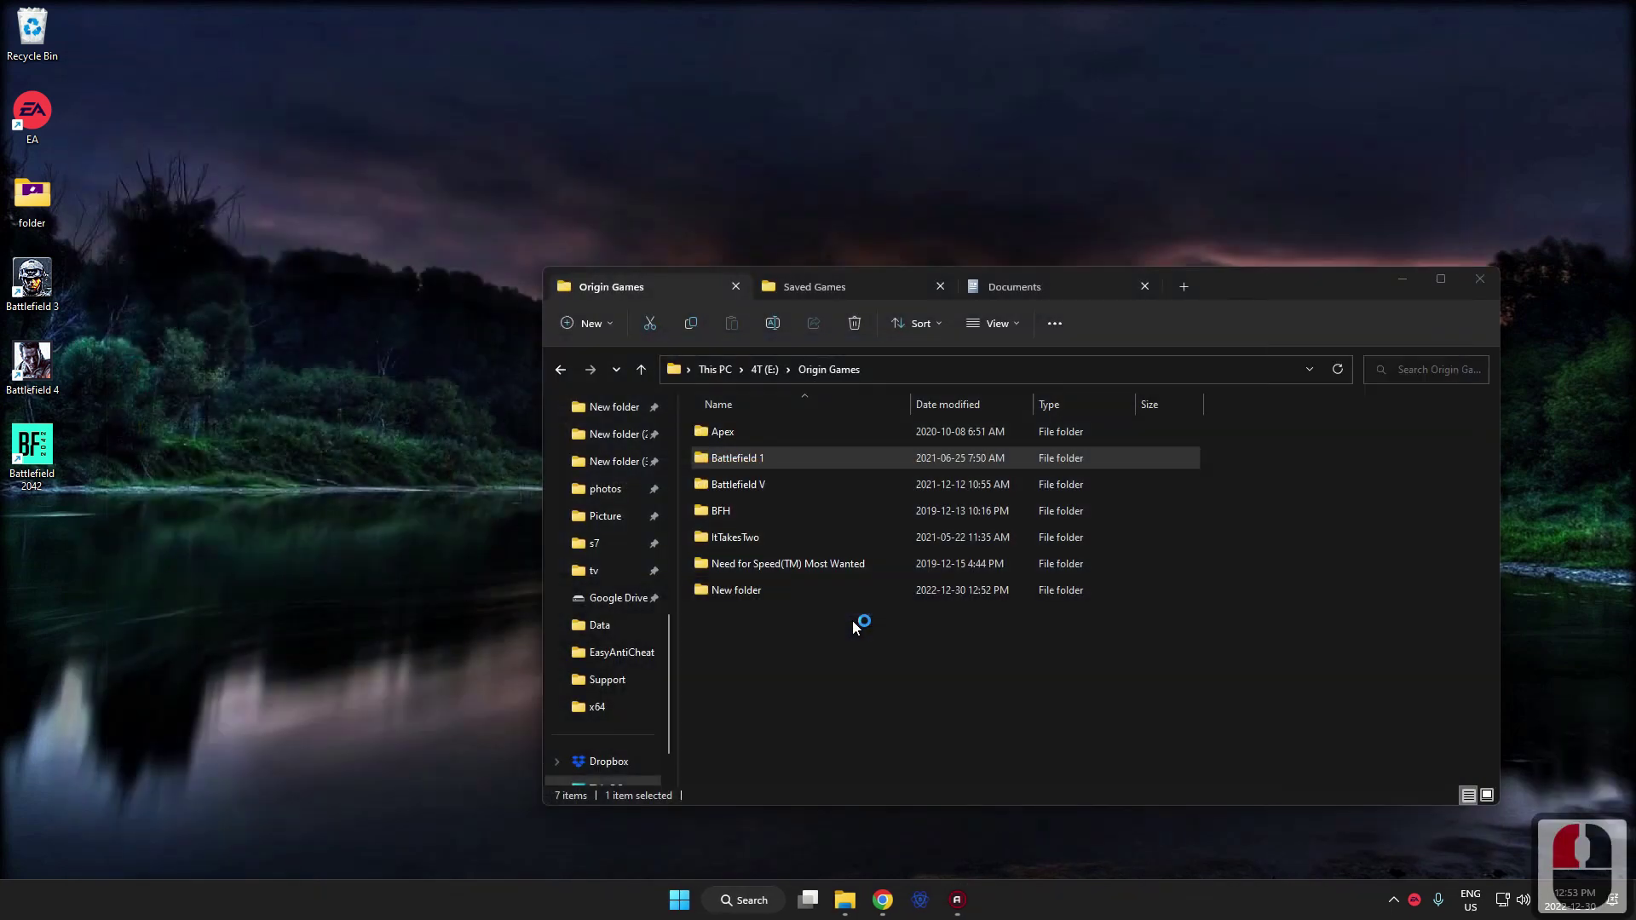